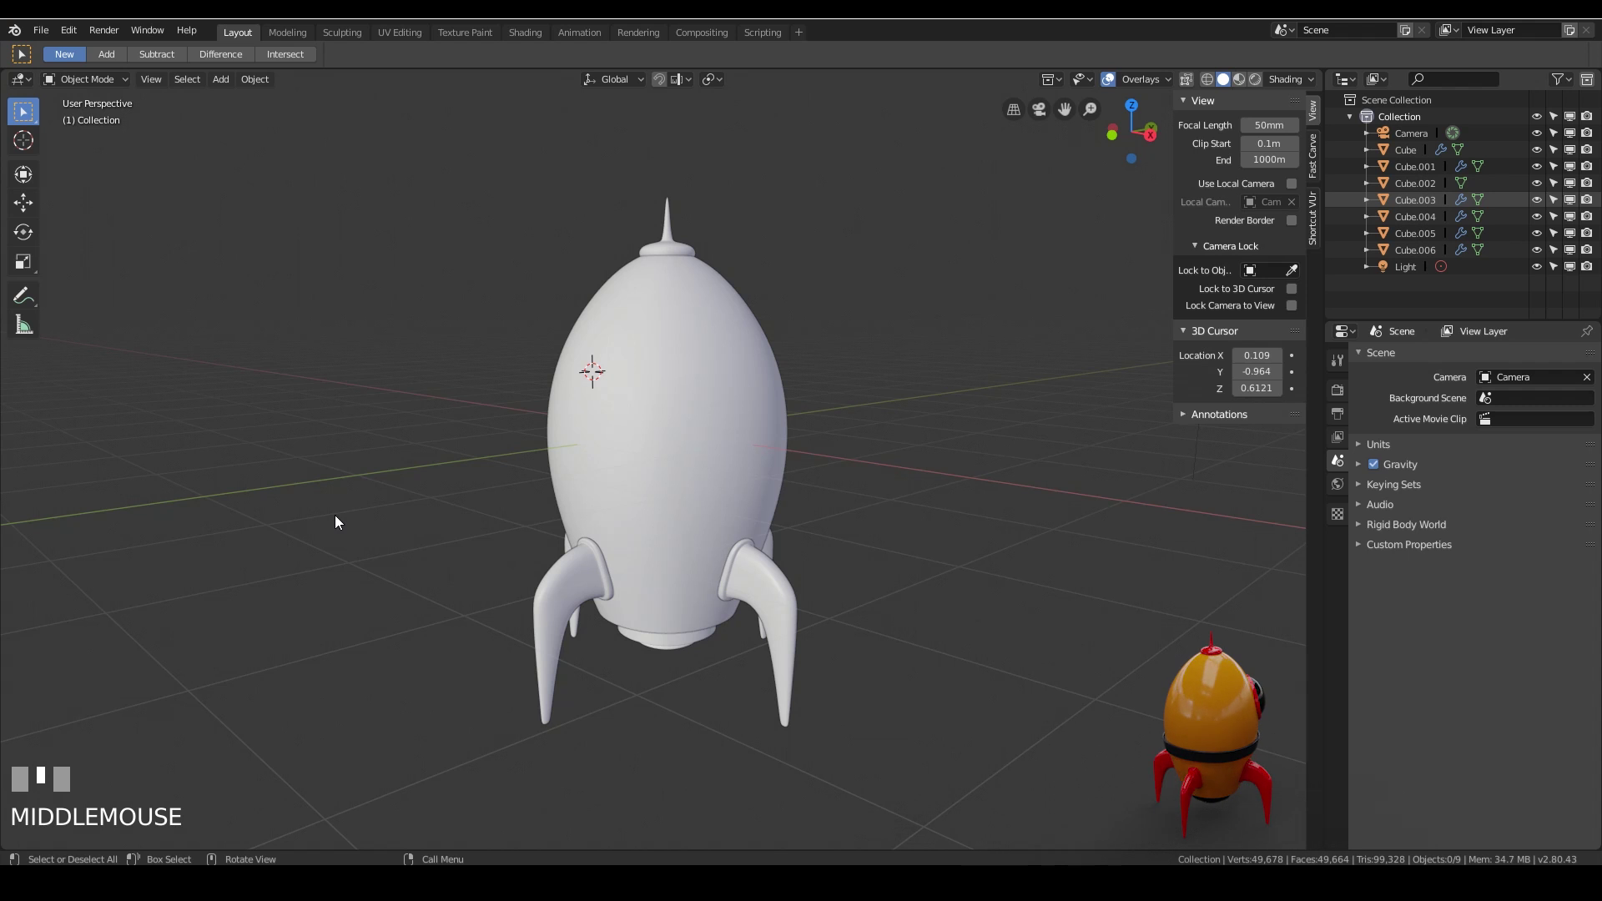
From Front view, reset the 3D cursor to world origin and add a Circle mesh there
{"action": "key", "text": "KP_1"}
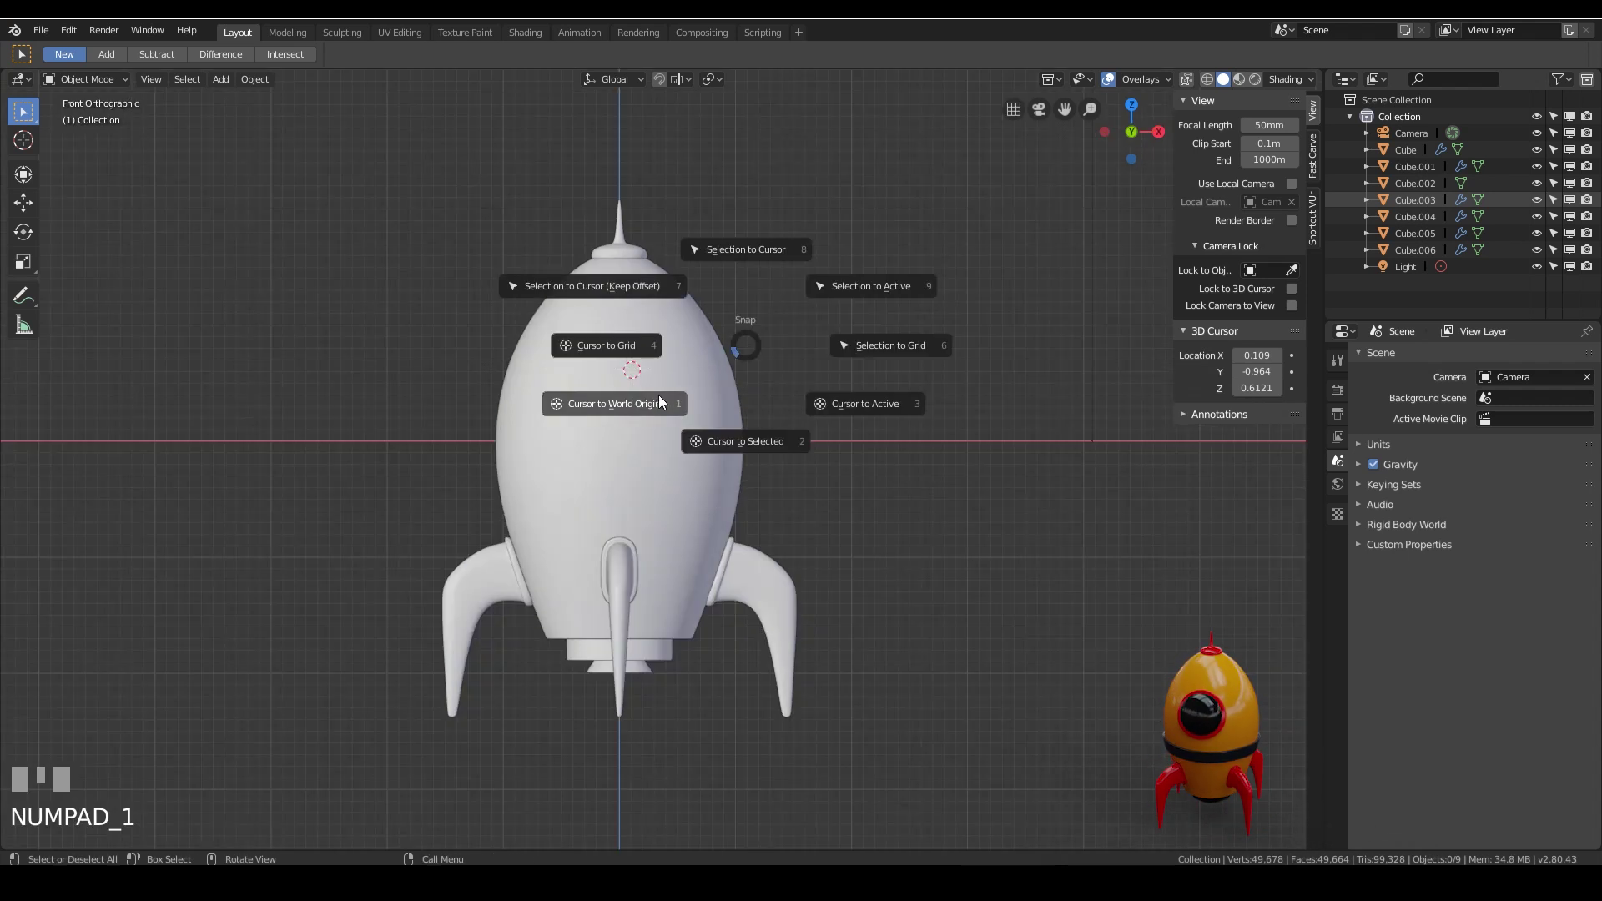
{"action": "key", "text": "shift+s"}
{"action": "key", "text": "ctrl+z"}
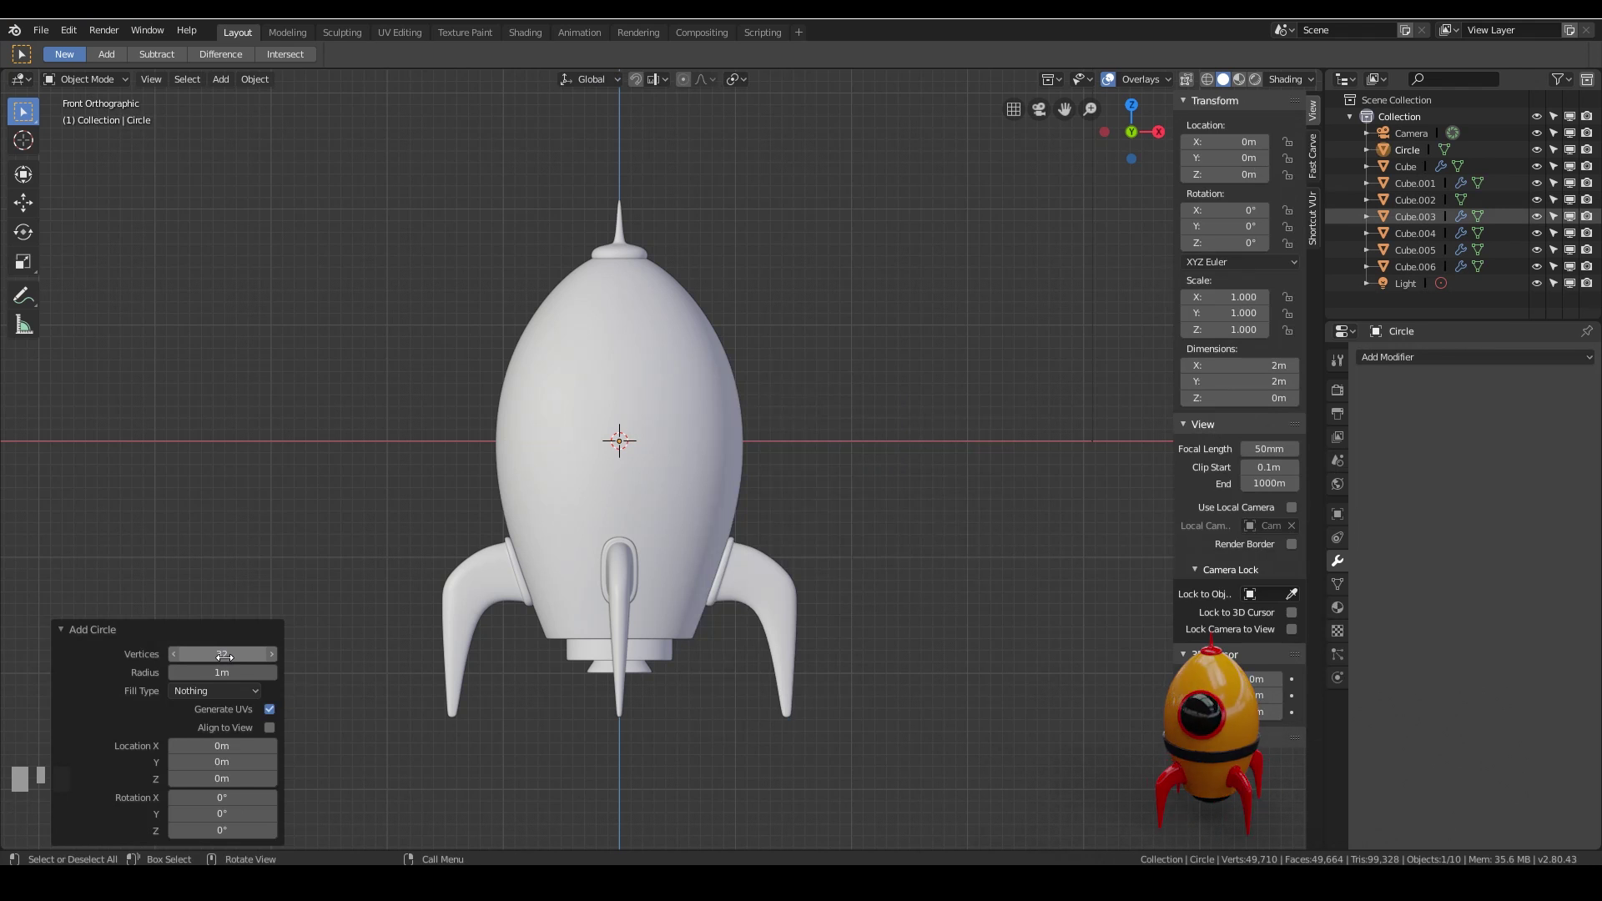
In wireframe, rotate the circle 90° on X to stand upright and apply its rotation
{"action": "key", "text": "z"}
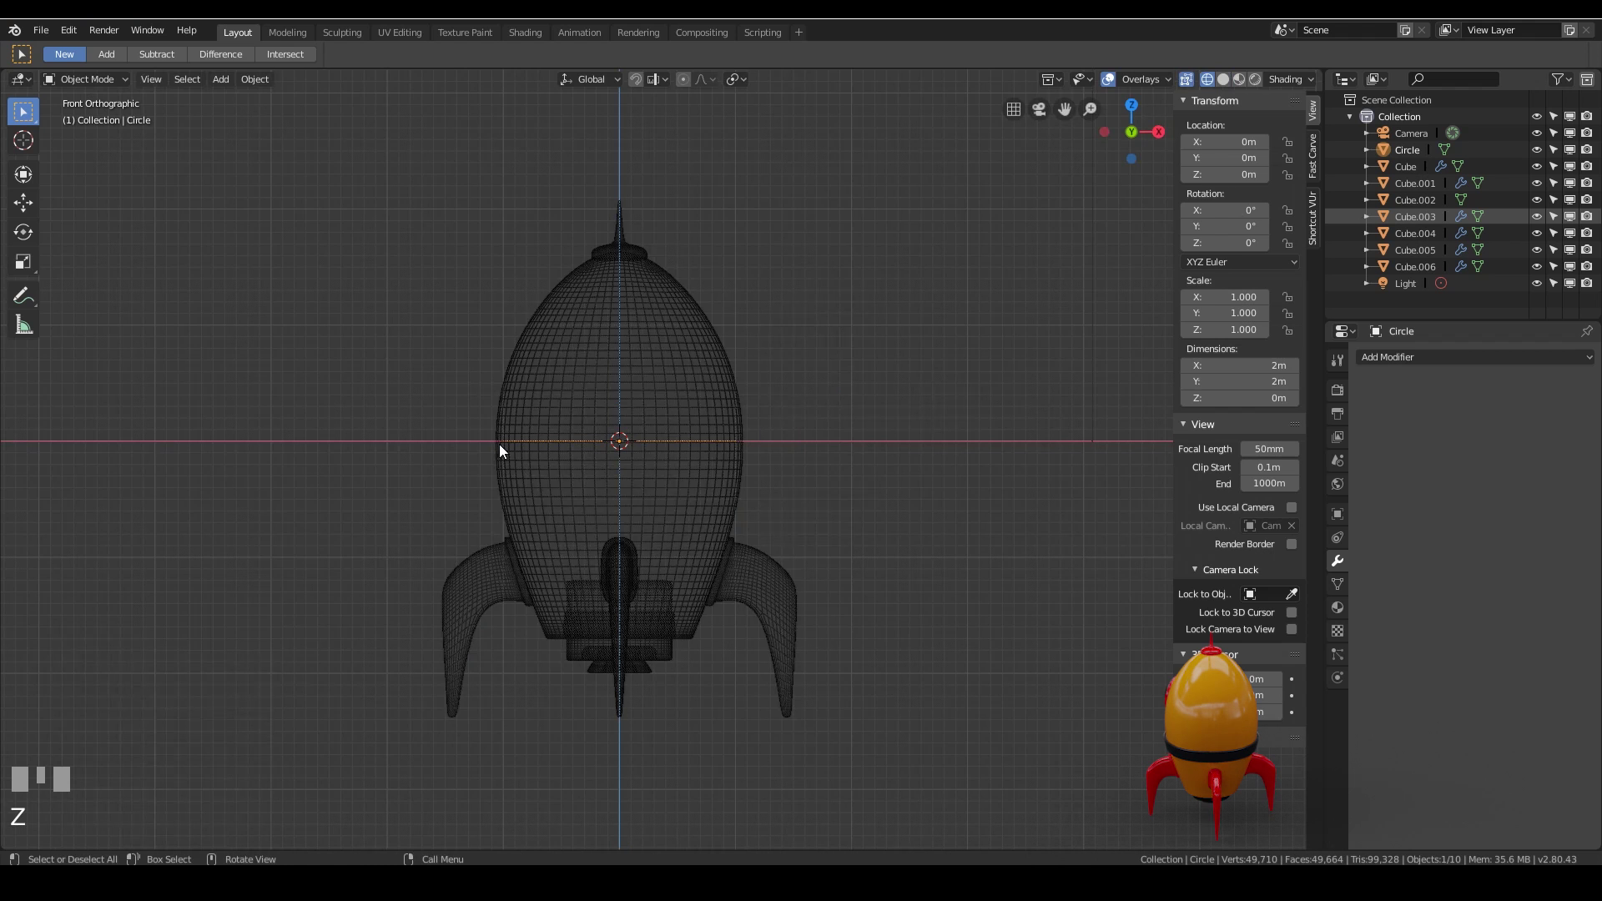
{"action": "key", "text": "r"}
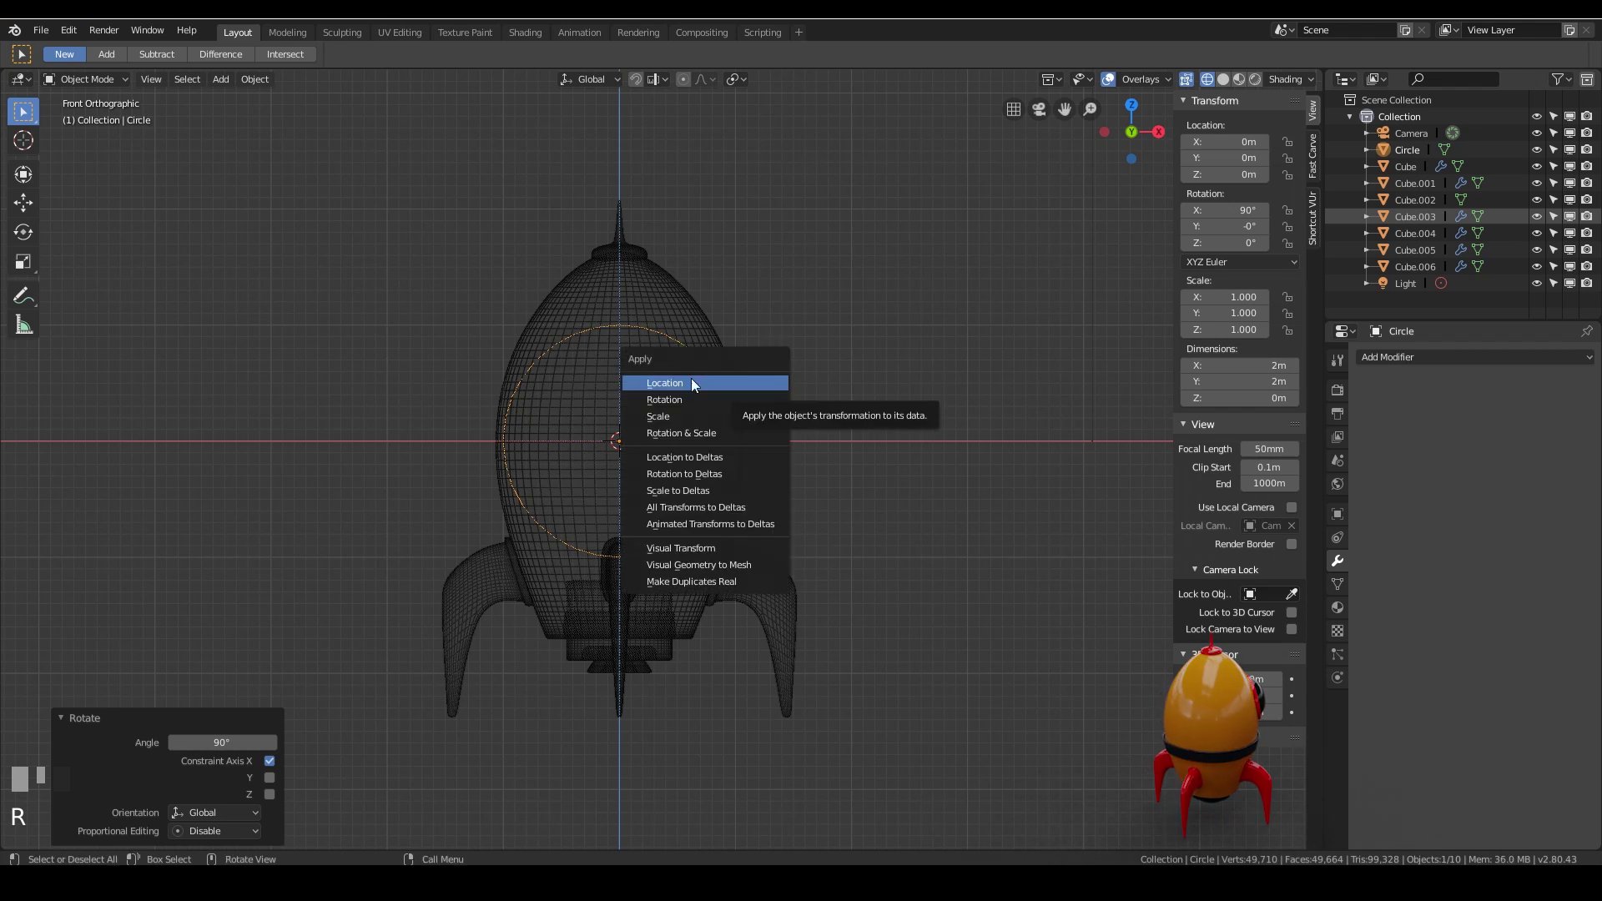
{"action": "key", "text": "ctrl+a"}
Scale the circle to about 0.617 and raise it roughly 0.5 m up the rocket body
{"action": "key", "text": "s"}
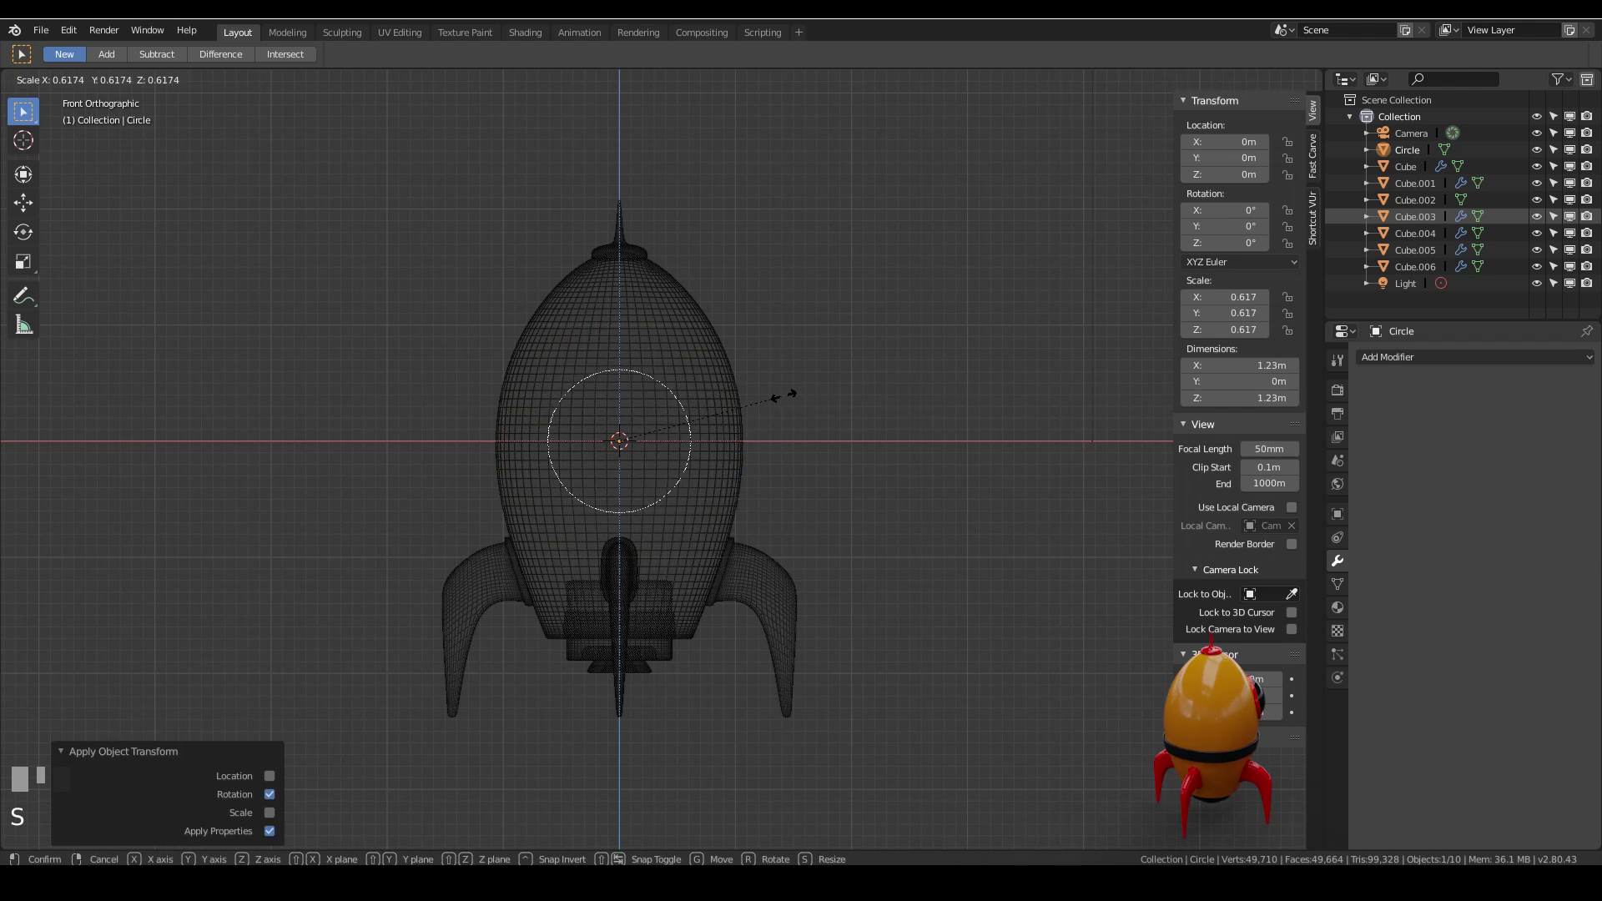
{"action": "left_click", "coordinate": [781, 402]}
{"action": "key", "text": "g"}
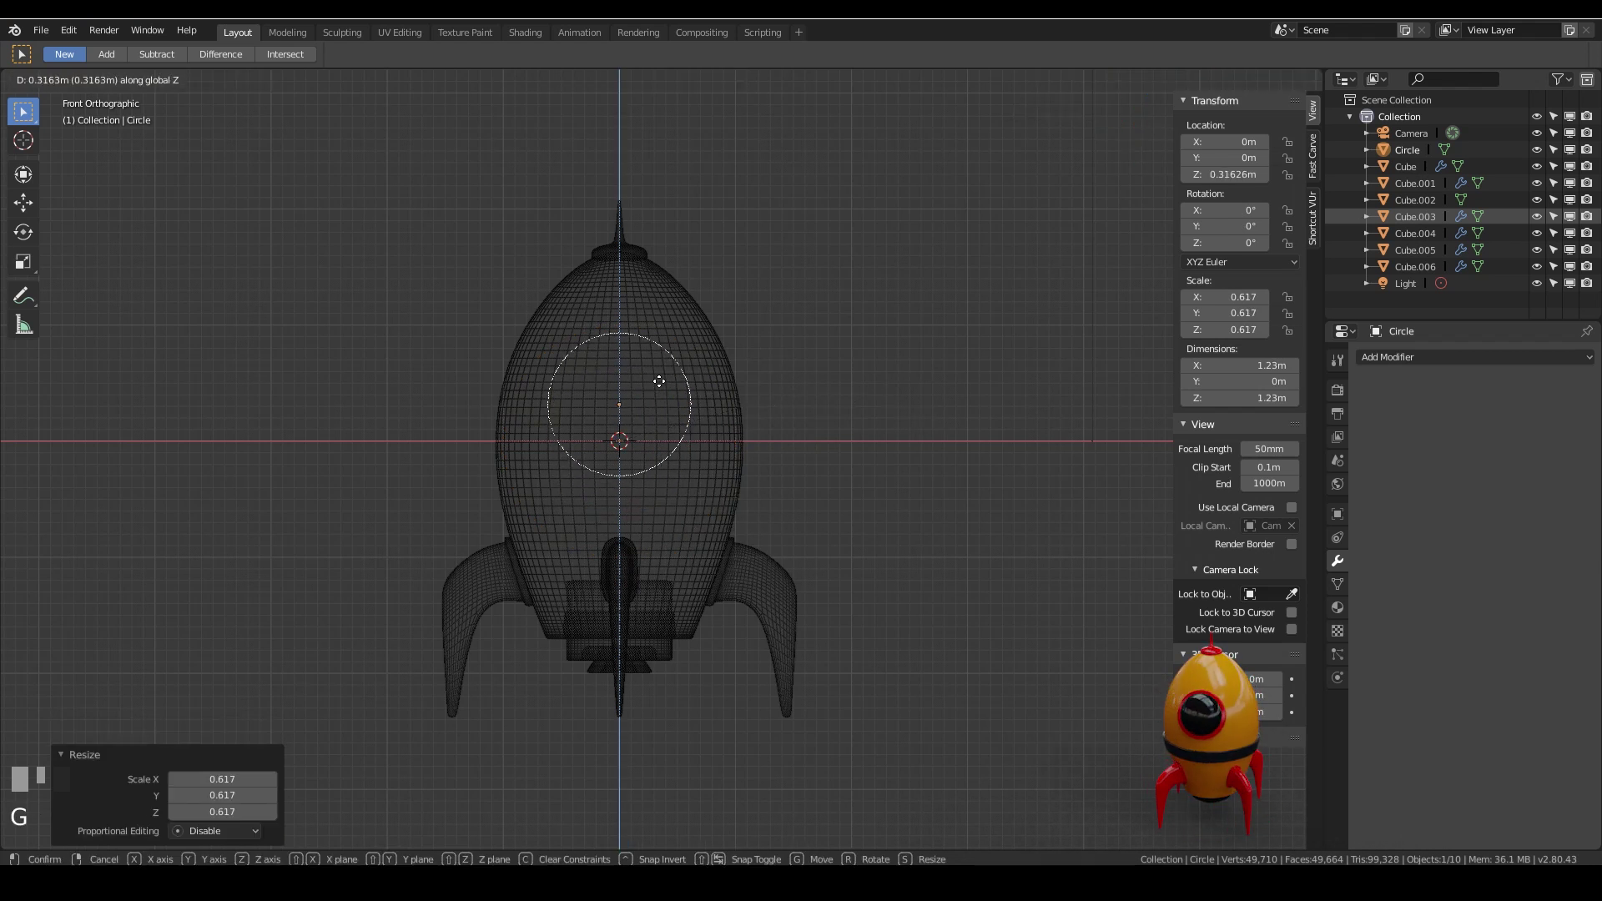
{"action": "left_click_drag", "start_coordinate": [662, 359], "coordinate": [665, 366]}
{"action": "left_click", "coordinate": [664, 367]}
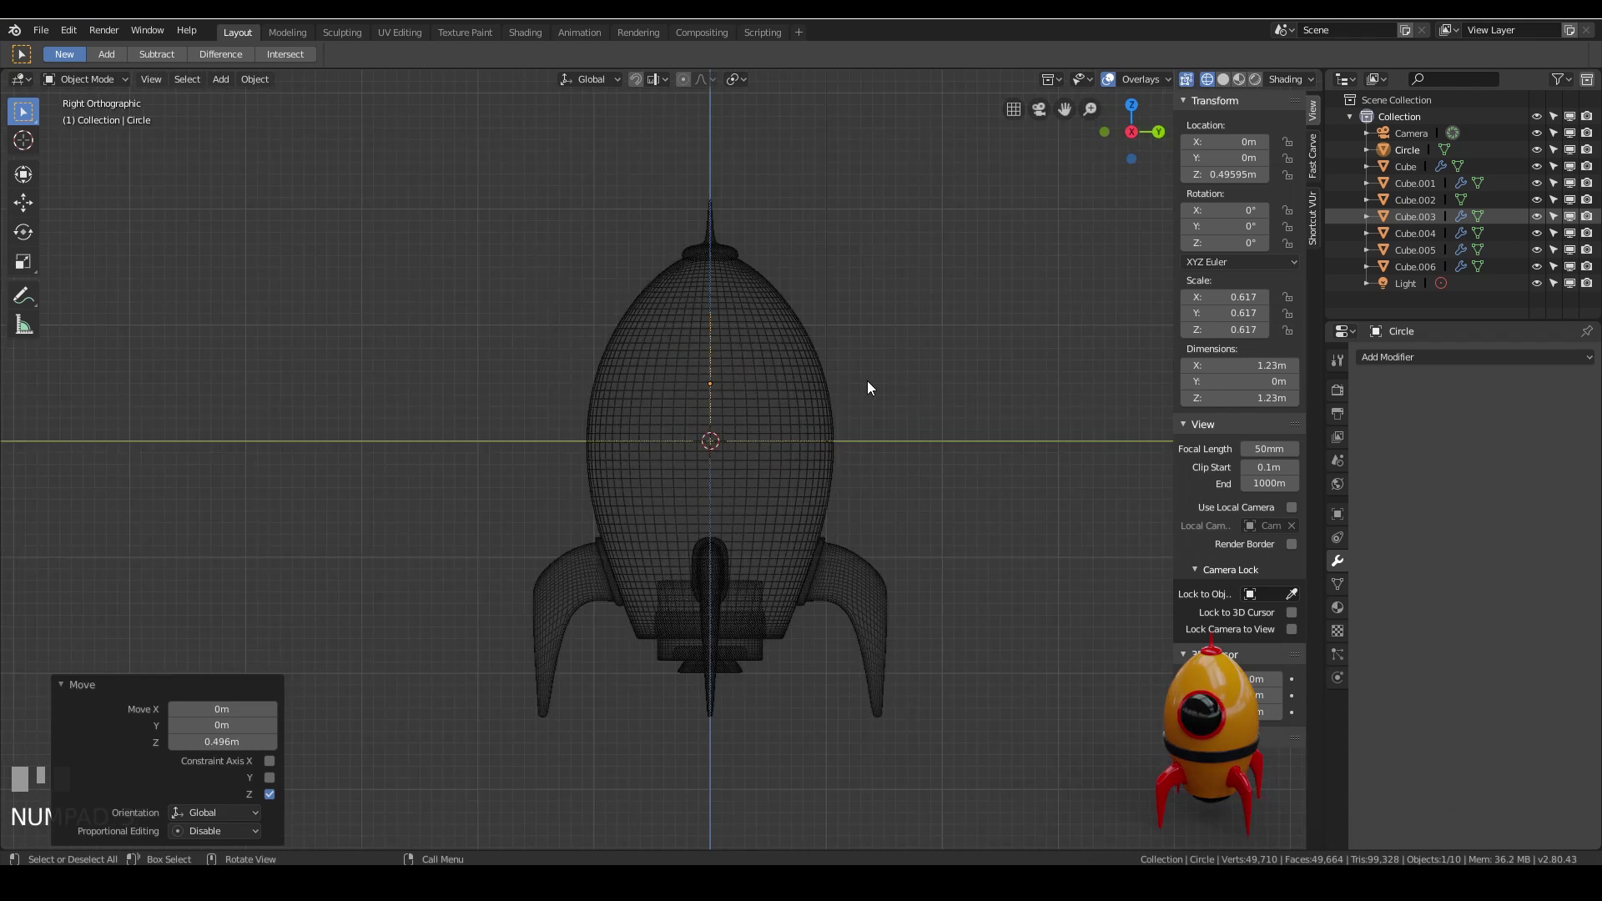
Move the circle along Y to the body's front surface and apply its scale
{"action": "key", "text": "g"}
{"action": "left_click", "coordinate": [584, 406]}
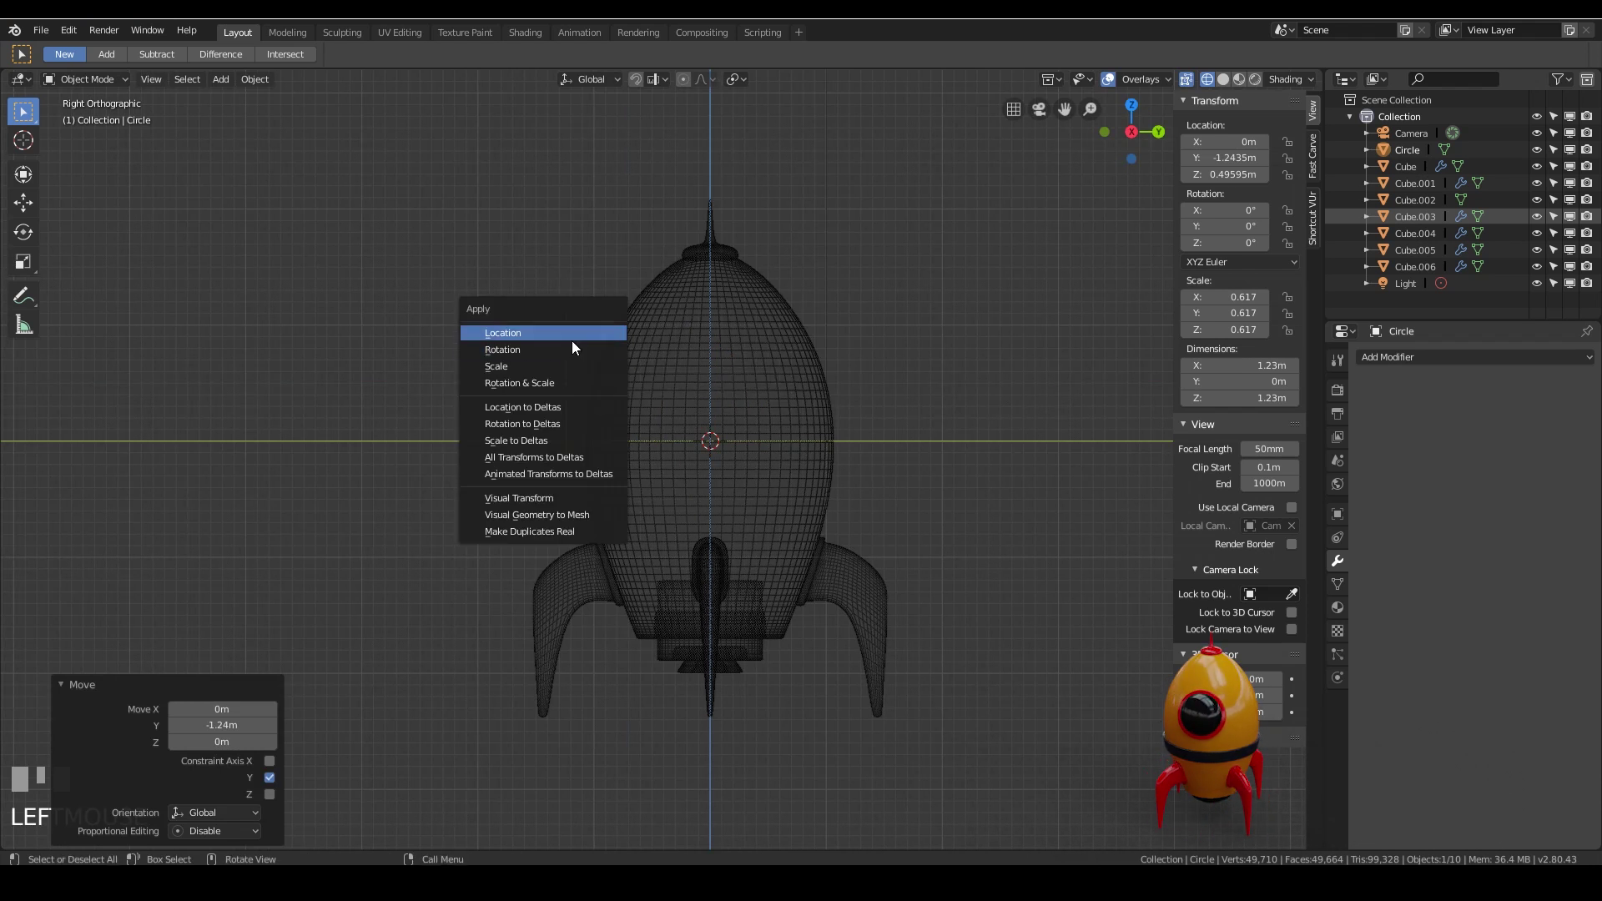
{"action": "key", "text": "ctrl+a"}
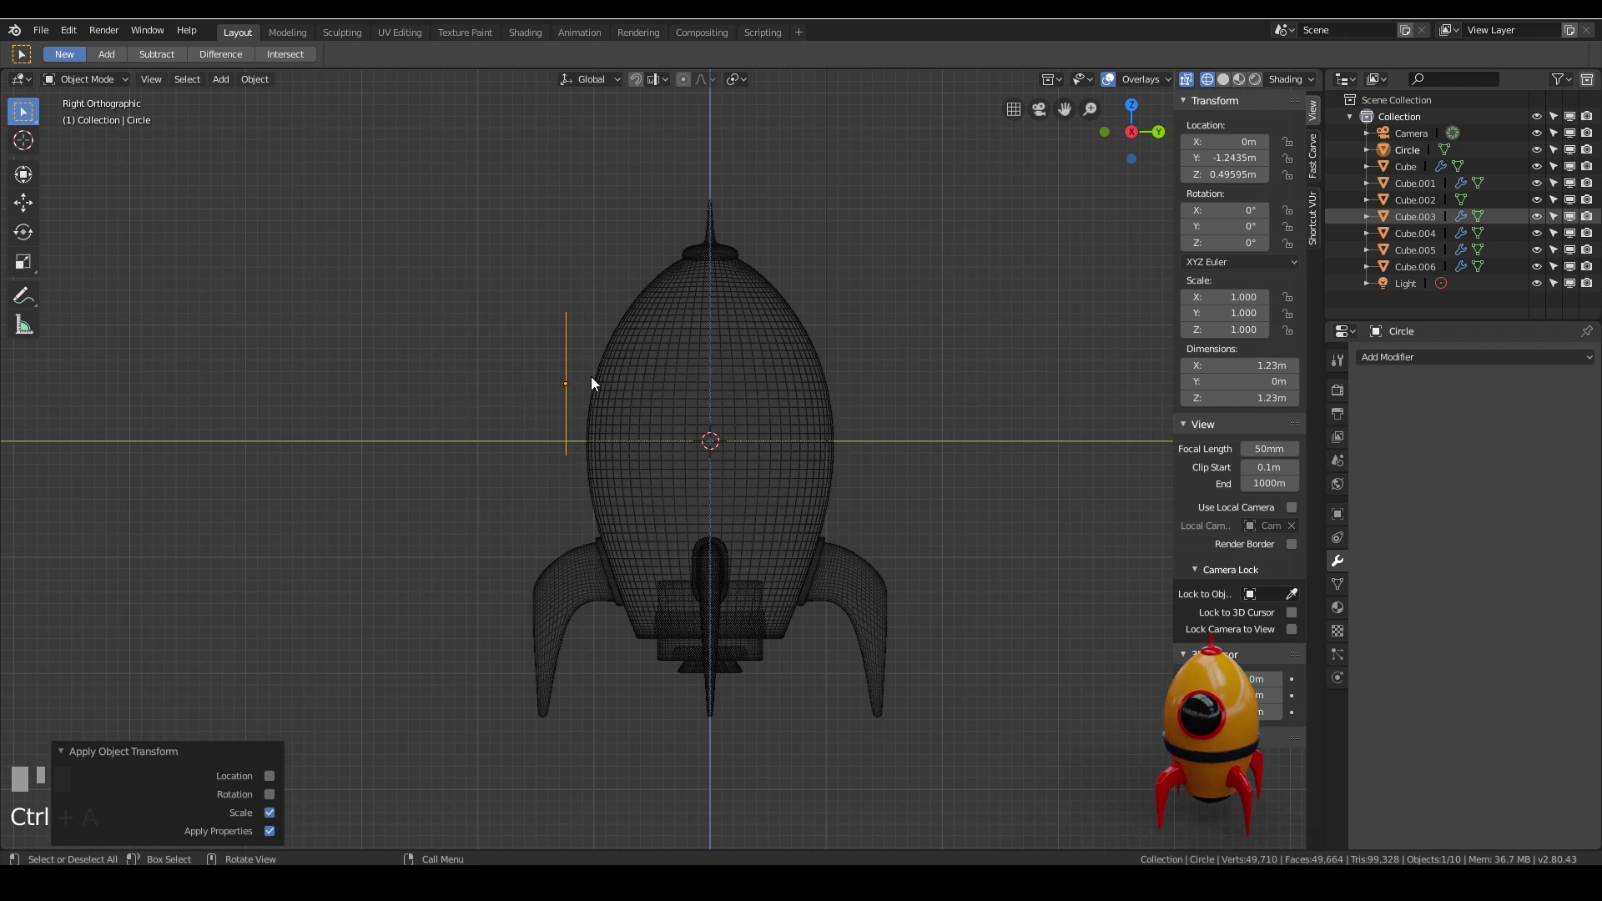
{"action": "scroll", "scroll_direction": "up", "scroll_amount": 3}
{"action": "middle_click", "coordinate": [590, 370]}
{"action": "left_click_drag", "start_coordinate": [495, 416], "coordinate": [530, 416]}
Fine-tune the circle's position and tilt it about -12° on X to follow the body curve
{"action": "key", "text": "g"}
{"action": "left_click", "coordinate": [530, 416]}
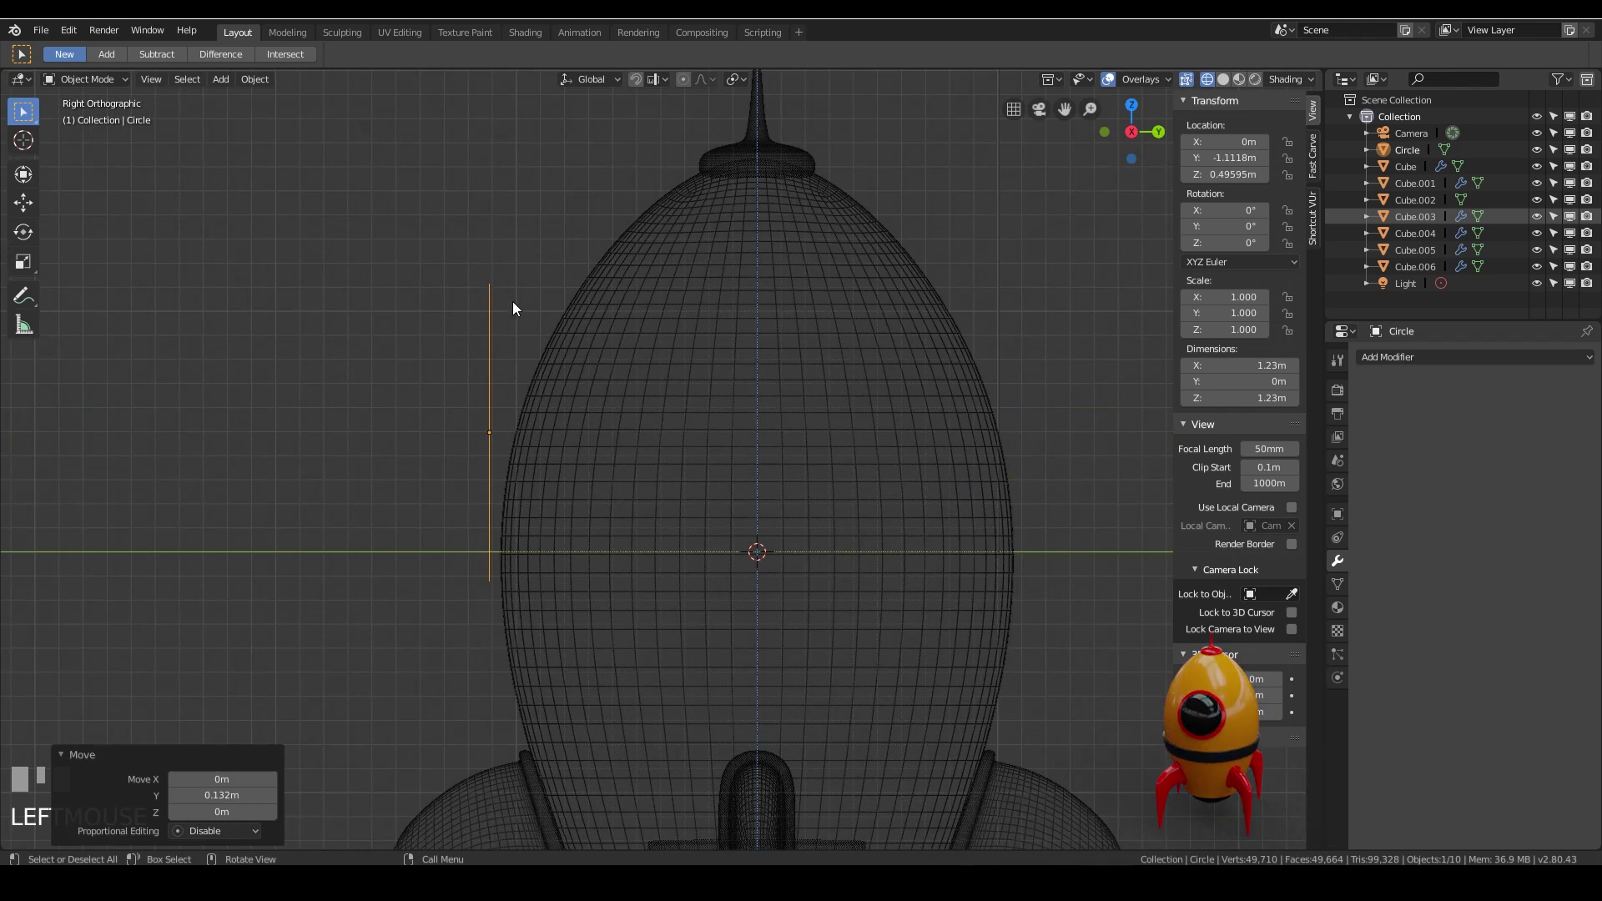
{"action": "left_click", "coordinate": [720, 304]}
{"action": "key", "text": "r"}
{"action": "left_click", "coordinate": [658, 372]}
Add a Shrinkwrap modifier to the circle targeting Cube.002
{"action": "key", "text": "g"}
{"action": "middle_click", "coordinate": [597, 381]}
{"action": "left_click", "coordinate": [593, 377]}
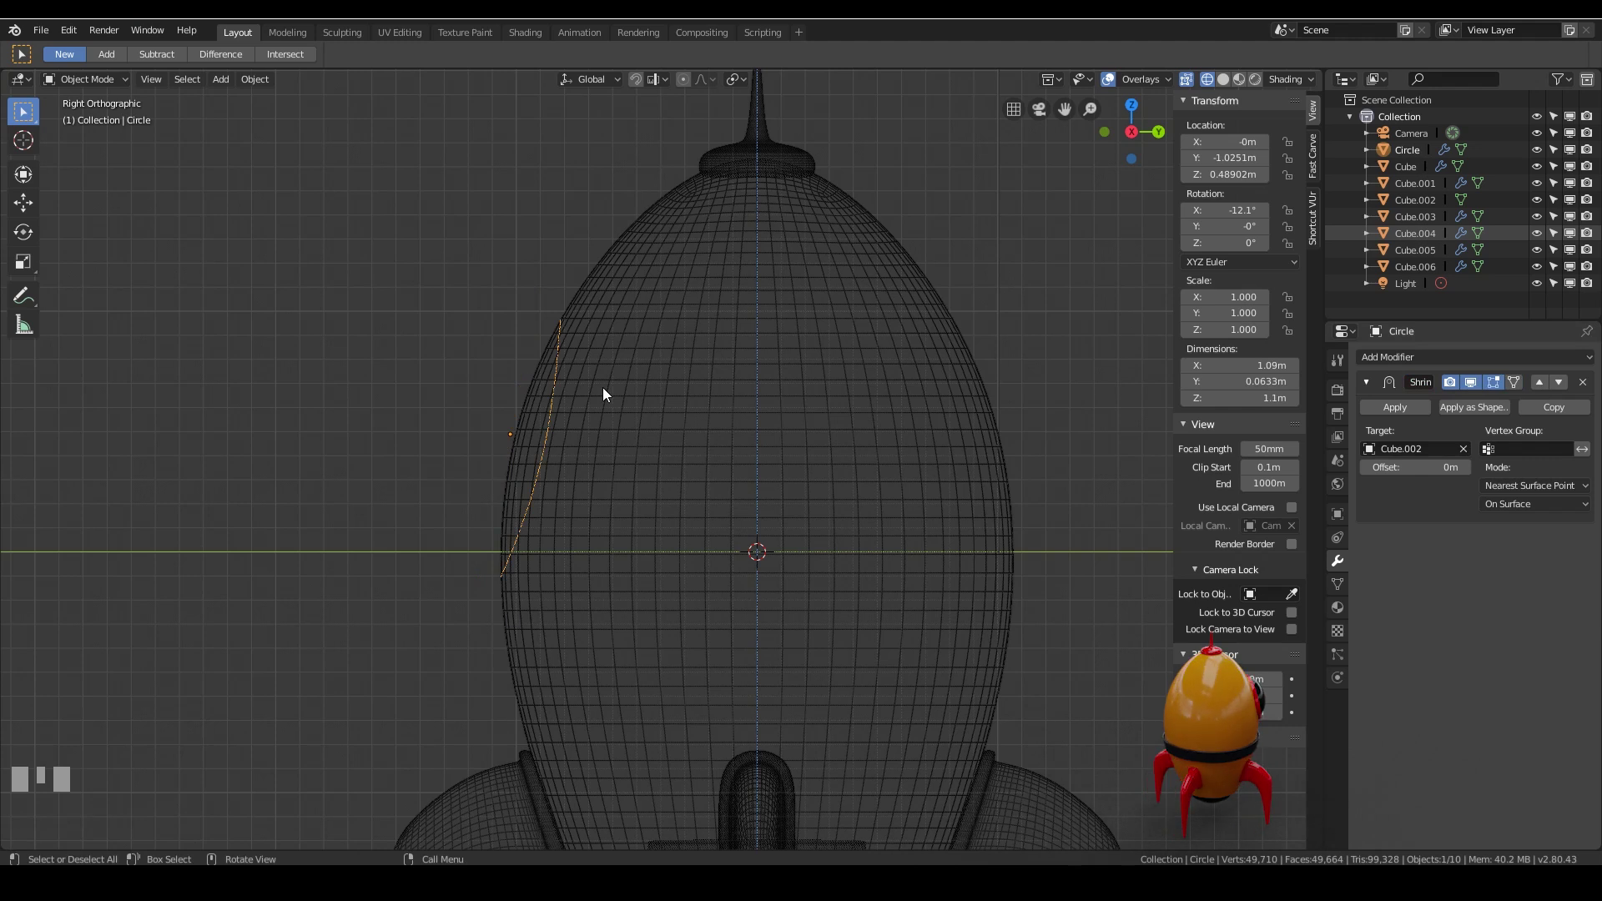
{"action": "left_click_drag", "start_coordinate": [742, 536], "coordinate": [1388, 414]}
Remove the shrinkwrap again and enter Edit Mode on the circle's vertices
{"action": "key", "text": "Tab"}
{"action": "left_click", "coordinate": [1389, 414]}
{"action": "left_click_drag", "start_coordinate": [645, 497], "coordinate": [1404, 545]}
{"action": "key", "text": "Tab"}
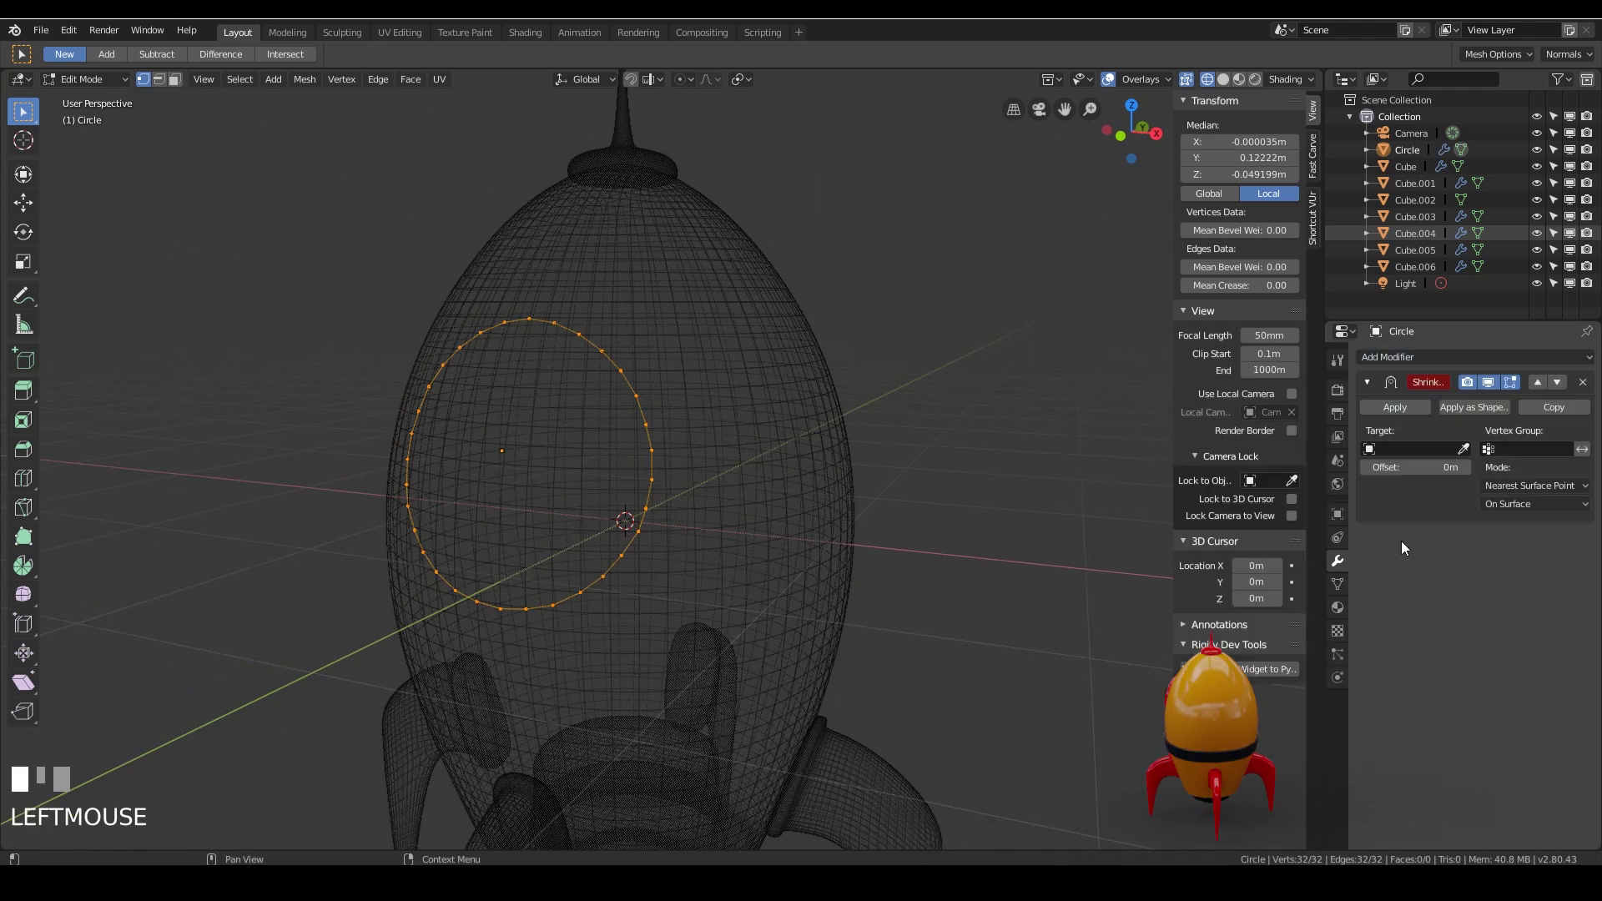
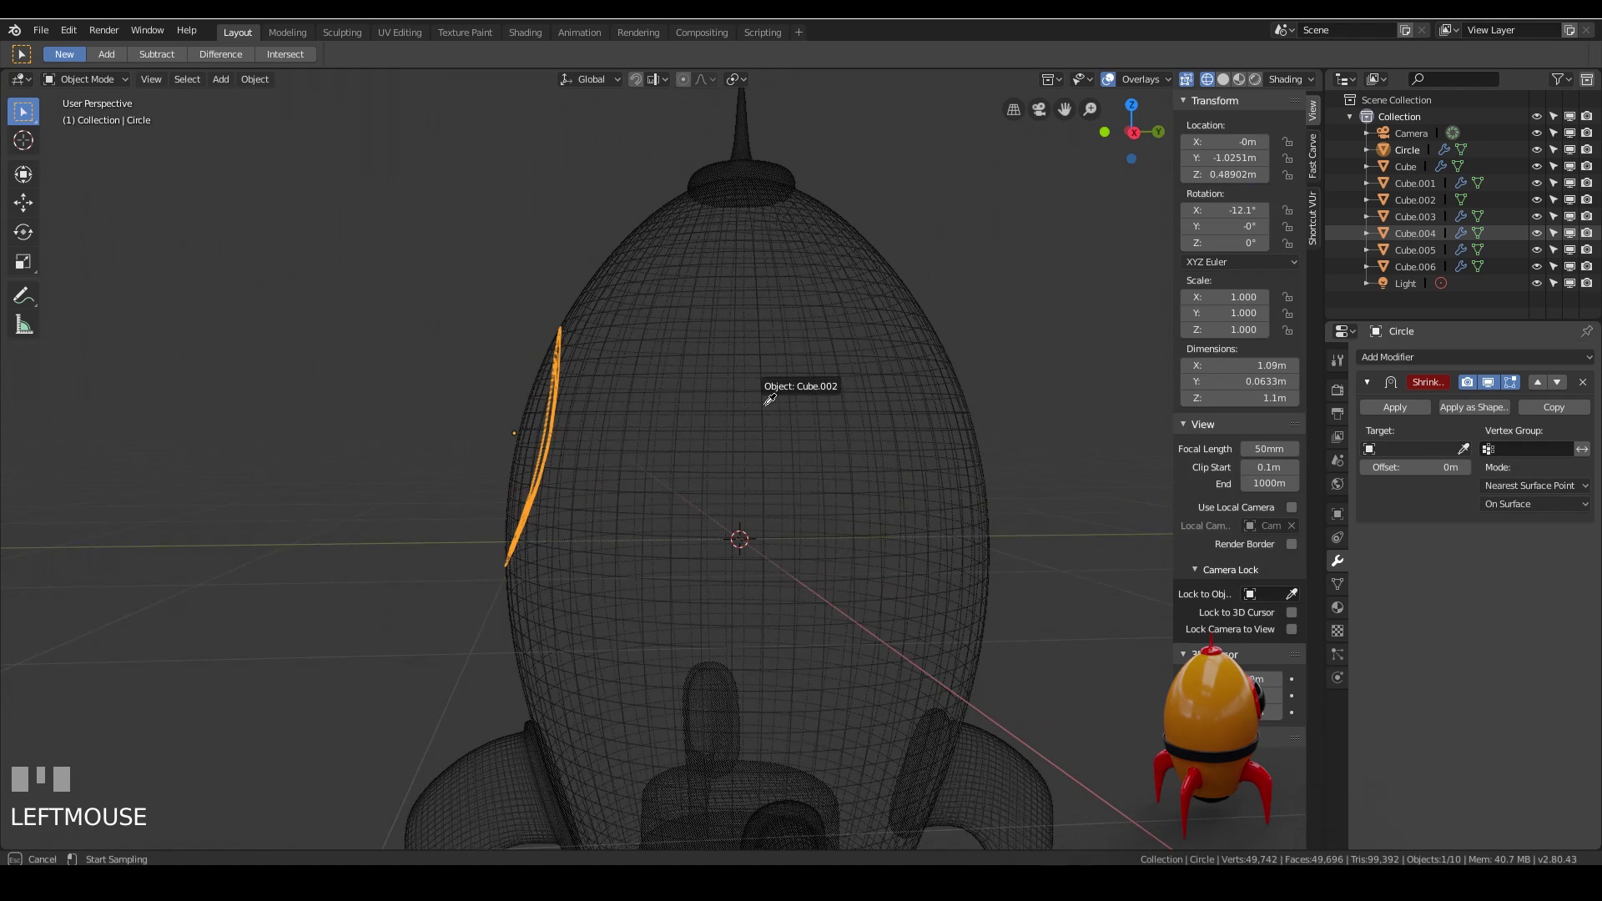
{"action": "left_click_drag", "start_coordinate": [505, 503], "coordinate": [1416, 419]}
{"action": "key", "text": "Tab"}
{"action": "scroll", "scroll_direction": "up", "scroll_amount": 3}
{"action": "key", "text": "Tab"}
{"action": "left_click", "coordinate": [1416, 420]}
{"action": "left_click_drag", "start_coordinate": [739, 445], "coordinate": [752, 484]}
In Solid shading, select all ring faces and extrude them along normals about 0.05 m outward
{"action": "key", "text": "z"}
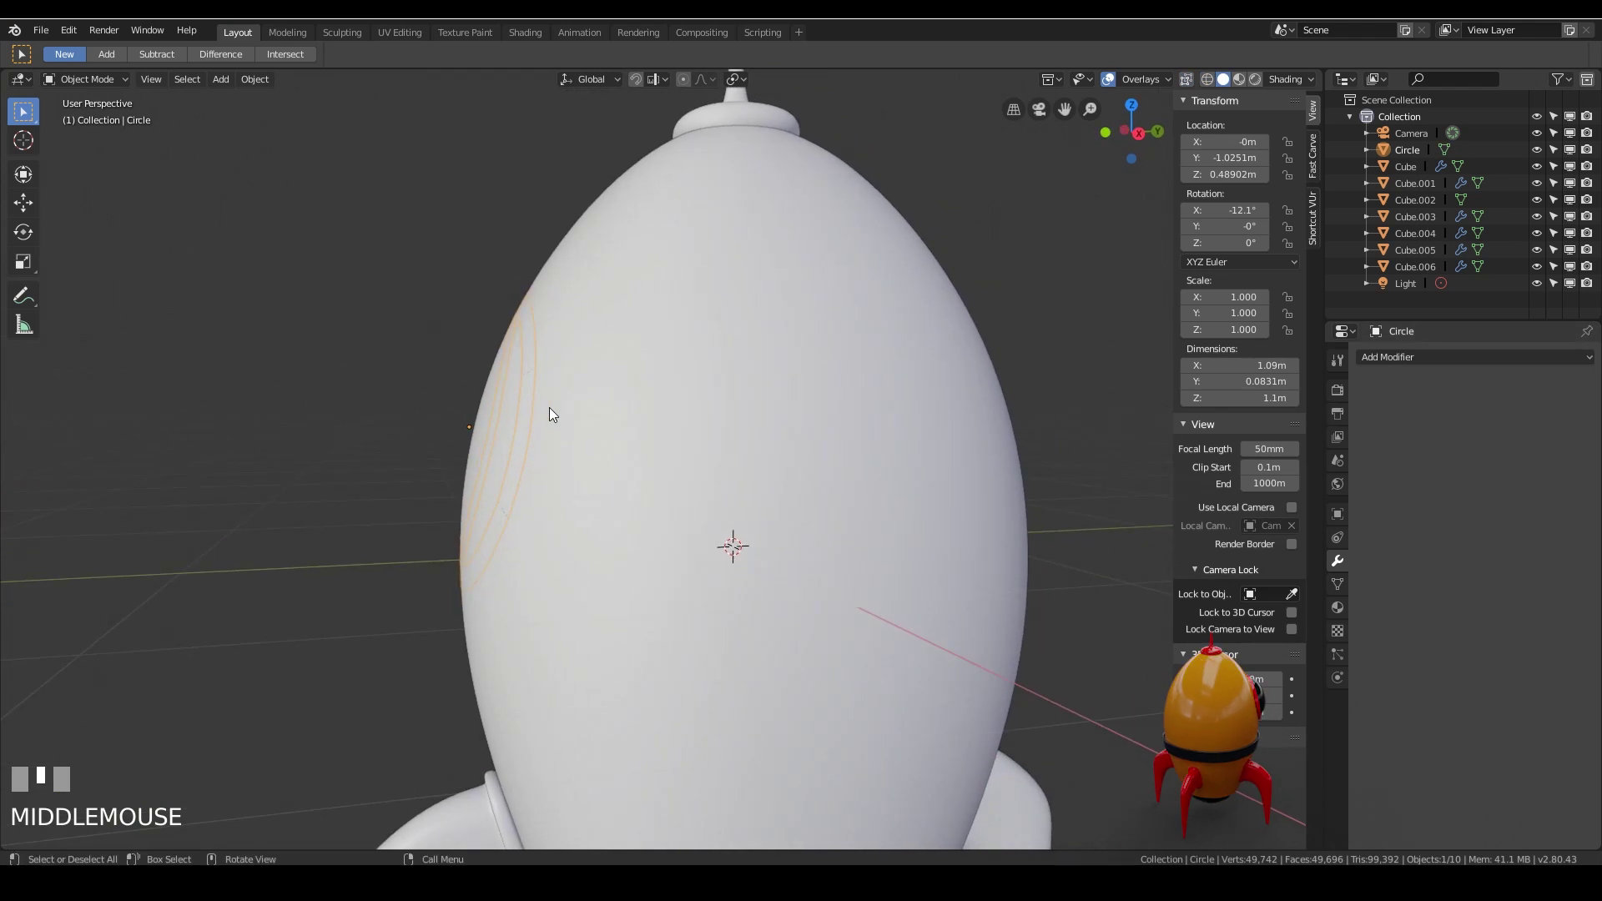
{"action": "key", "text": "Tab"}
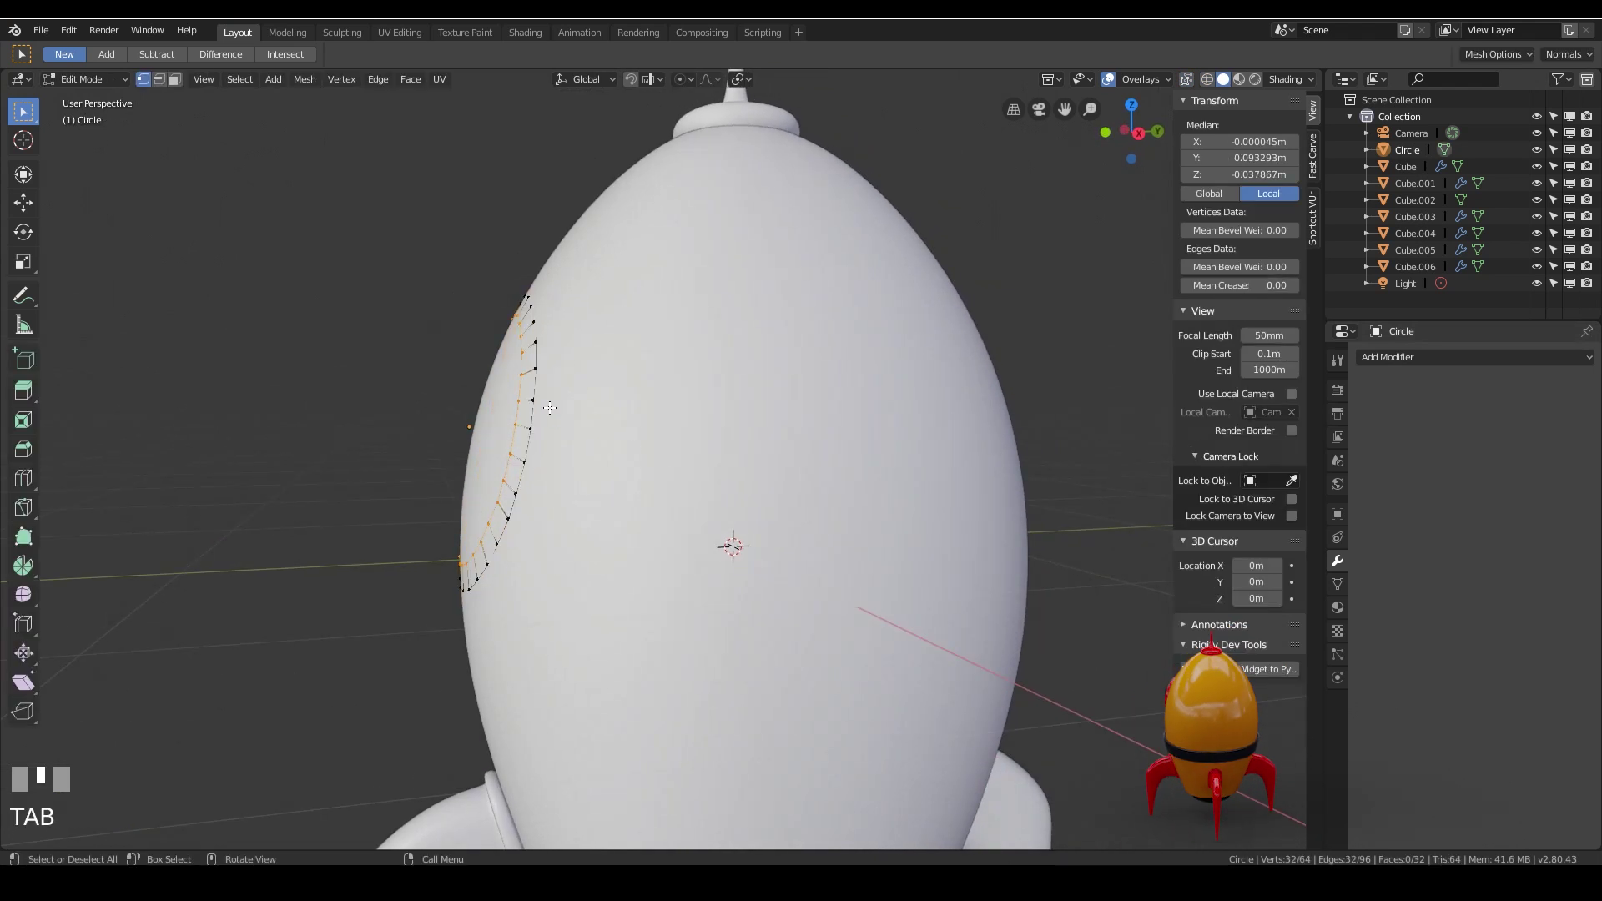
{"action": "key", "text": "3"}
{"action": "key", "text": "a"}
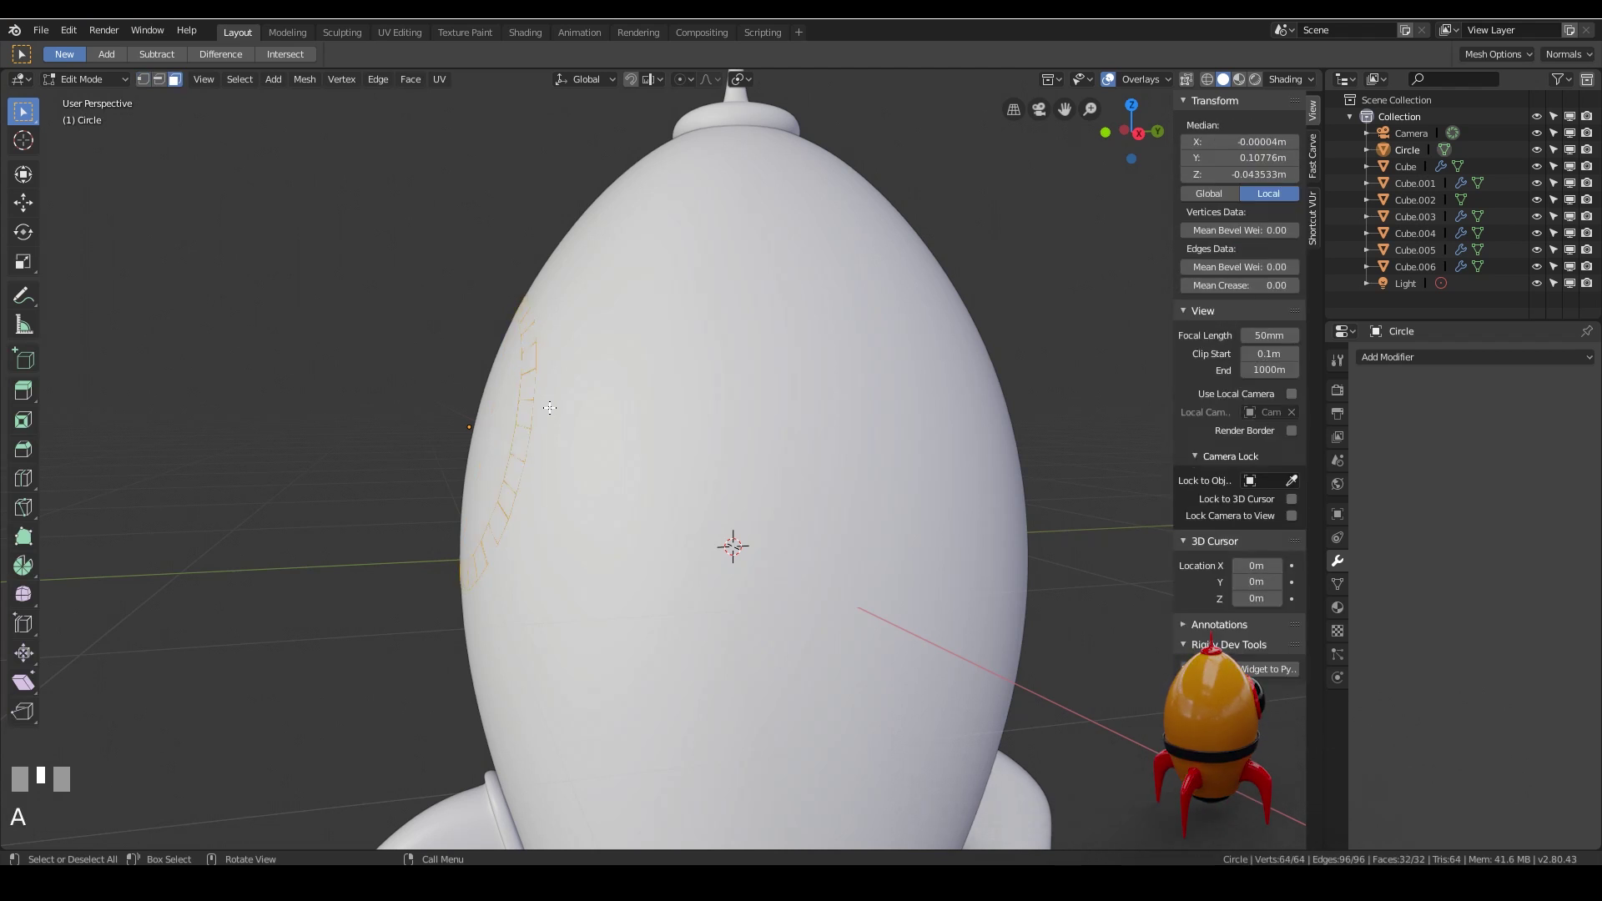
{"action": "key", "text": "KP_3"}
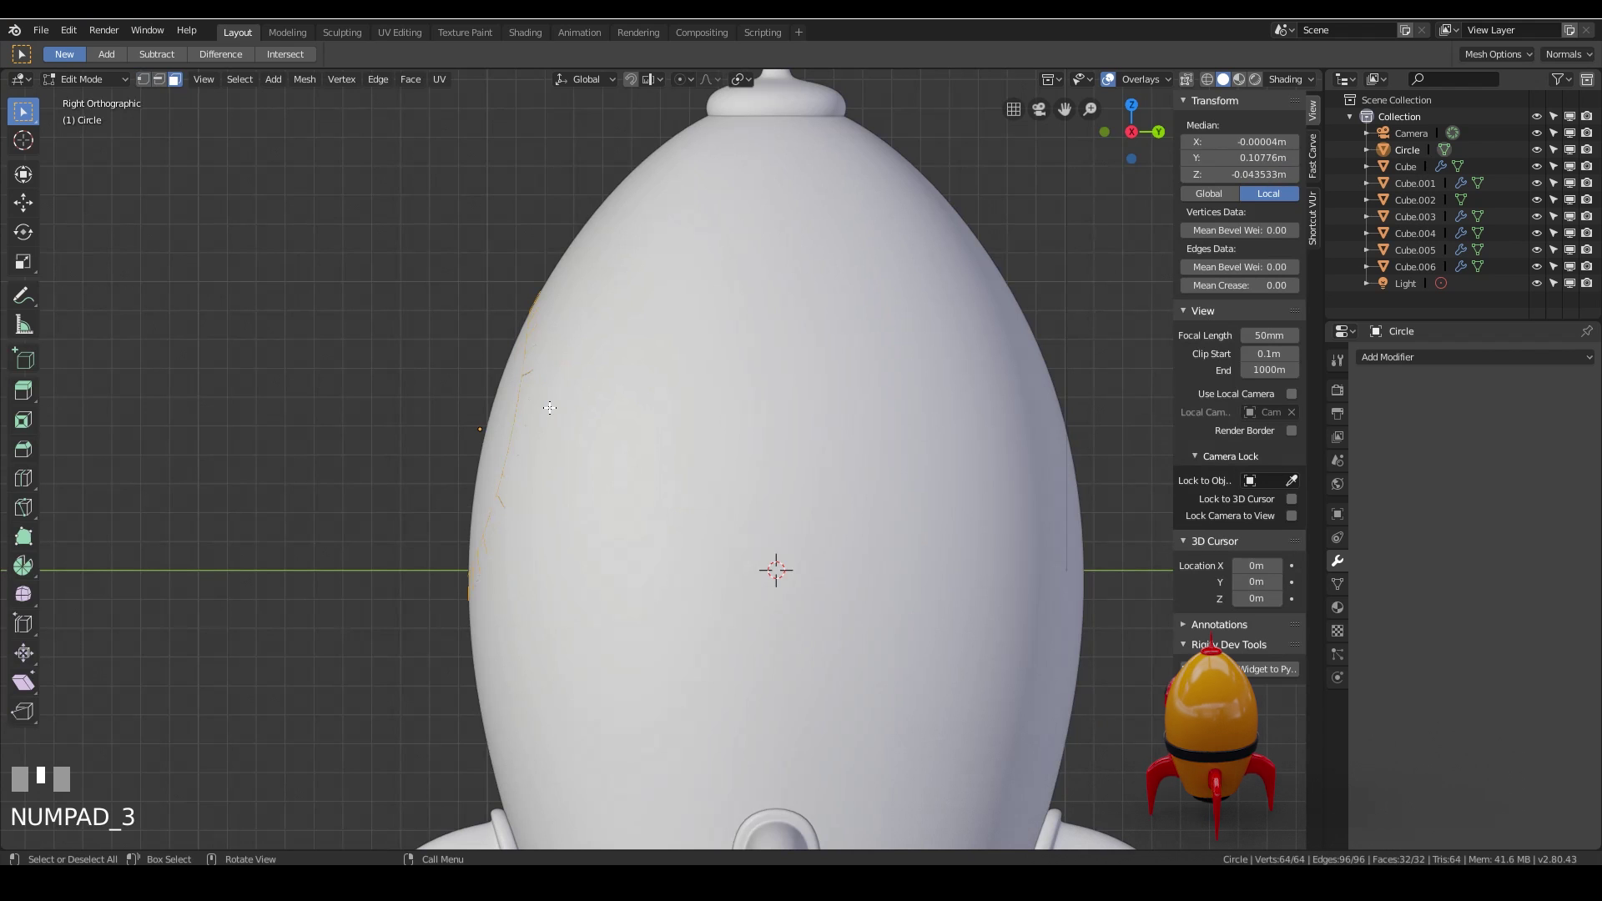
{"action": "key", "text": "e"}
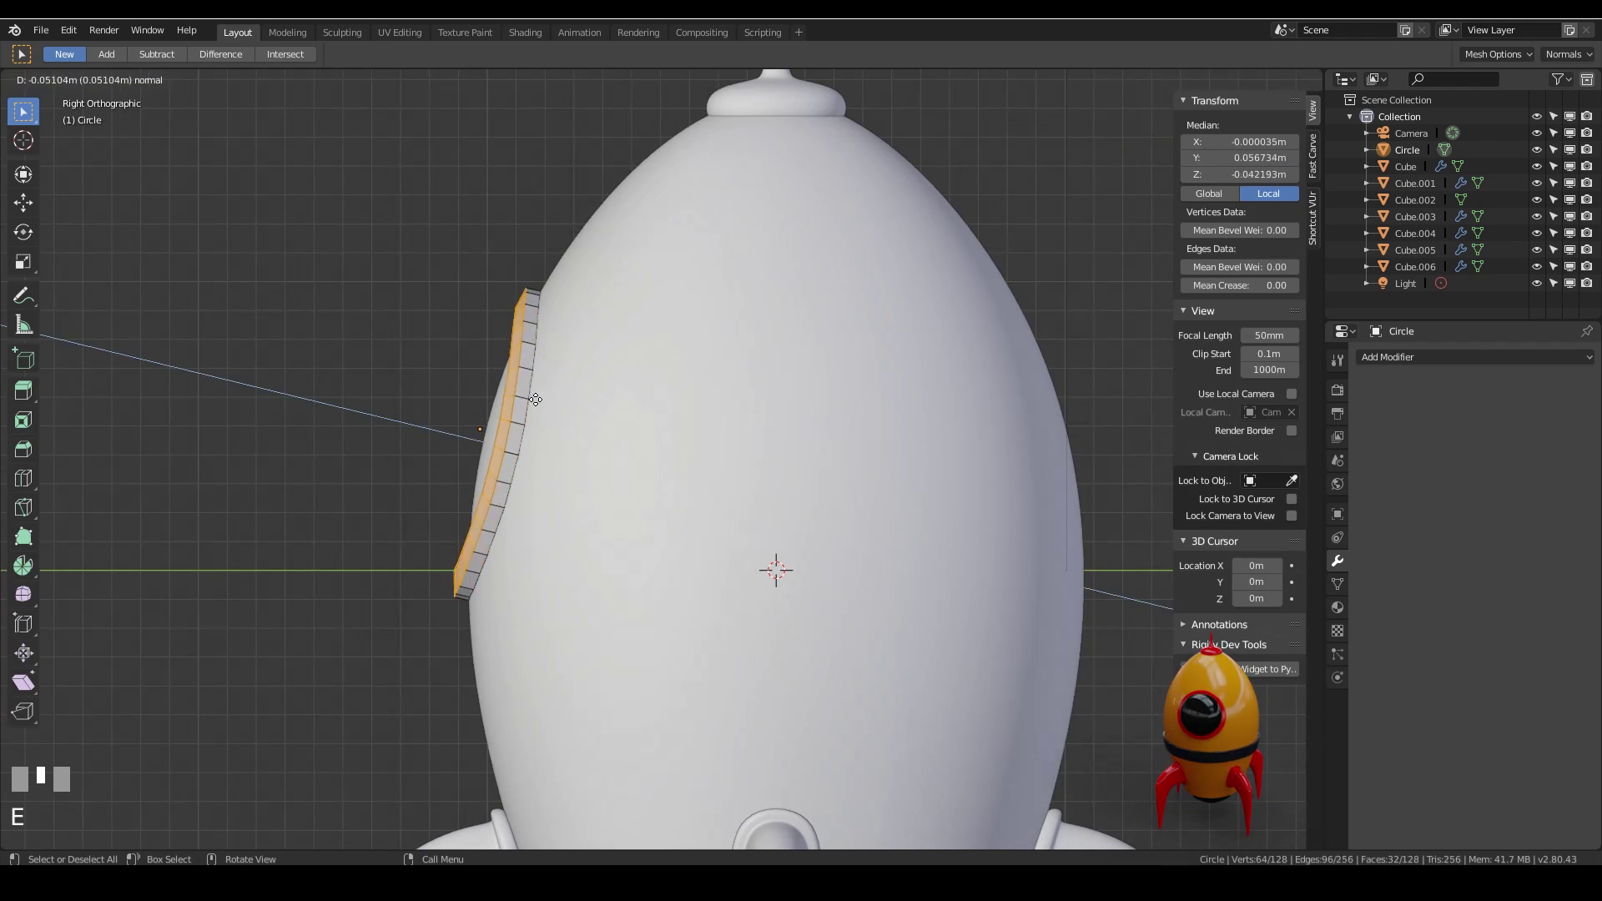
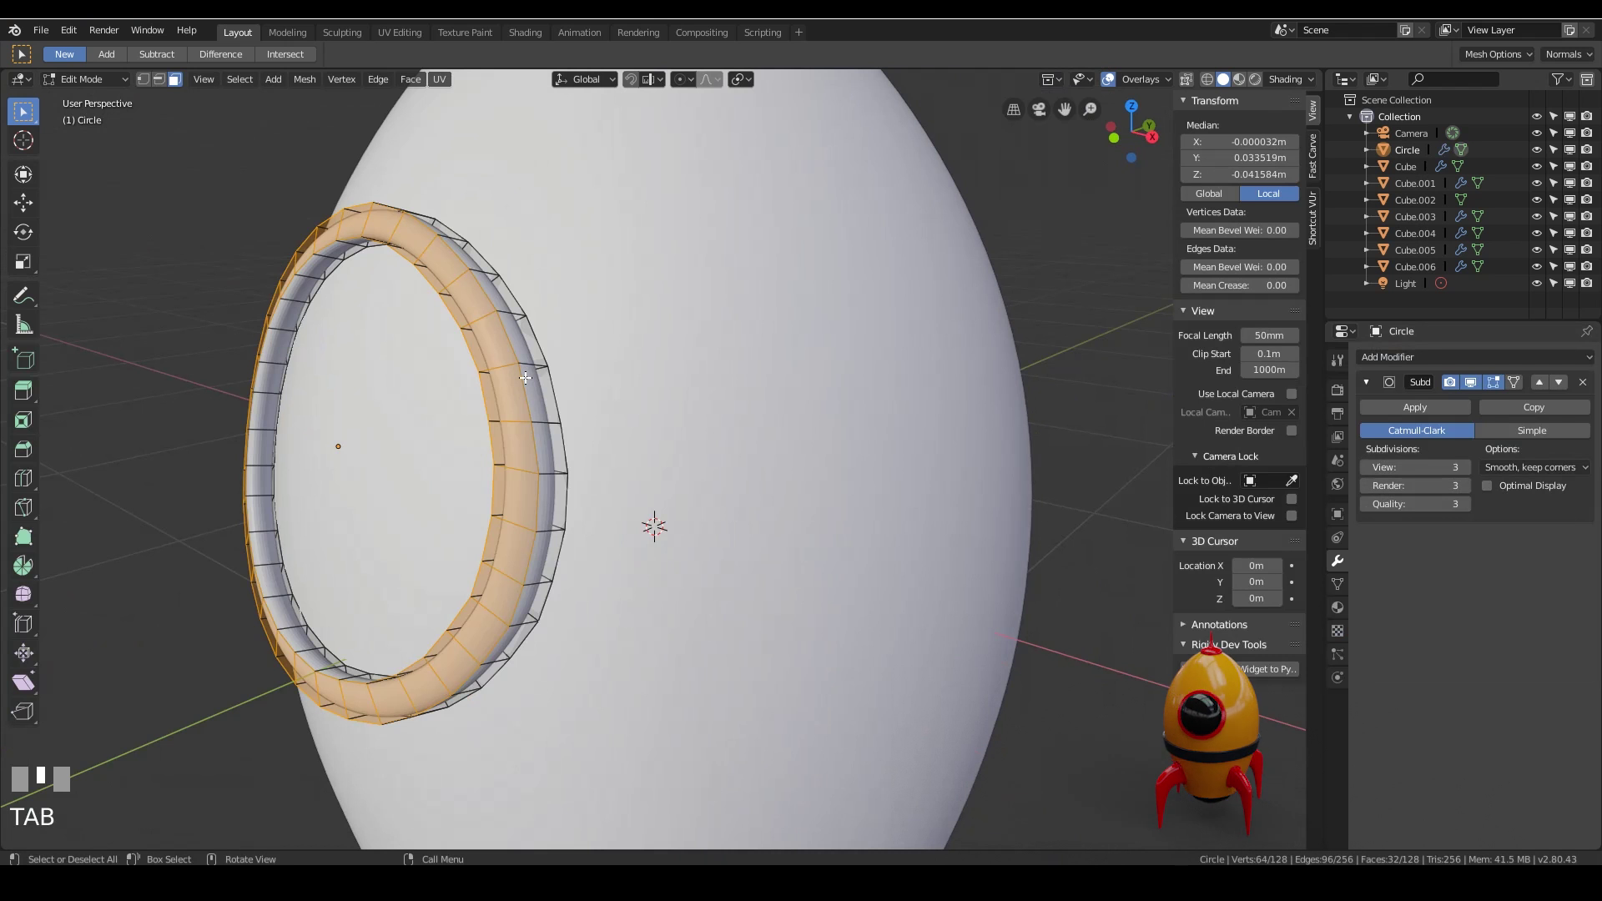
Give the porthole ring a level-3 Subdivision Surface with extra edge loops around it
{"action": "key", "text": "2"}
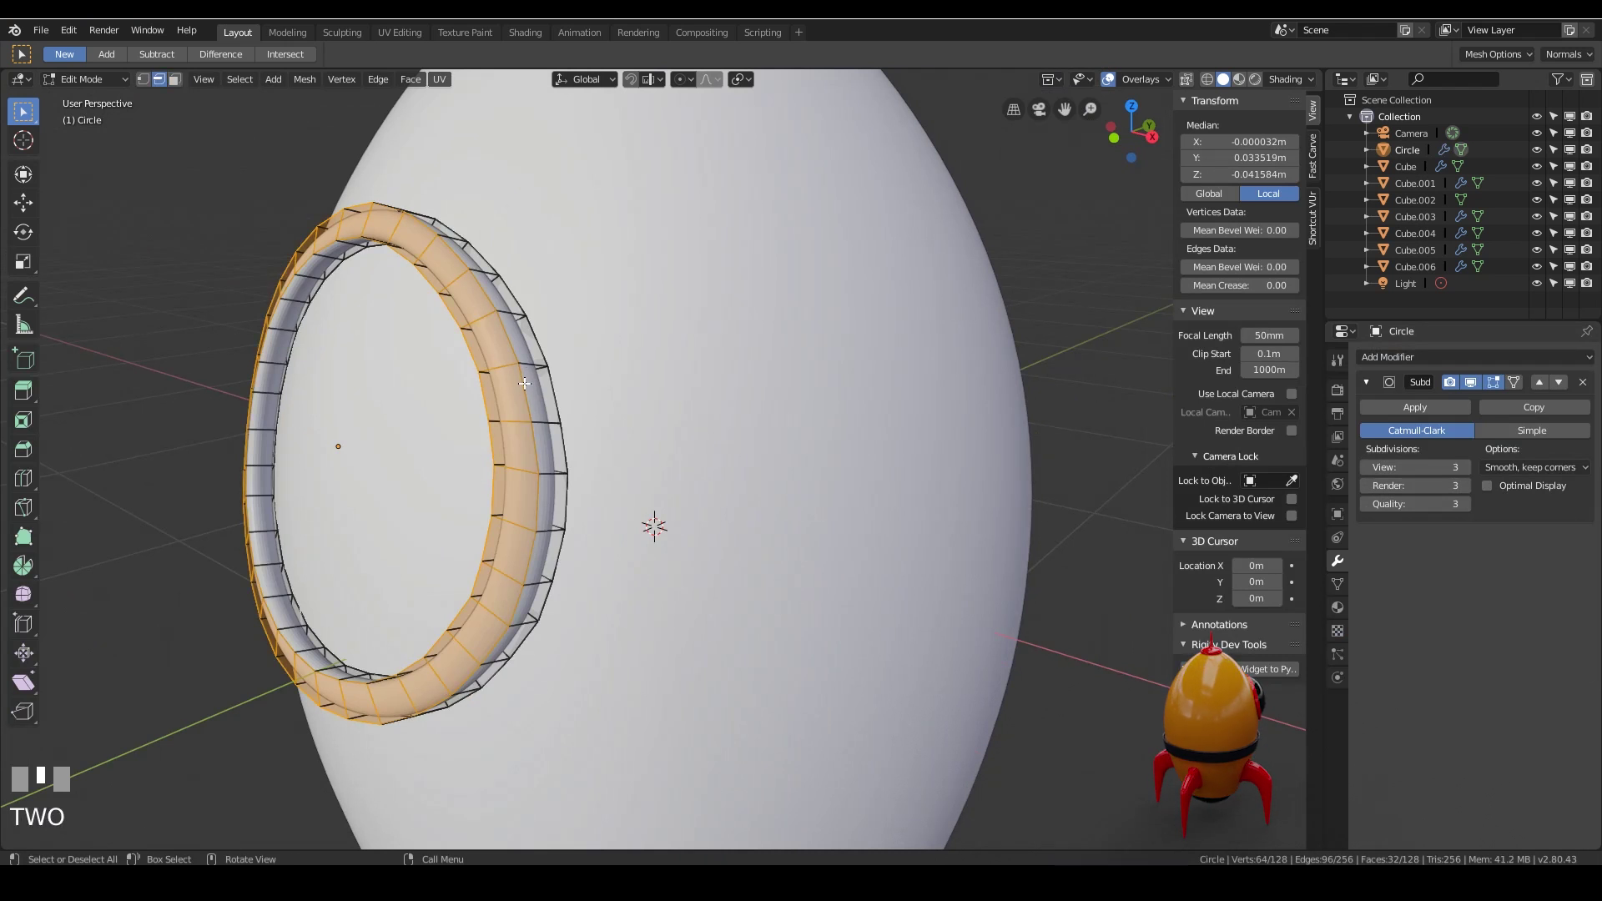
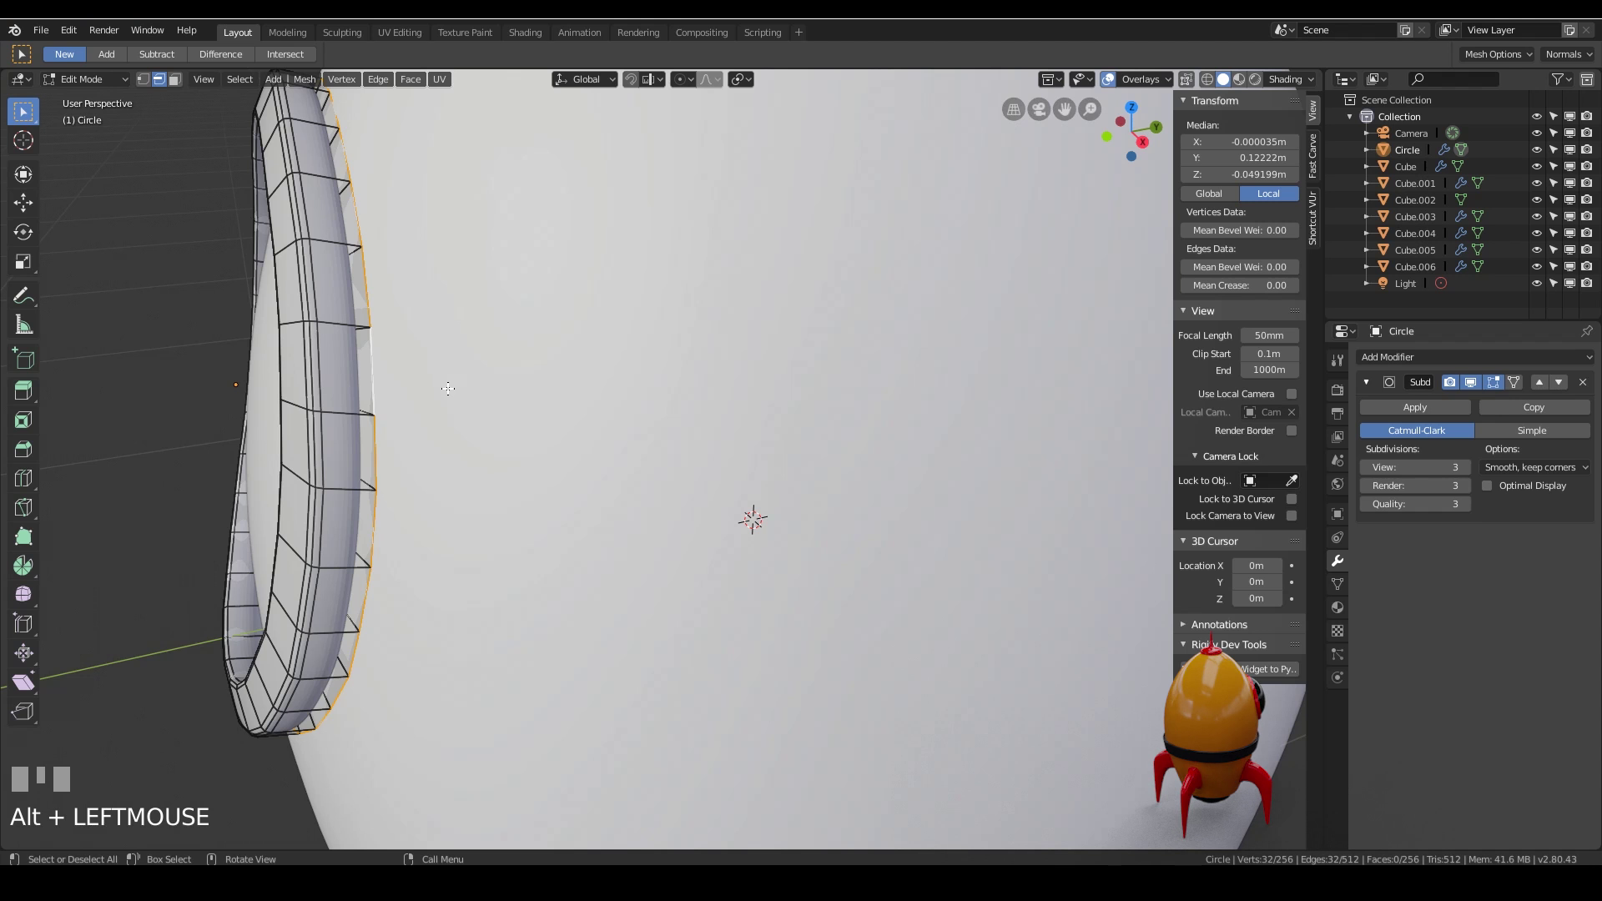
Select the ring's edge loop and bevel it with two segments for a crisp rounded rim
{"action": "key", "text": "ctrl+b"}
{"action": "left_click_drag", "start_coordinate": [398, 381], "coordinate": [188, 130]}
{"action": "left_click", "coordinate": [188, 130]}
{"action": "key", "text": "ctrl+b"}
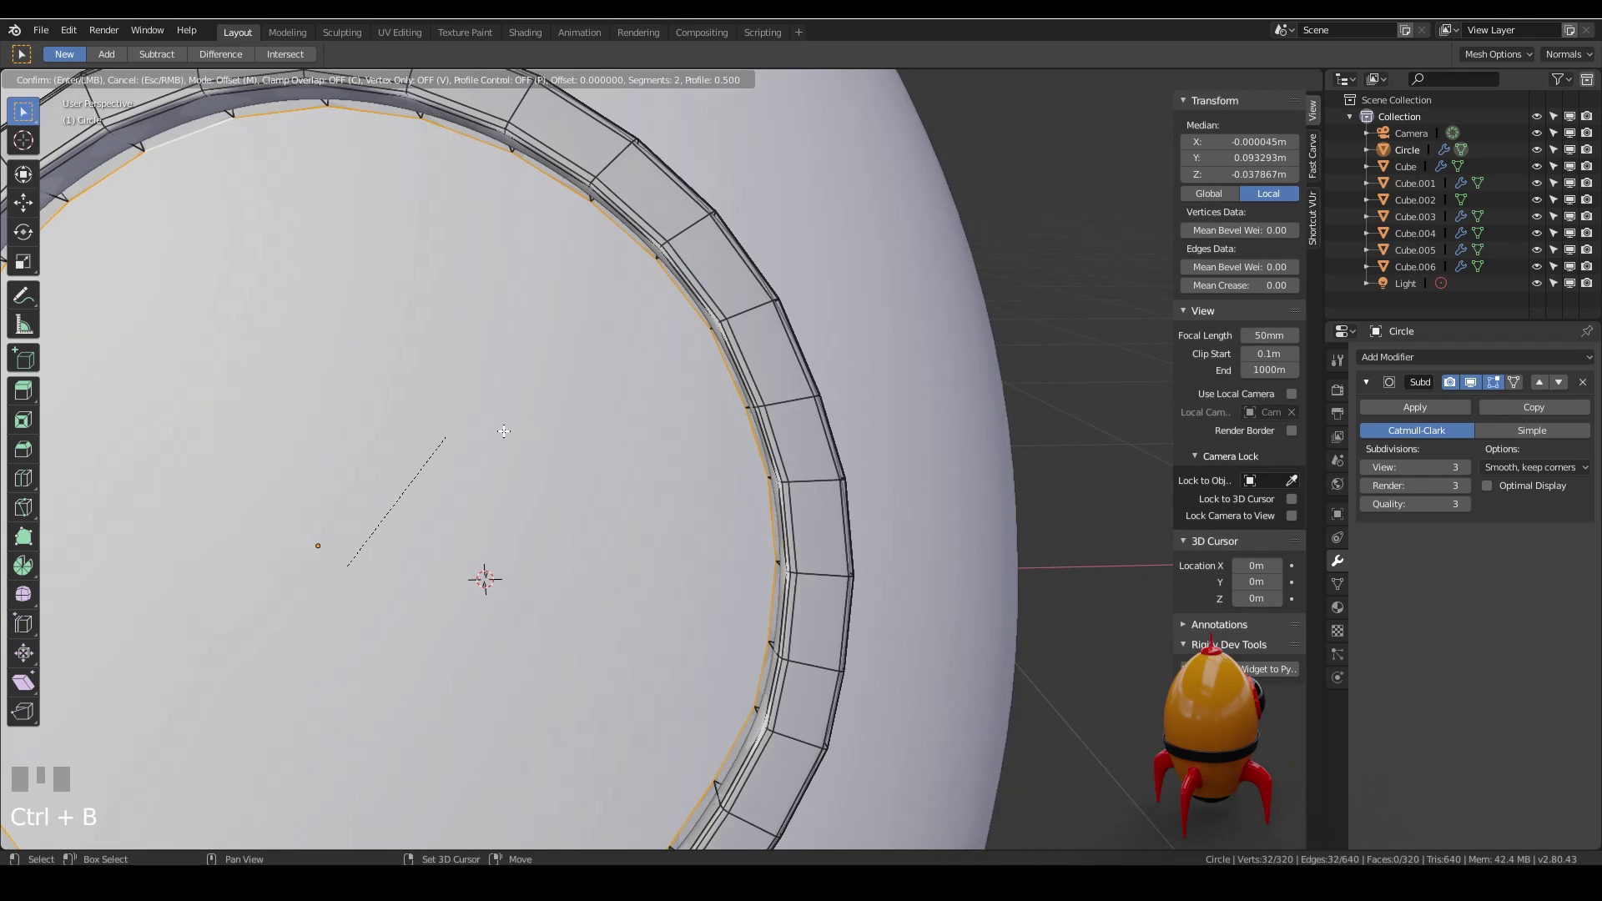
{"action": "left_click_drag", "start_coordinate": [749, 498], "coordinate": [686, 395]}
Snap the cursor to the porthole frame's centre and add a 32-segment UV Sphere there
{"action": "left_click", "coordinate": [686, 394]}
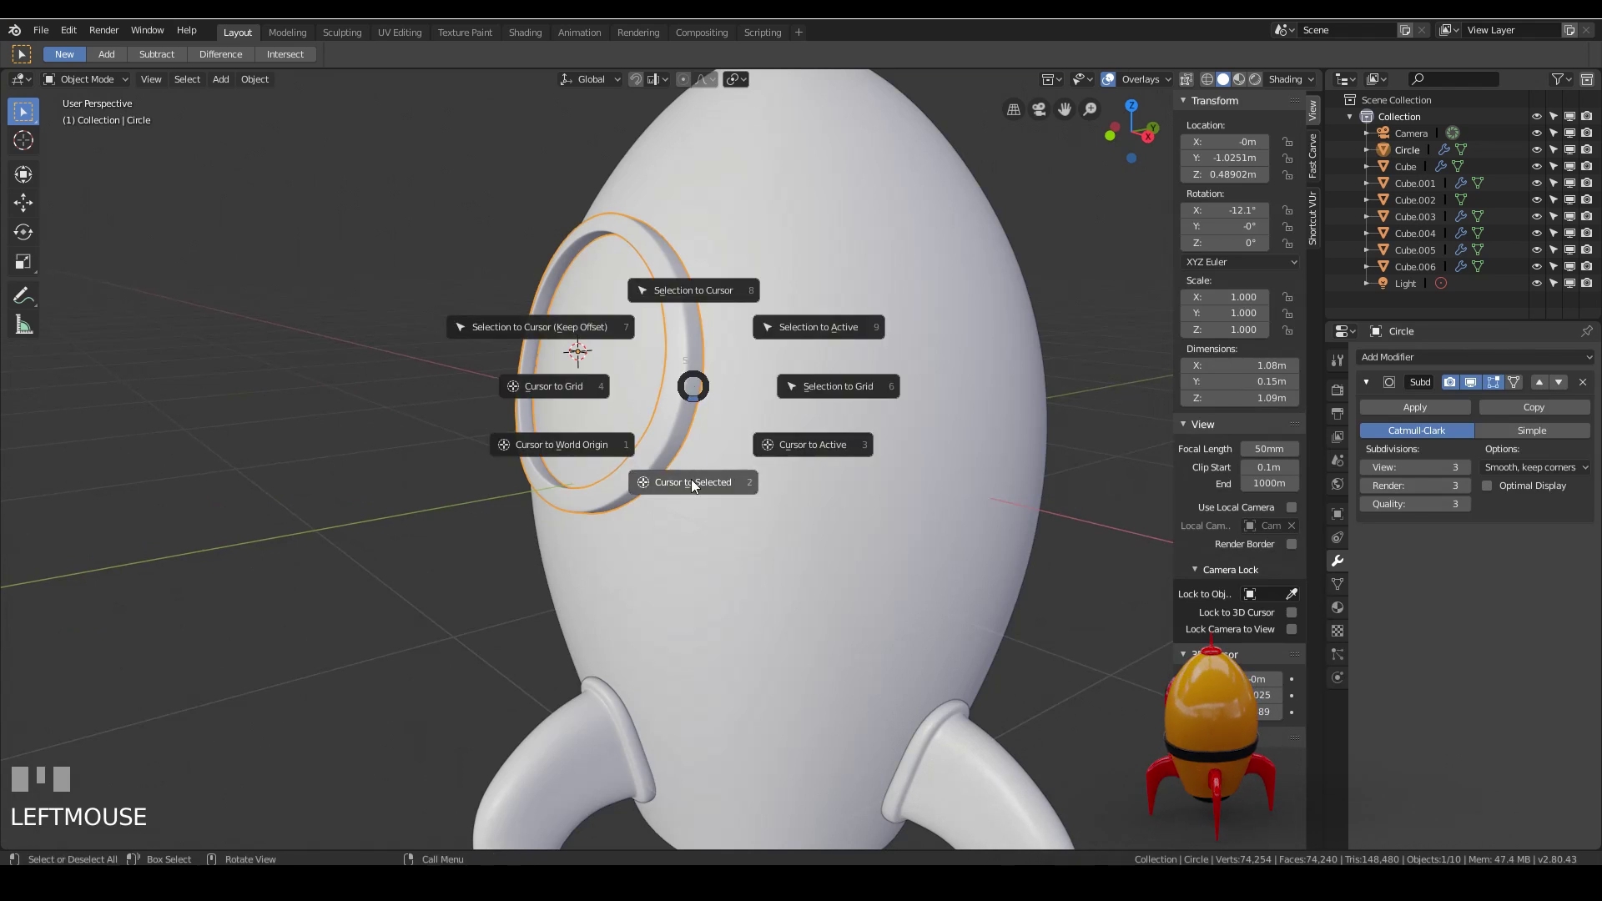
{"action": "key", "text": "shift+s"}
{"action": "left_click_drag", "start_coordinate": [640, 379], "coordinate": [715, 306]}
{"action": "key", "text": "shift+a"}
{"action": "scroll", "scroll_direction": "down", "scroll_amount": 3}
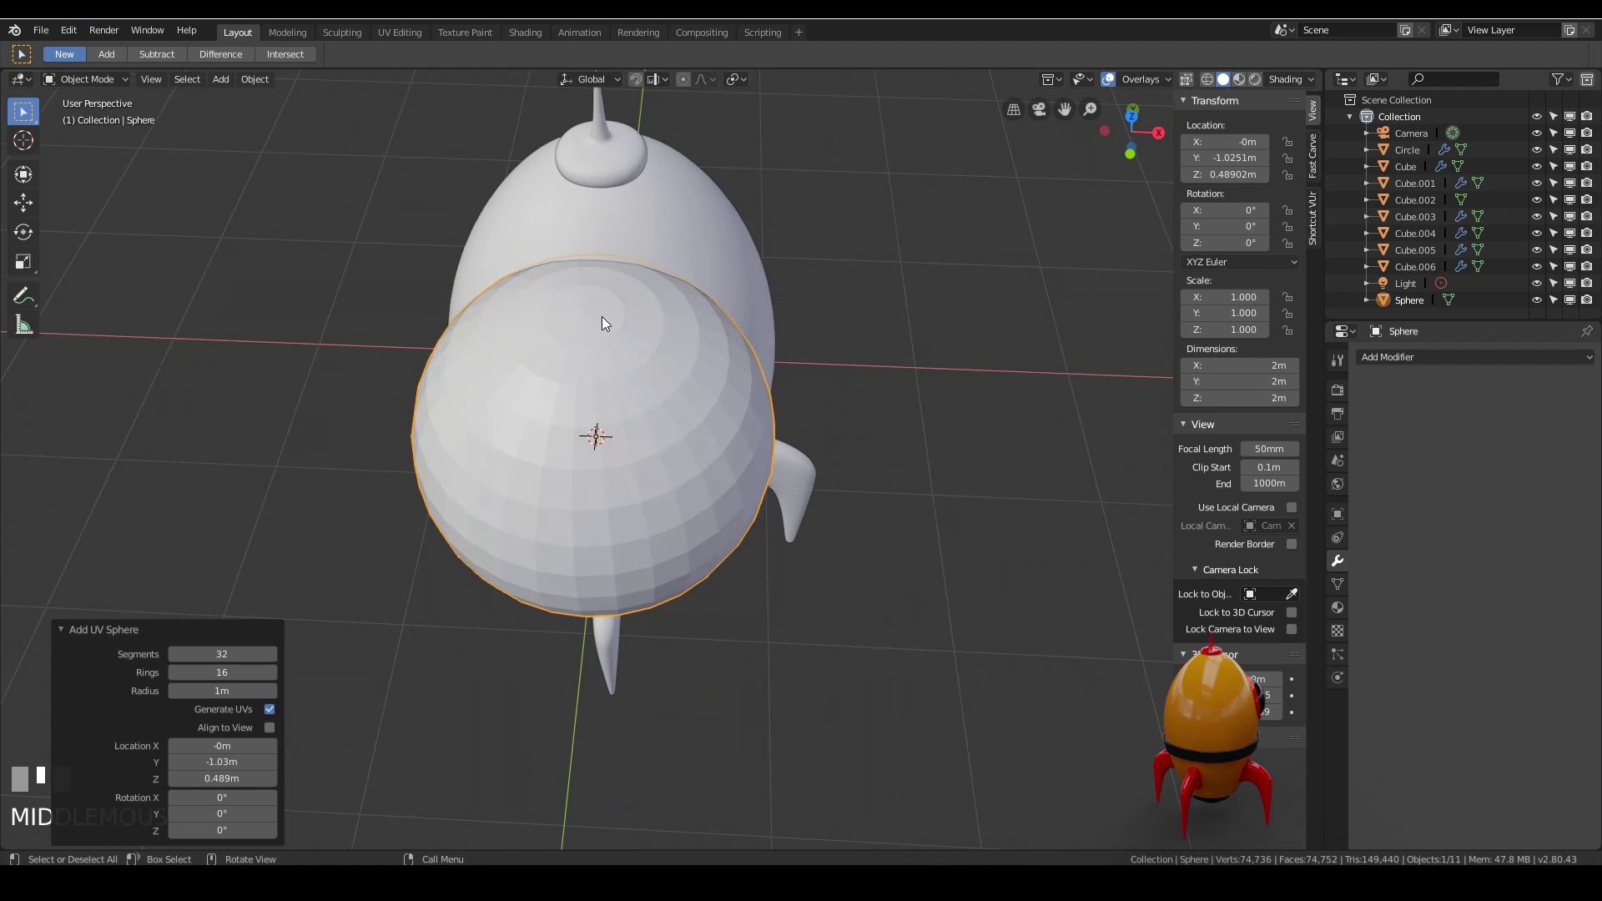
Rotate the sphere 90° on X, apply rotation, and scale it to about 0.457 dome size
{"action": "key", "text": "r"}
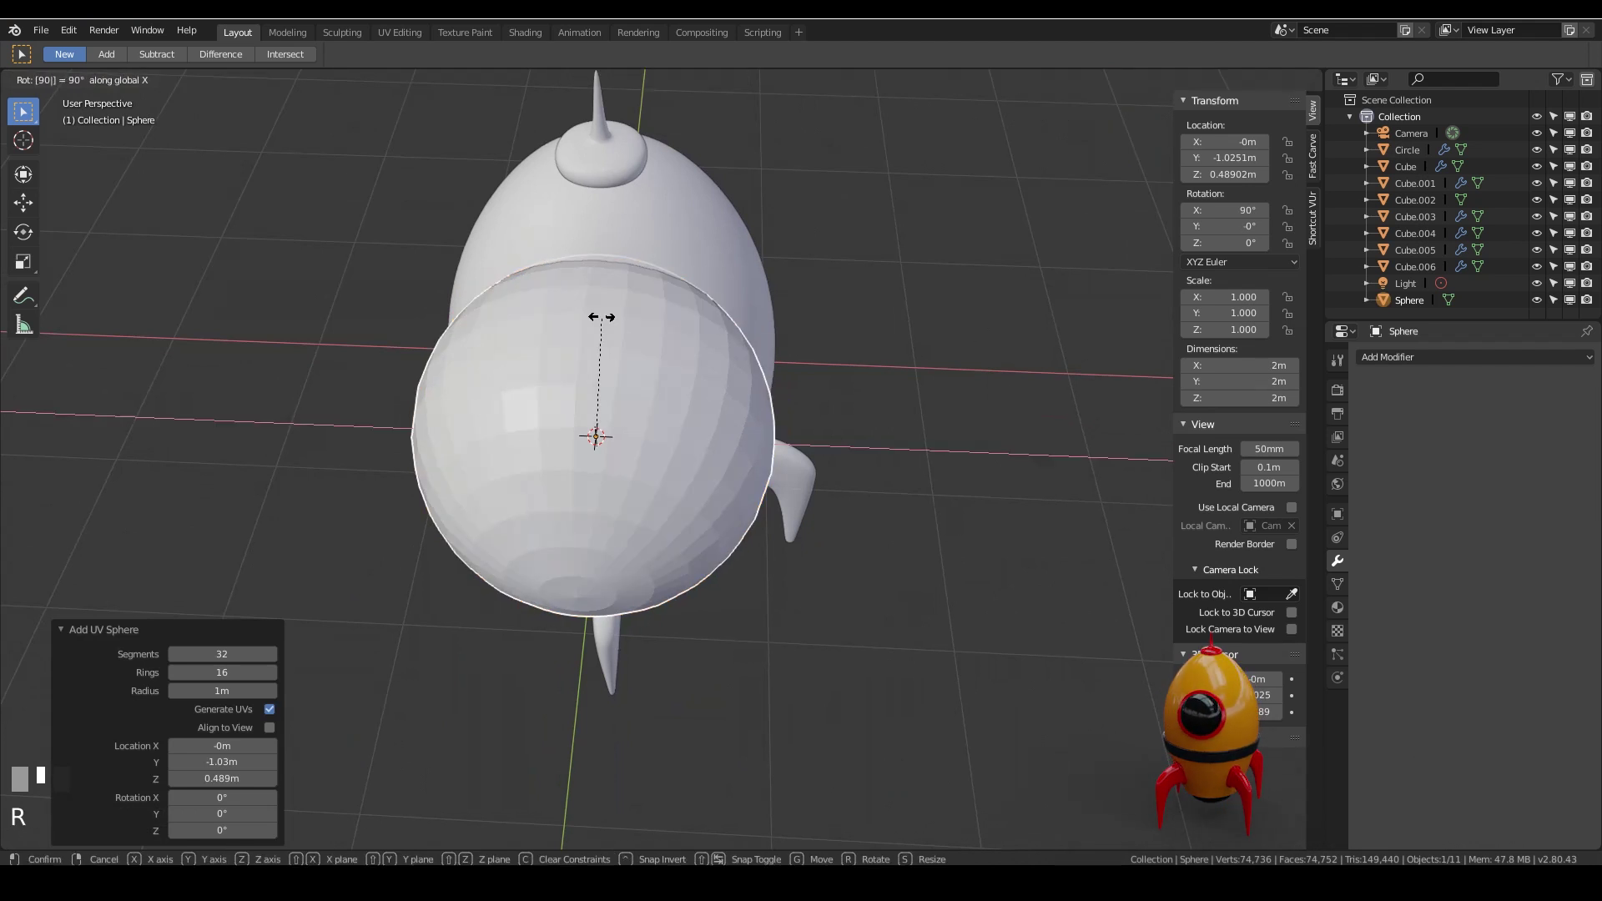
{"action": "key", "text": "Return"}
{"action": "middle_click", "coordinate": [554, 526]}
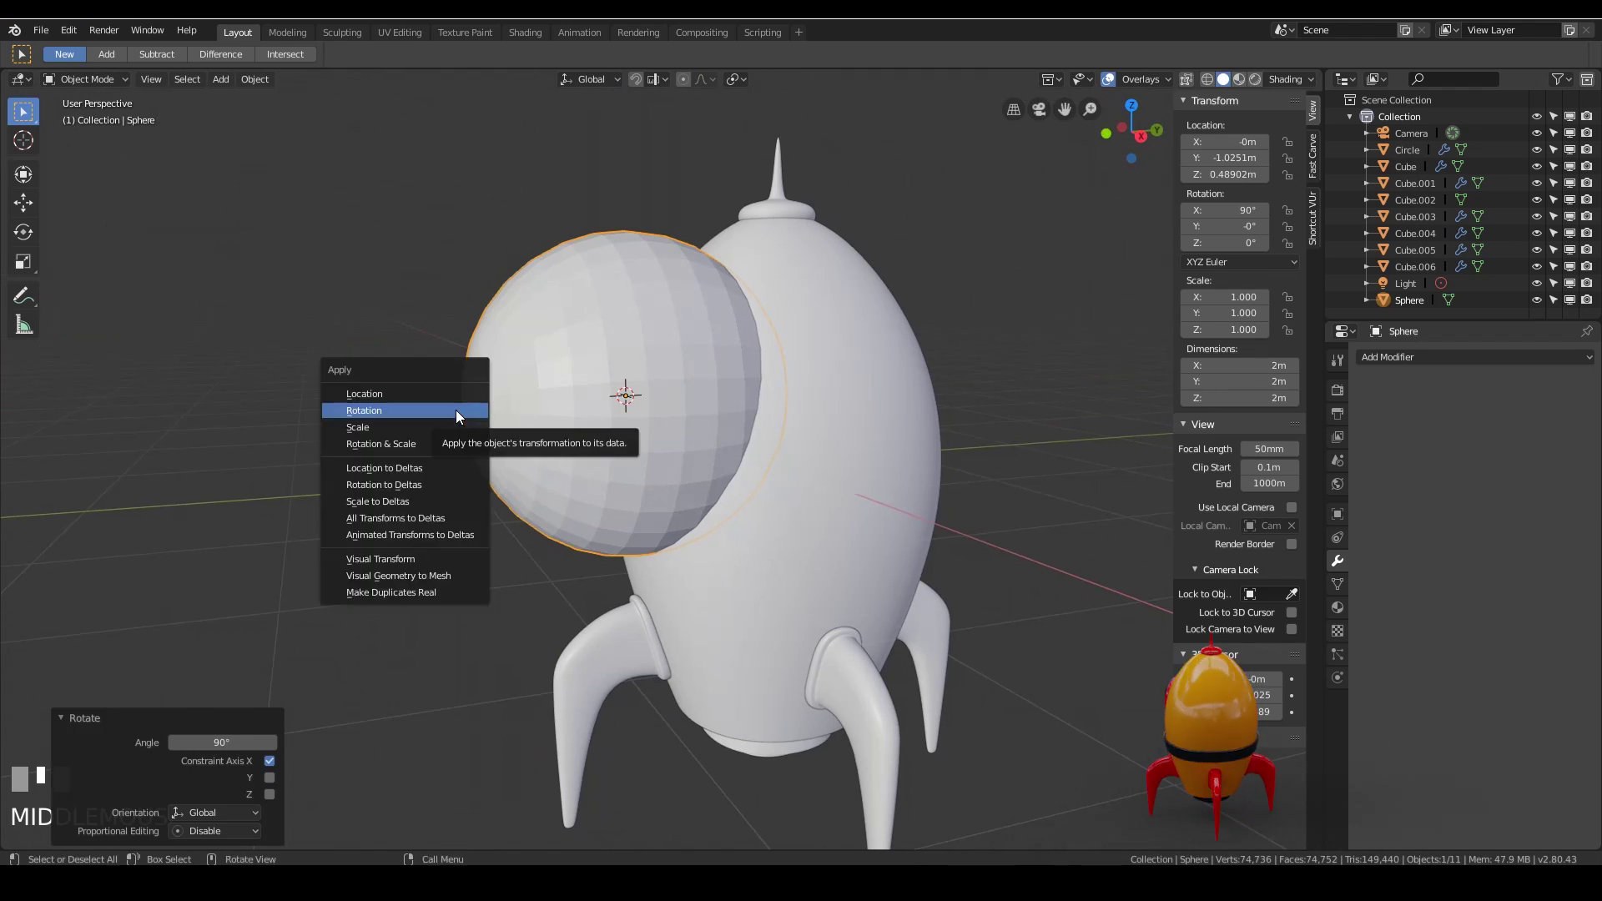
{"action": "key", "text": "ctrl+a"}
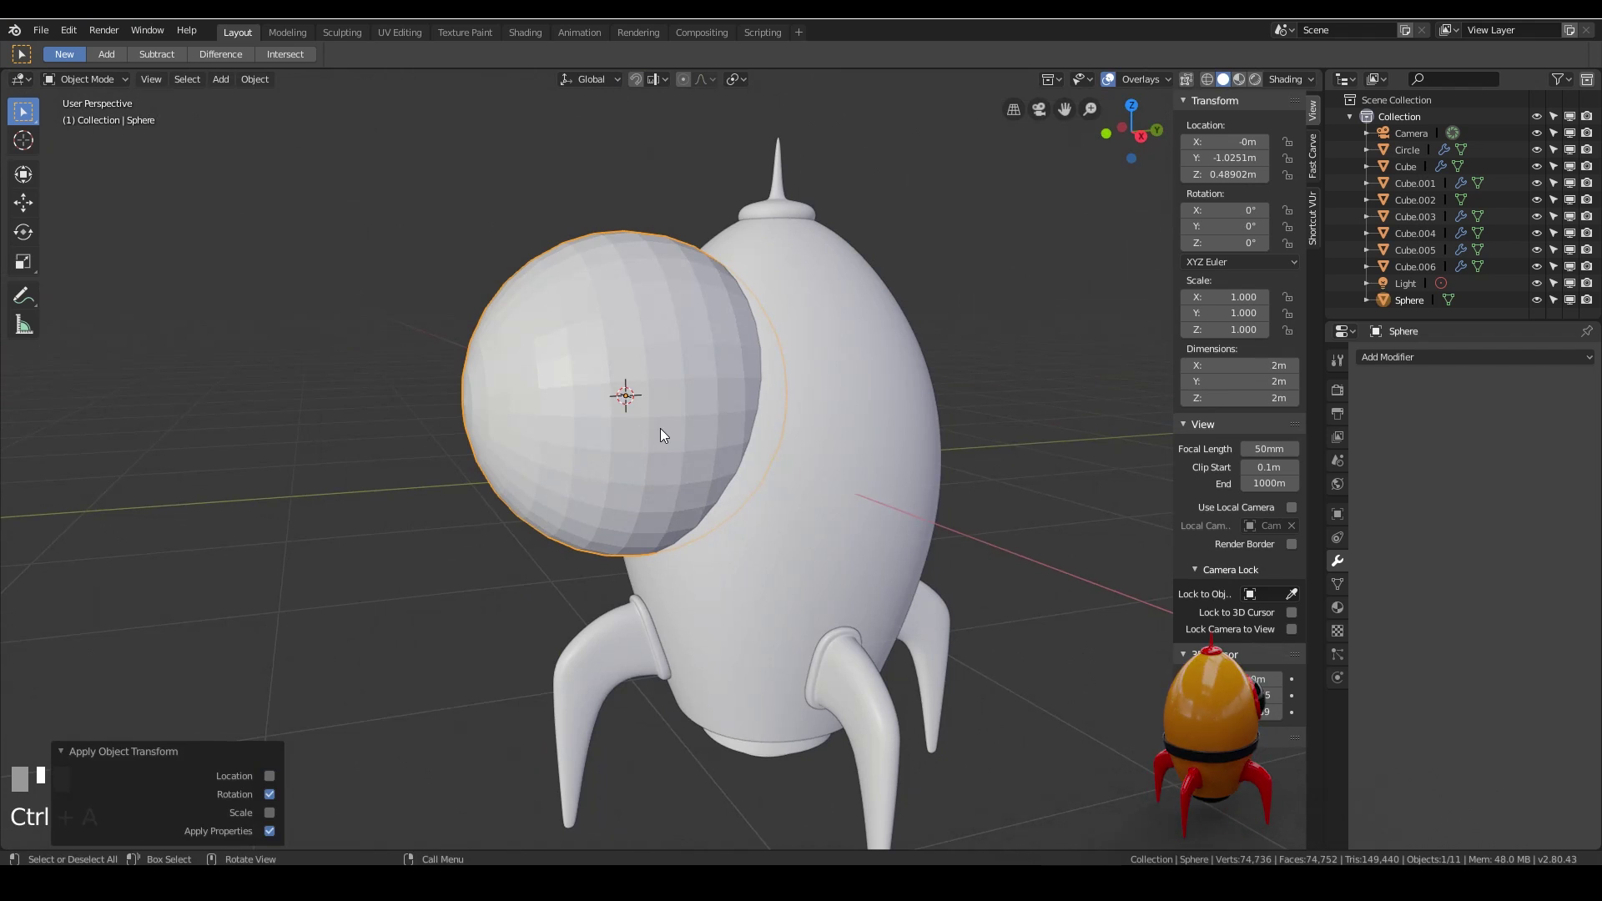
{"action": "key", "text": "KP_3"}
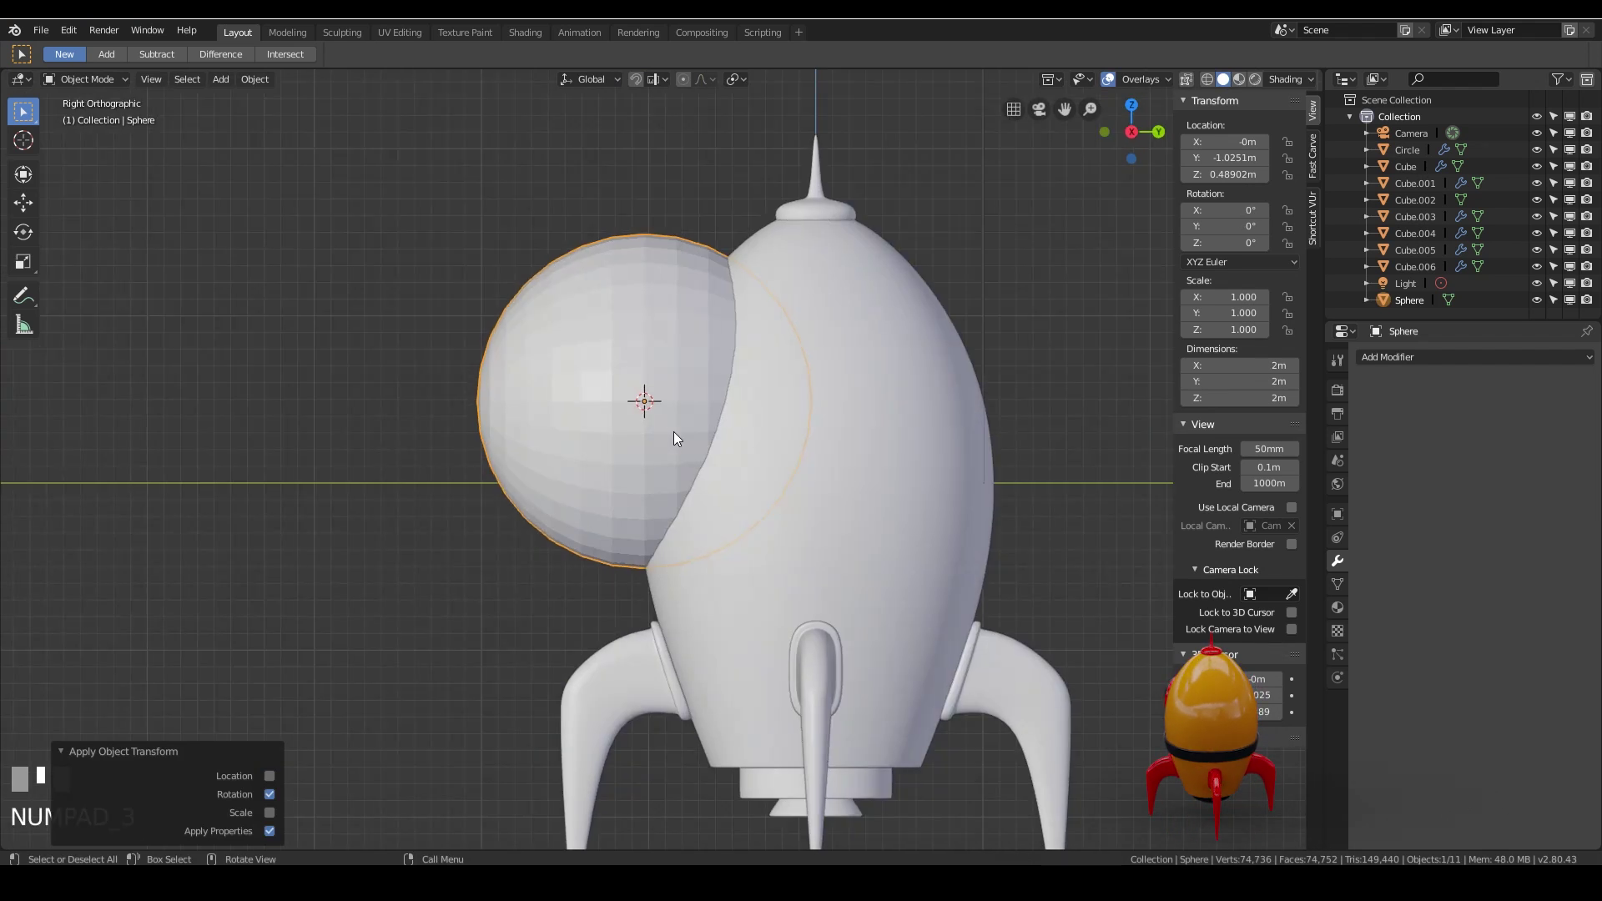
{"action": "key", "text": "s"}
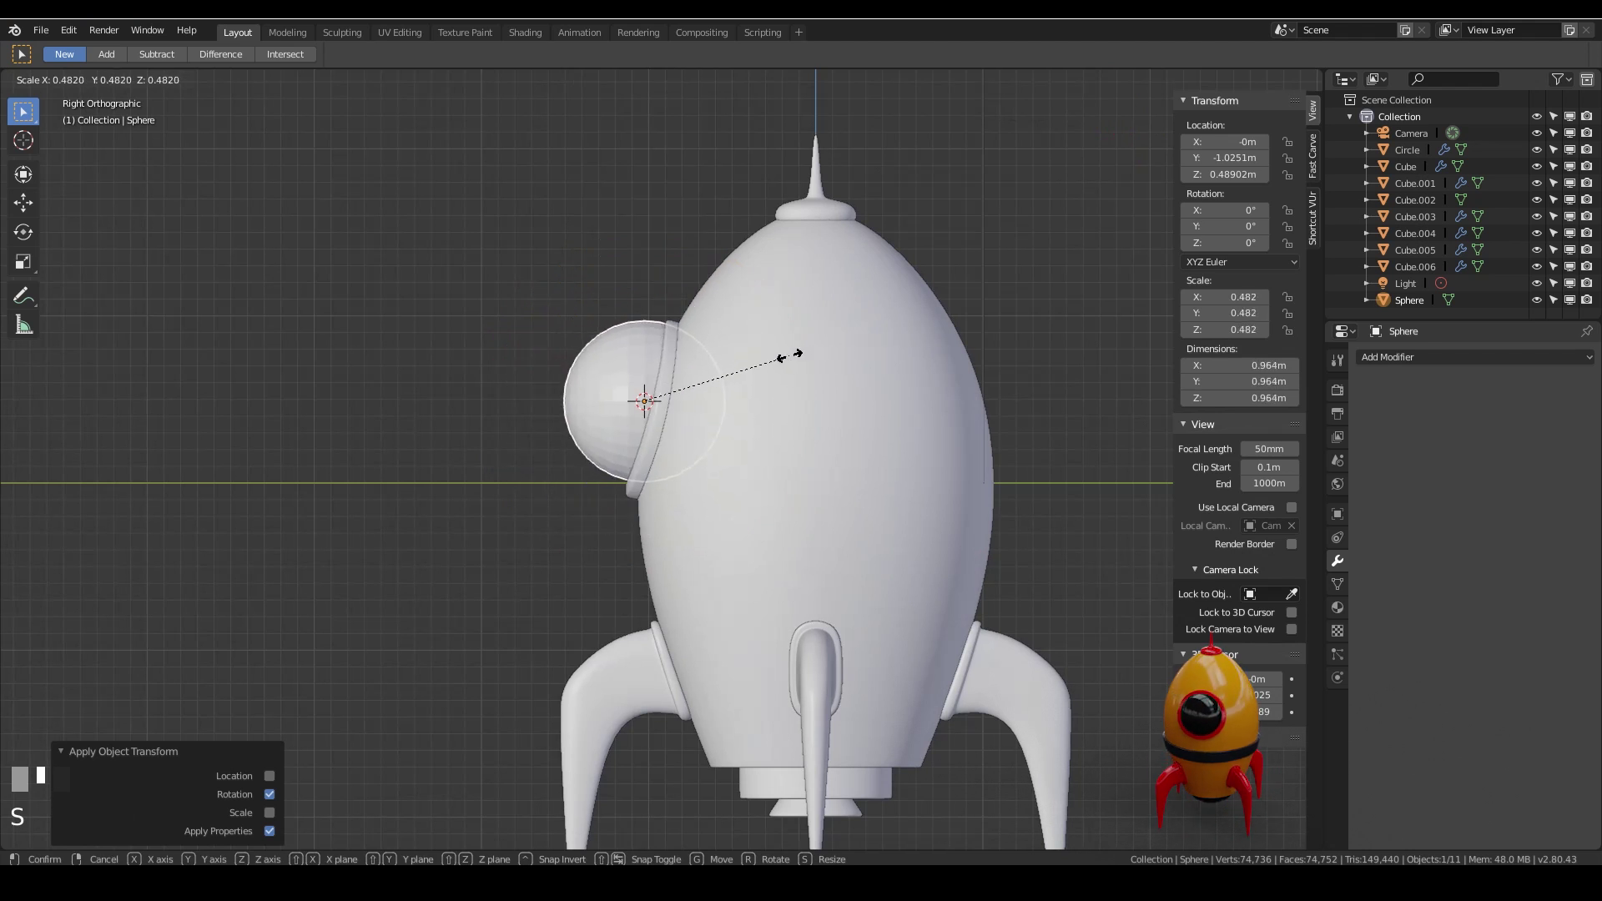
{"action": "left_click", "coordinate": [687, 373]}
Tilt the dome -13° on Rotation X so it sits matching the porthole frame
{"action": "scroll", "scroll_direction": "up", "scroll_amount": 3}
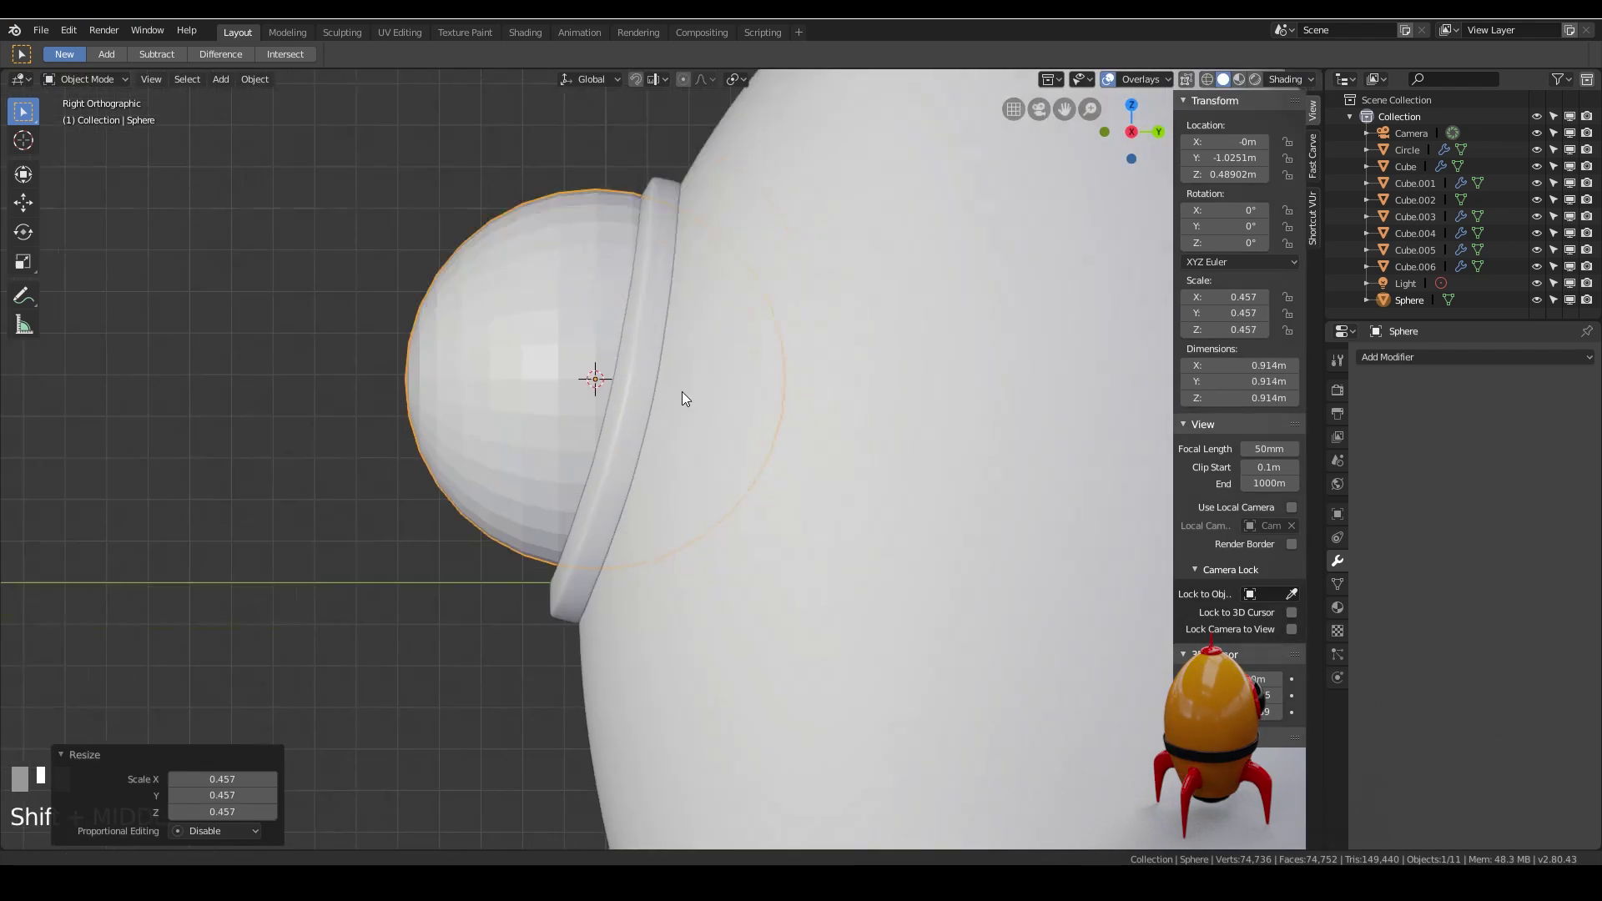
{"action": "scroll", "scroll_direction": "up", "scroll_amount": 3}
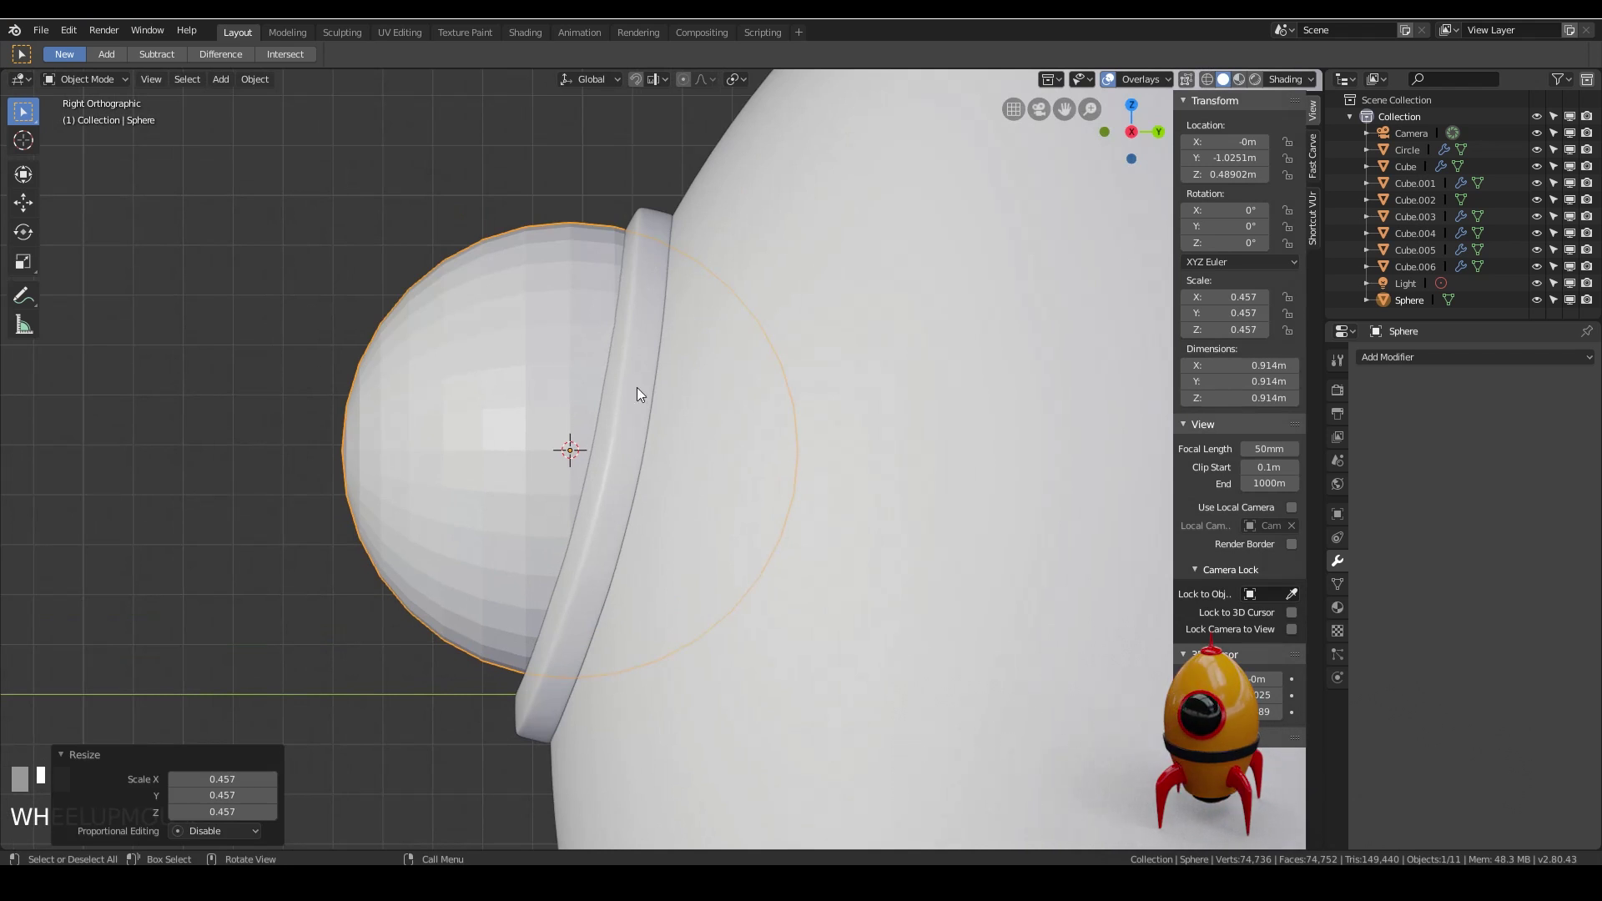
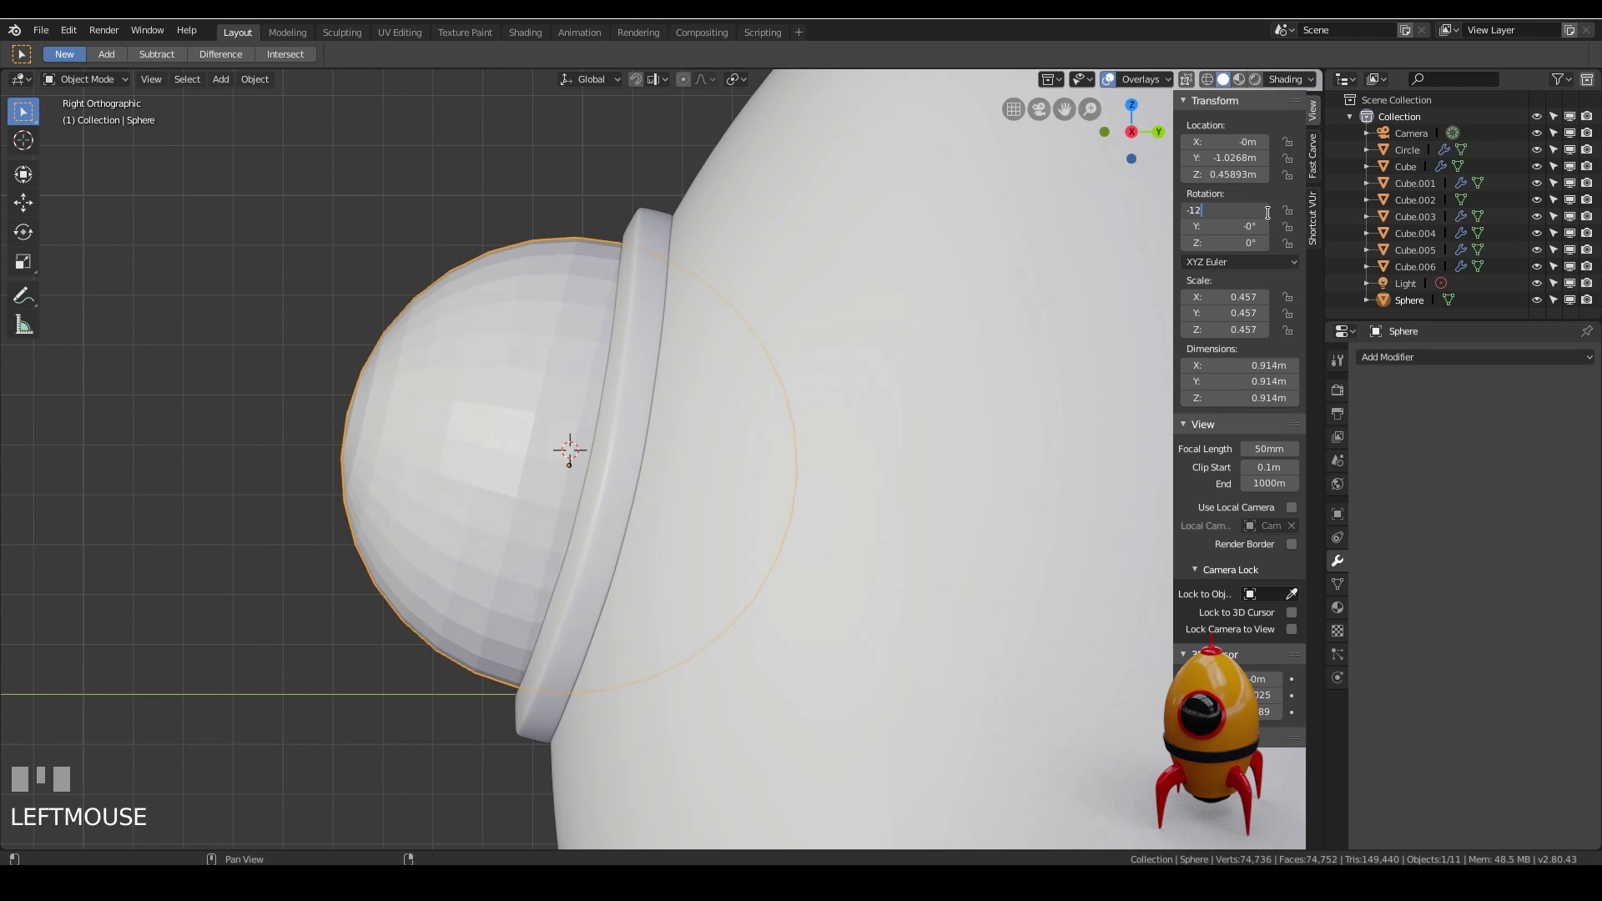
{"action": "left_click_drag", "start_coordinate": [1274, 218], "coordinate": [872, 311]}
{"action": "key", "text": "Return"}
{"action": "key", "text": "r"}
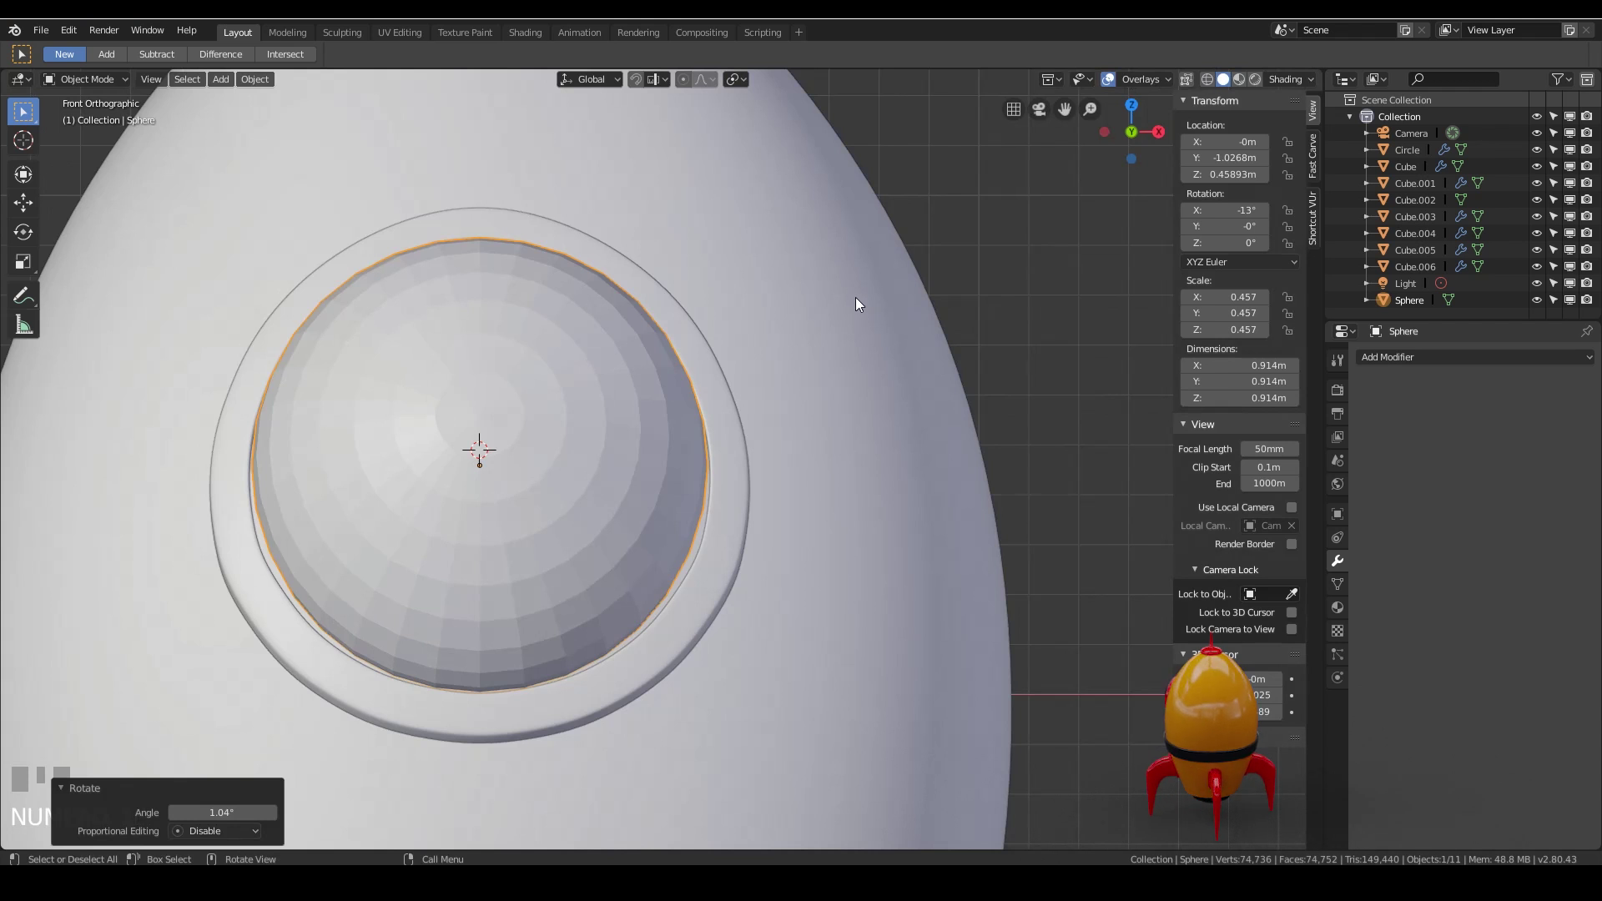
From side view, start scaling the dome along global Y to flatten it front-to-back
{"action": "left_click_drag", "start_coordinate": [747, 308], "coordinate": [625, 322]}
{"action": "key", "text": "KP_3"}
{"action": "key", "text": "s"}
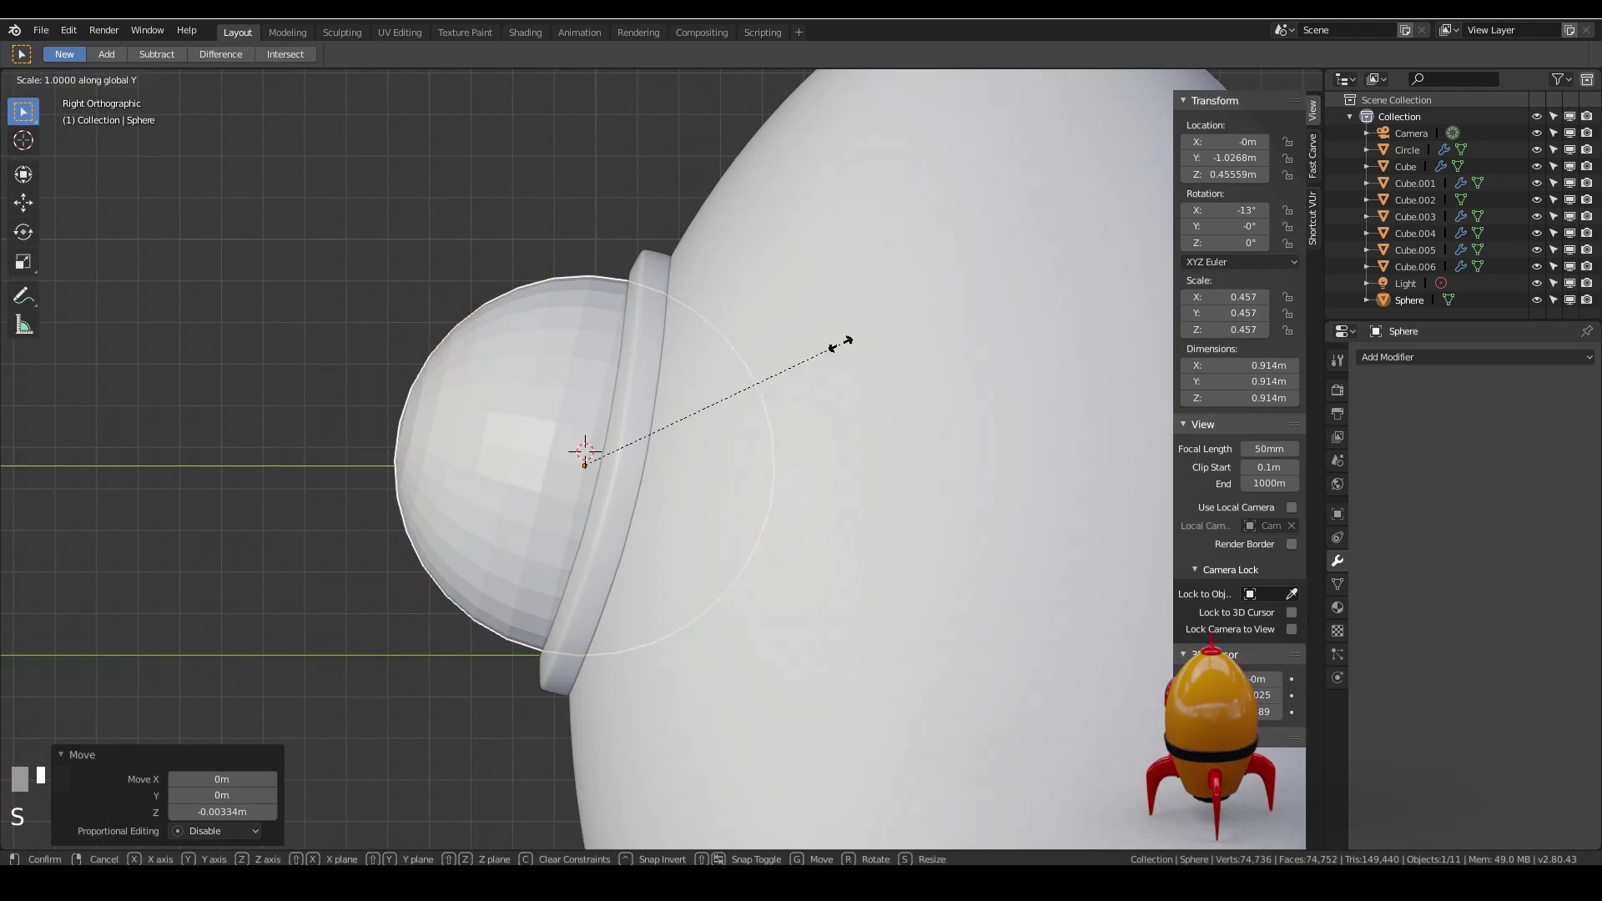
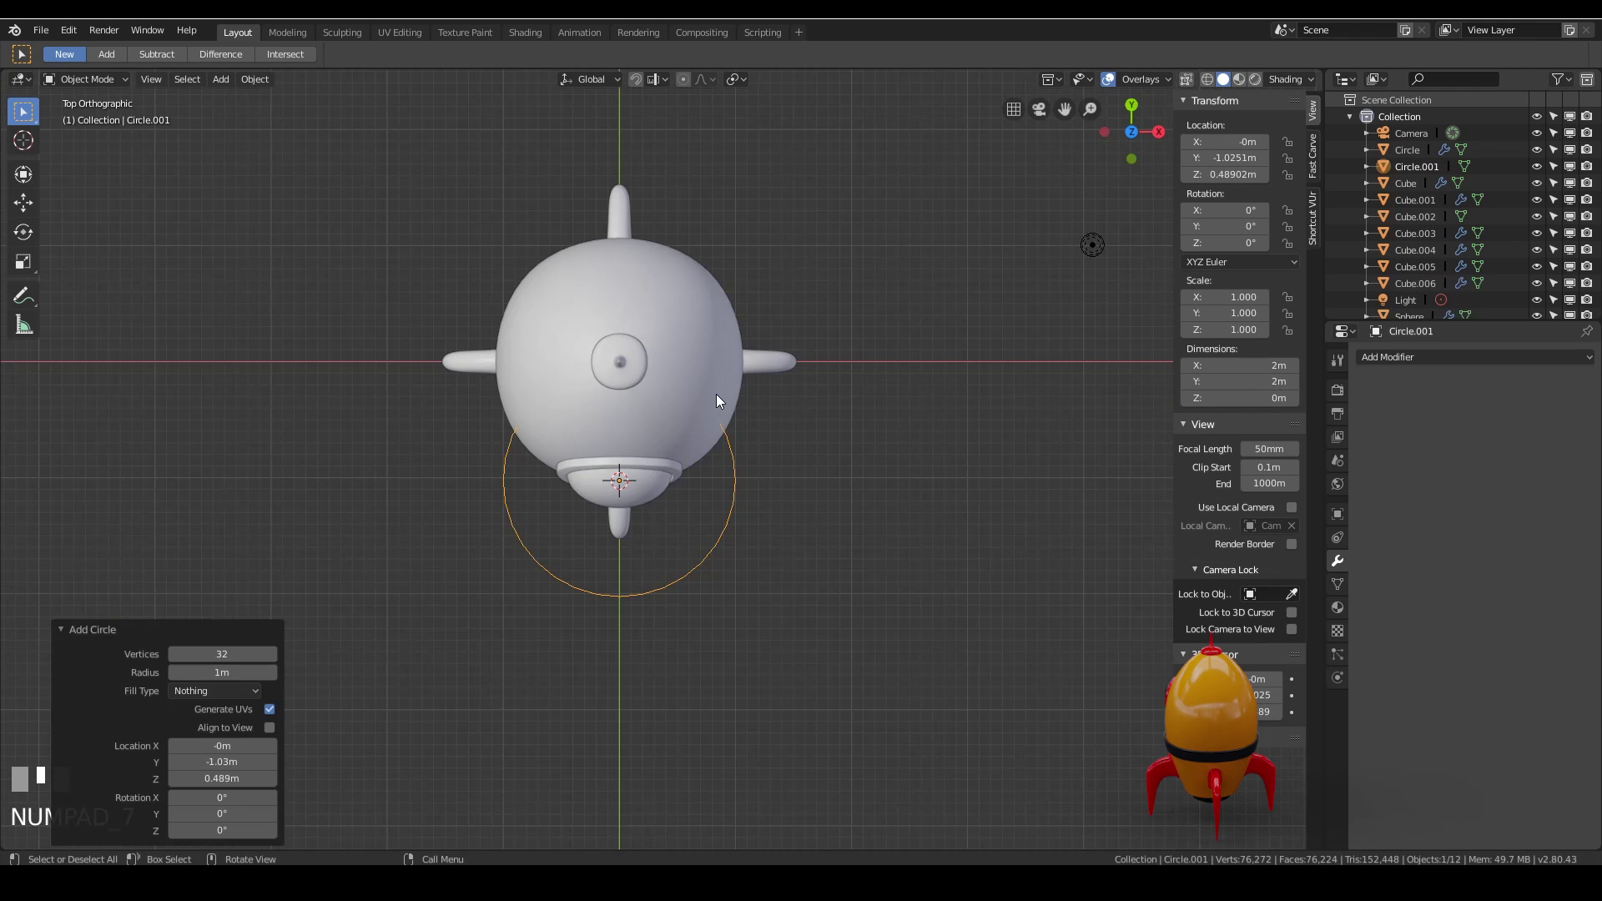
Centre Circle.001 at the origin, scale it to about 1.086 around the body and lower it ~0.39 m to the middle
{"action": "key", "text": "alt+g"}
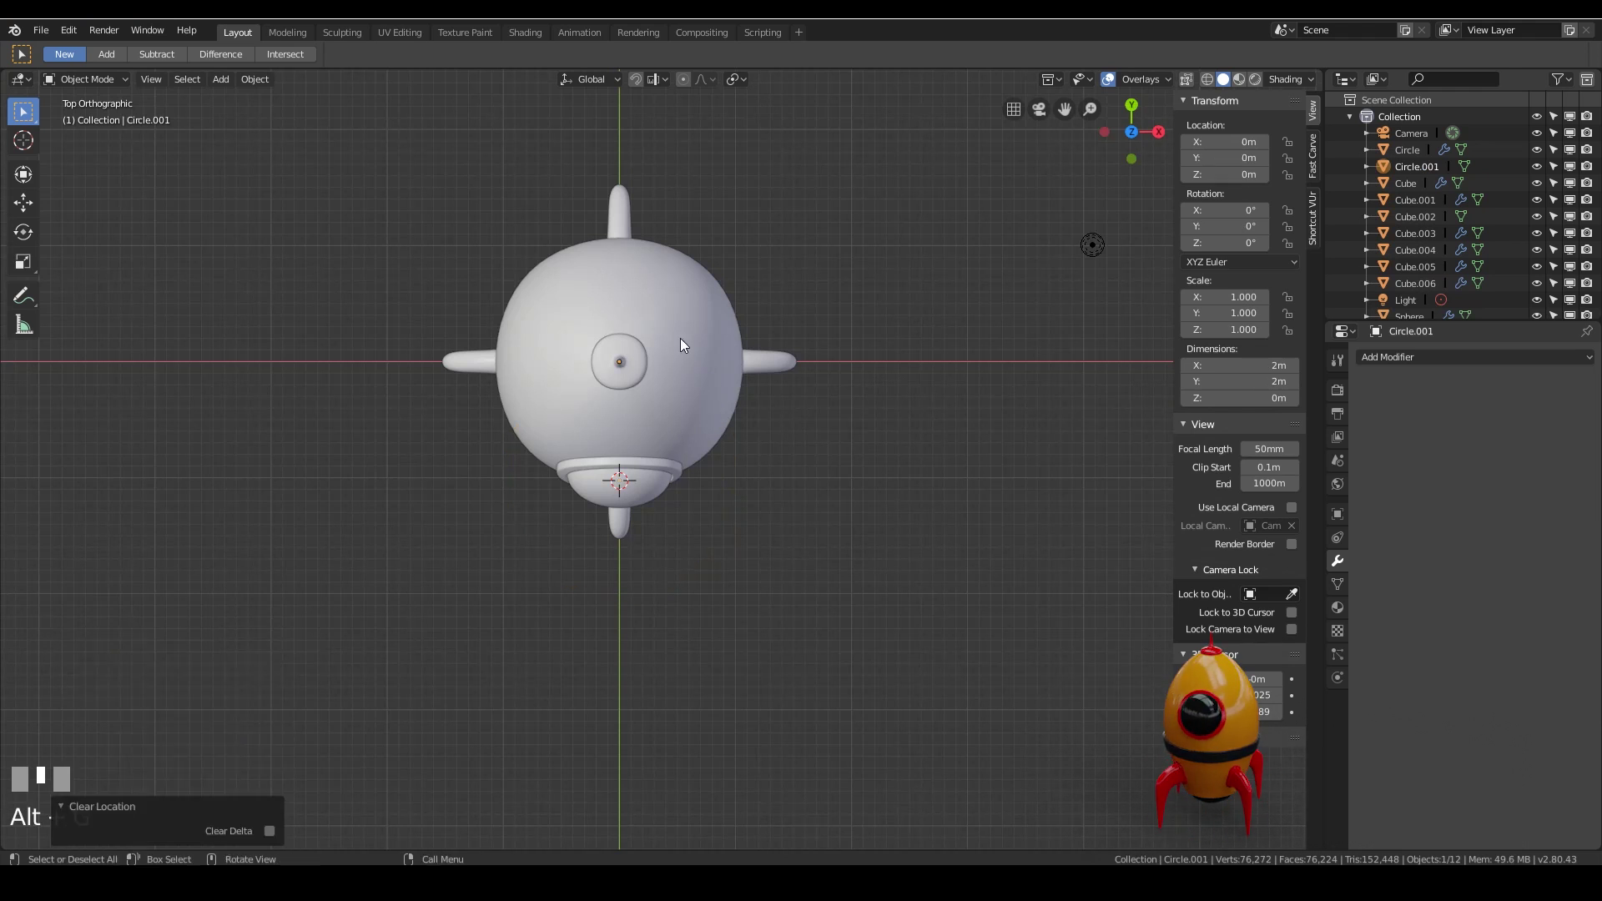
{"action": "key", "text": "s"}
{"action": "left_click", "coordinate": [695, 321]}
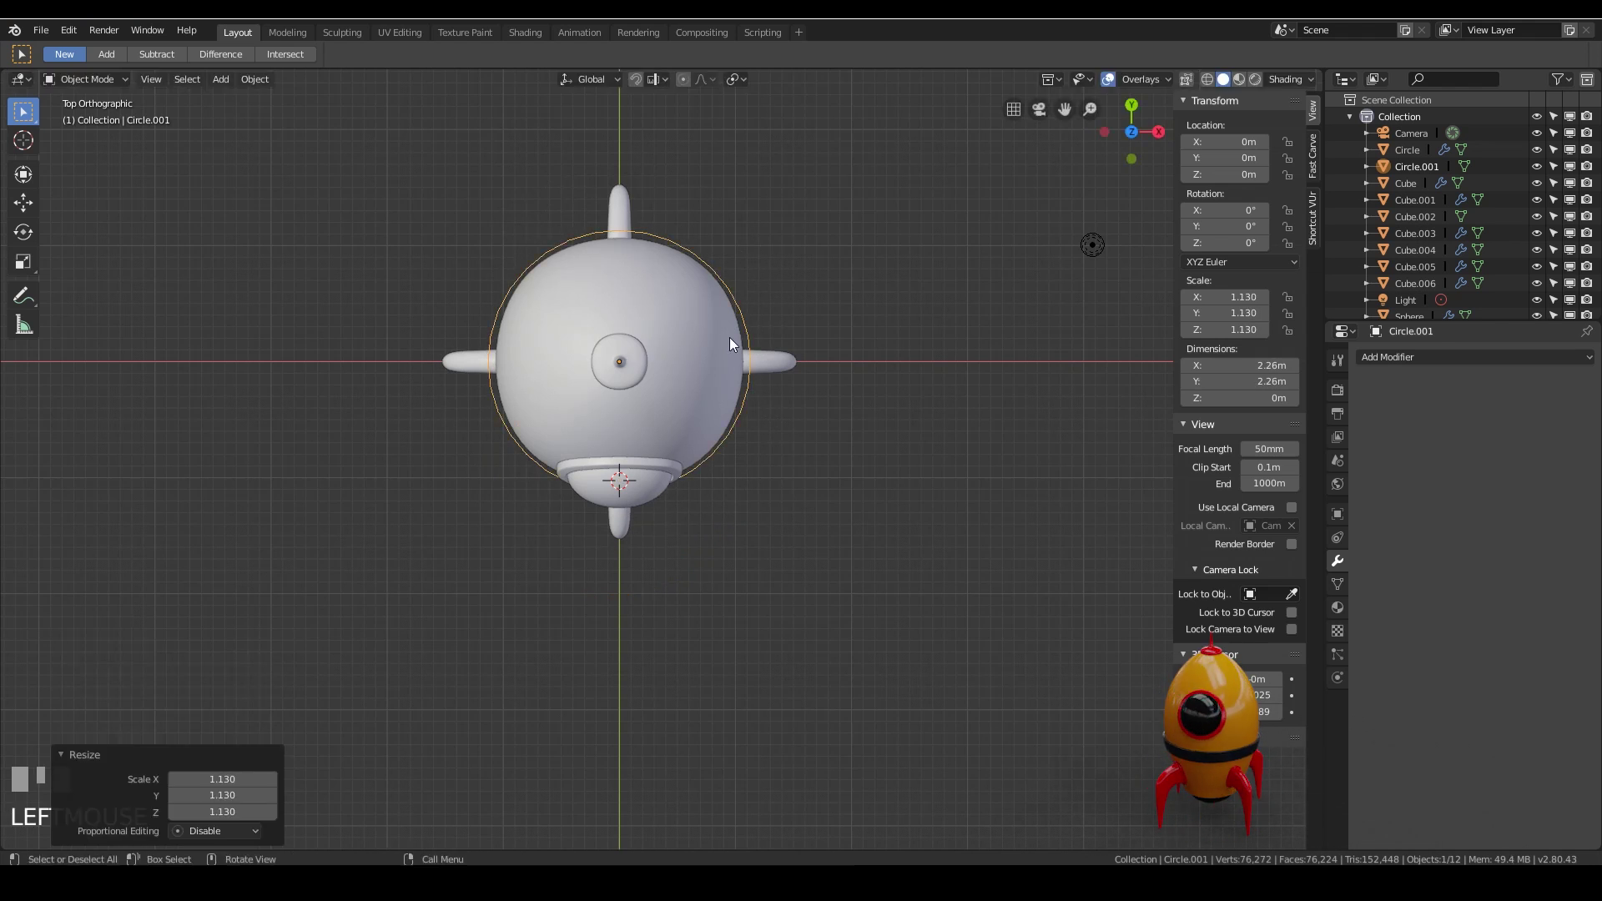
{"action": "key", "text": "KP_1"}
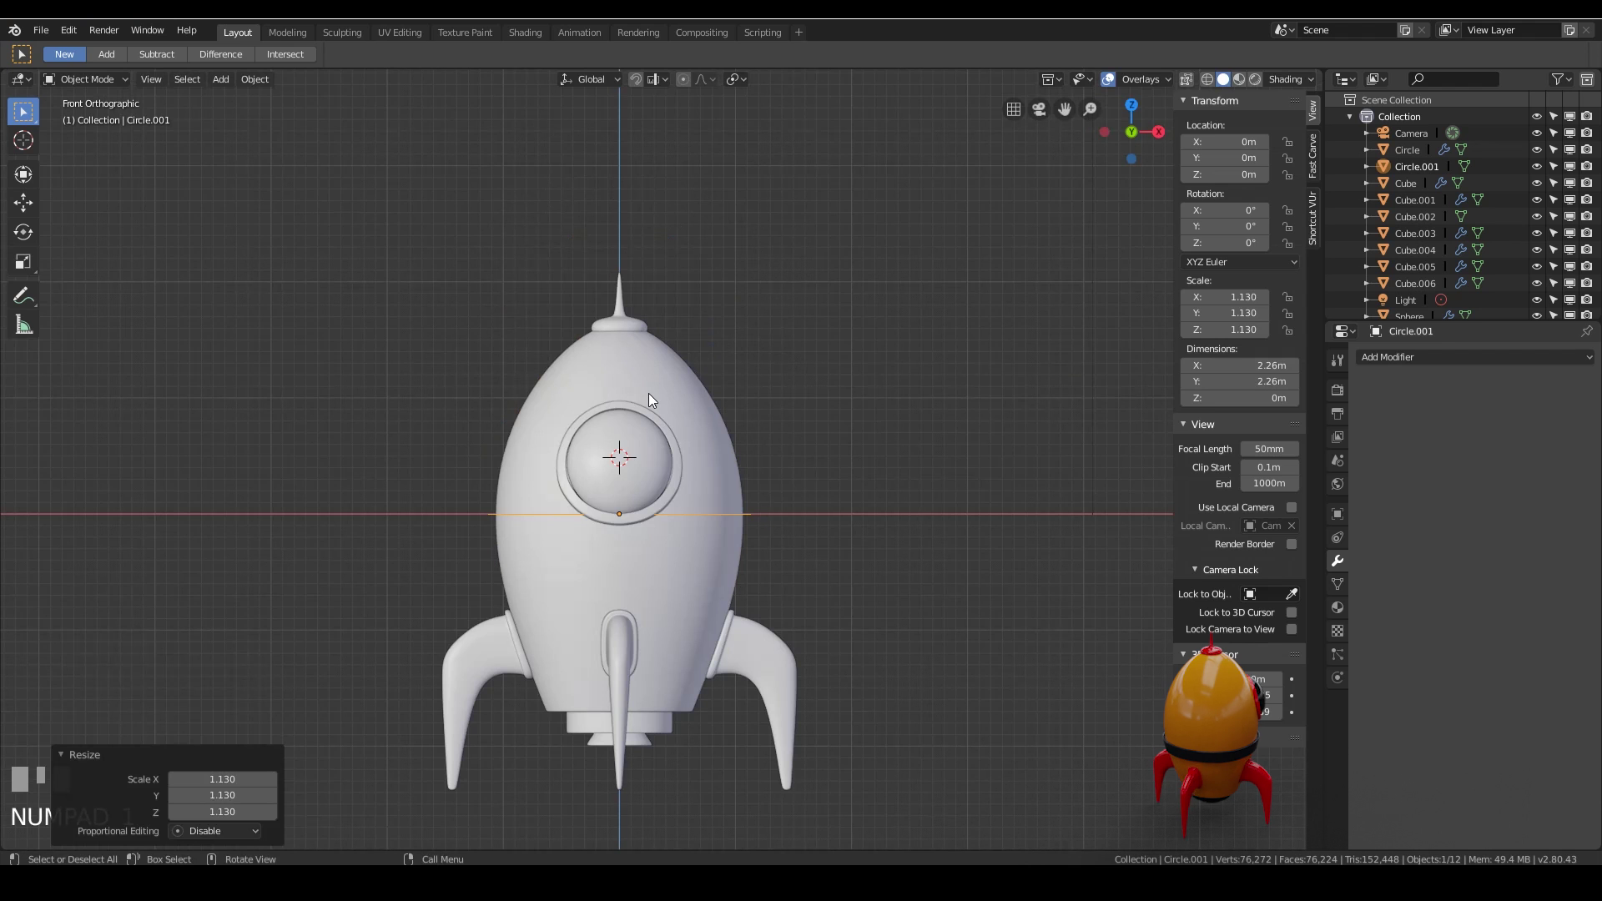
{"action": "key", "text": "g"}
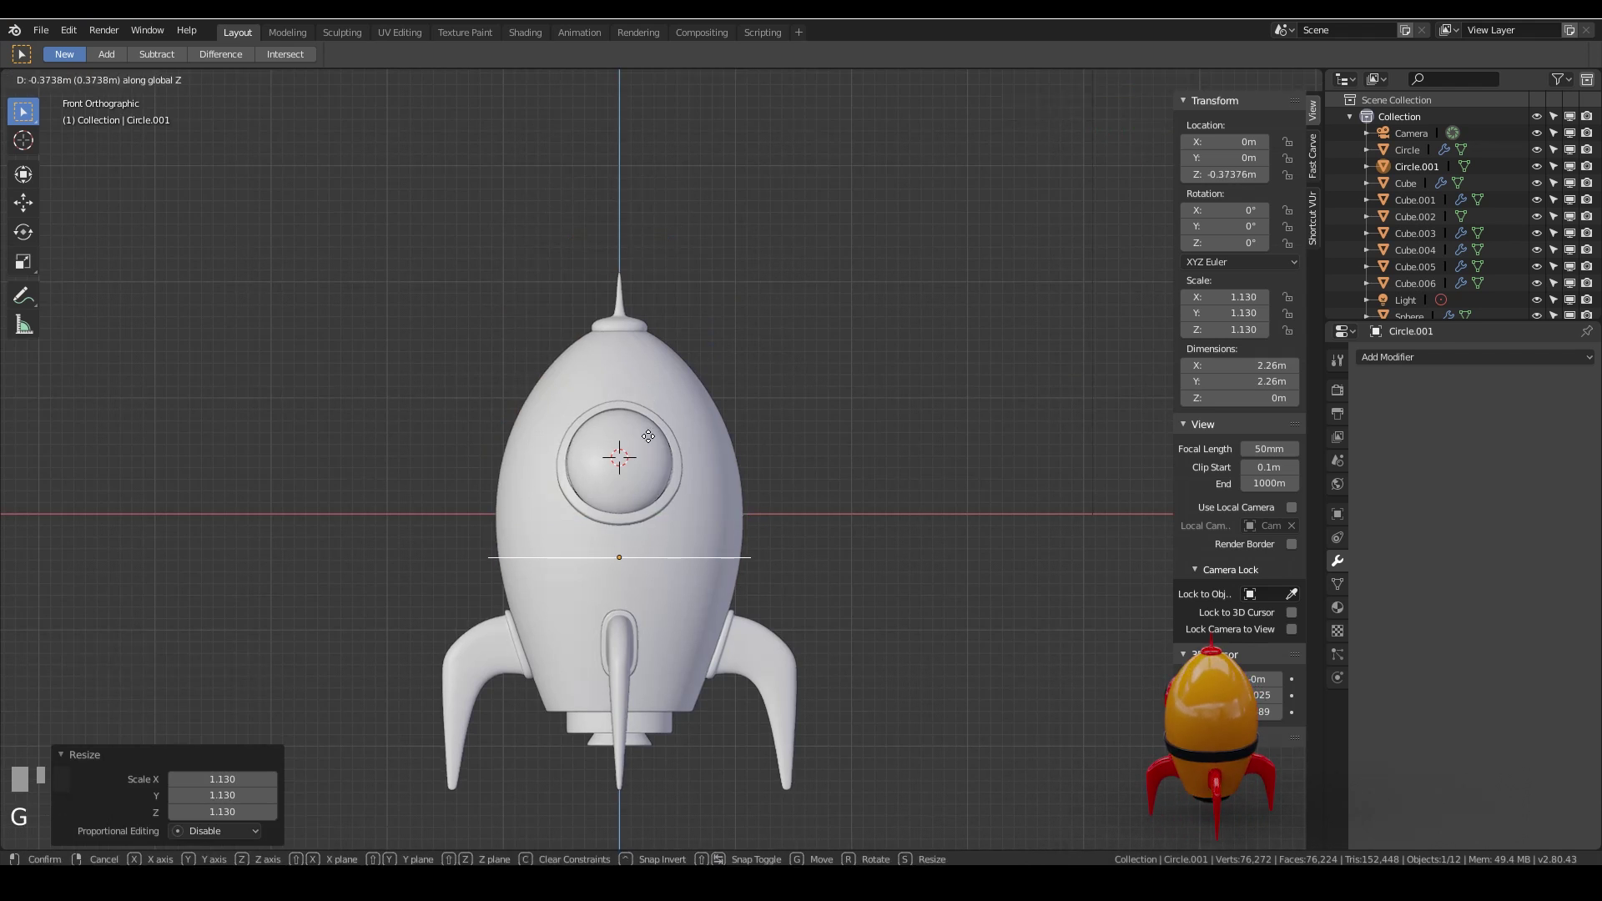
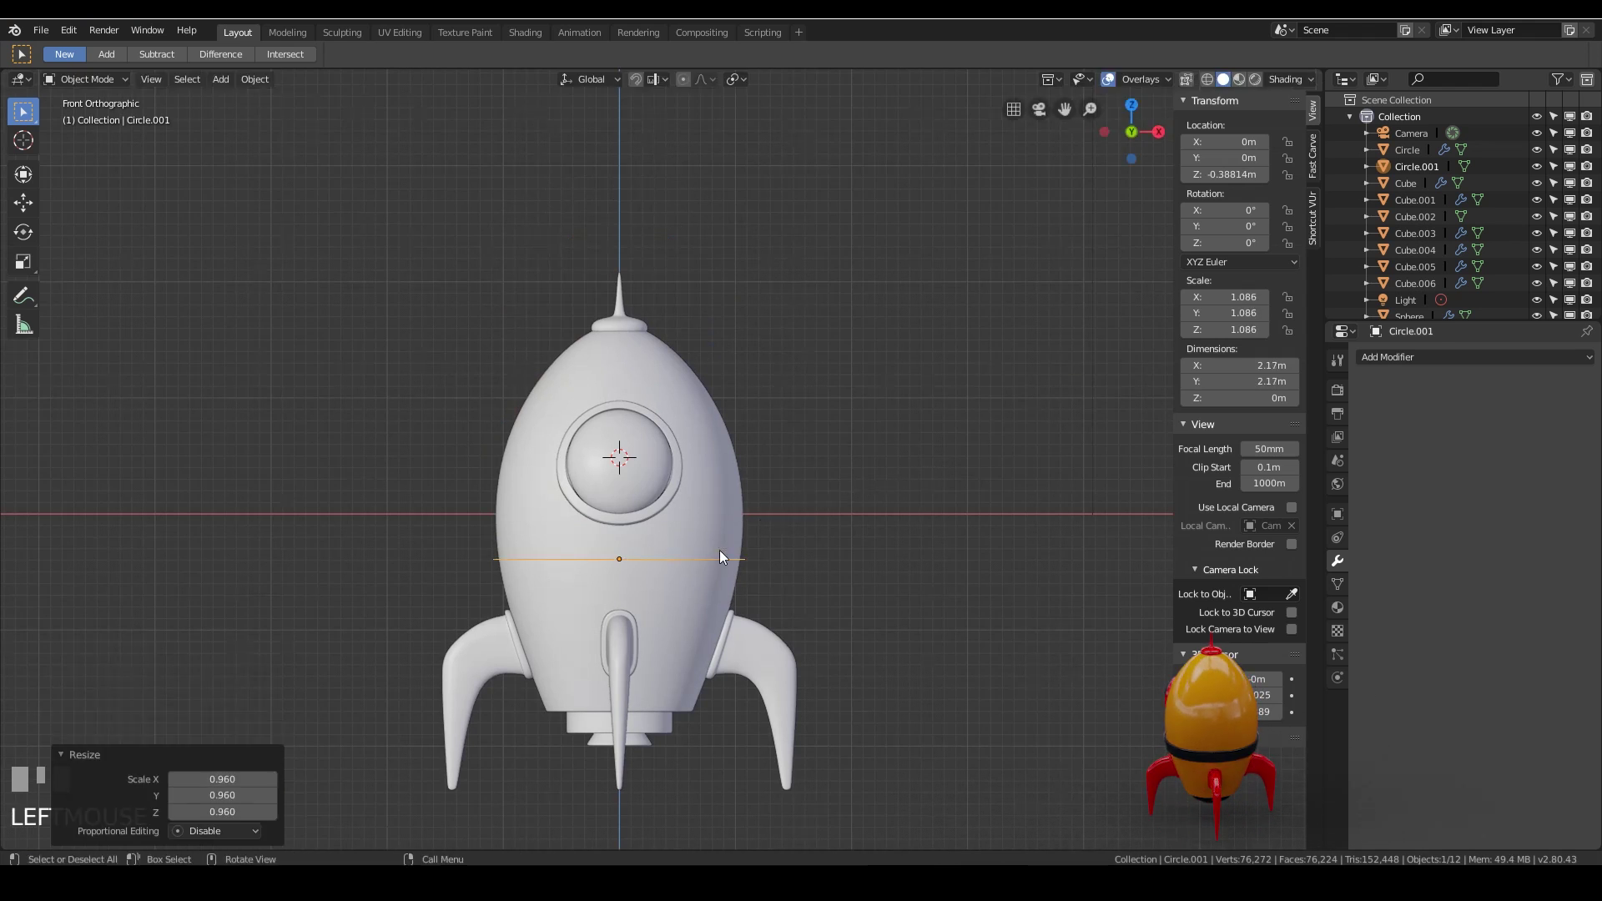
{"action": "scroll", "scroll_direction": "up", "scroll_amount": 3}
{"action": "scroll", "scroll_direction": "up", "scroll_amount": 3}
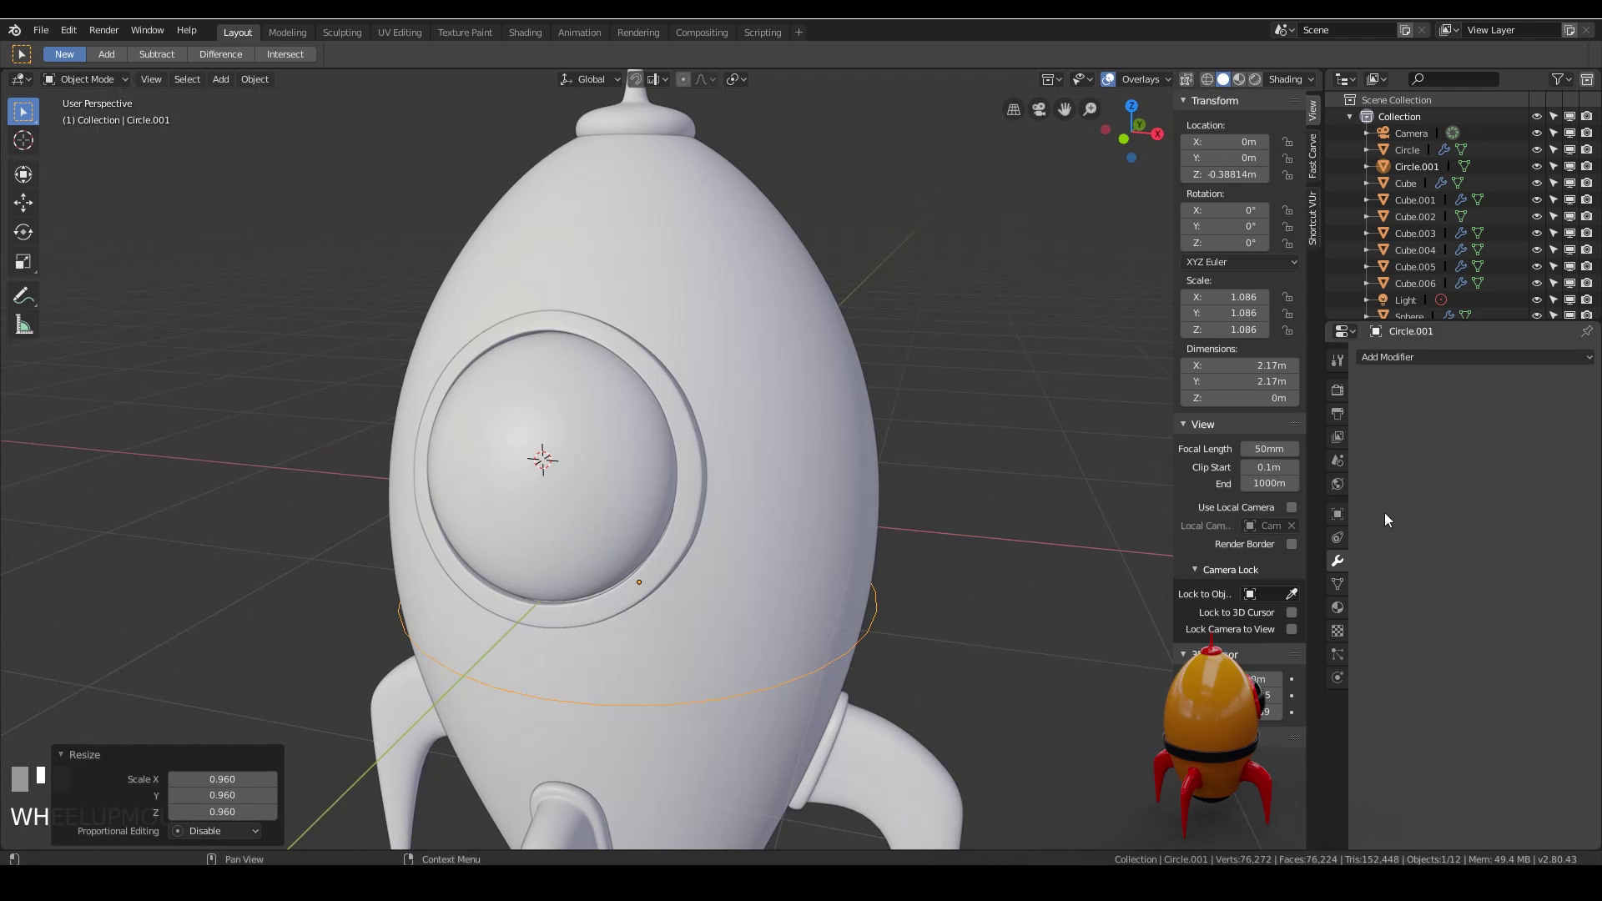
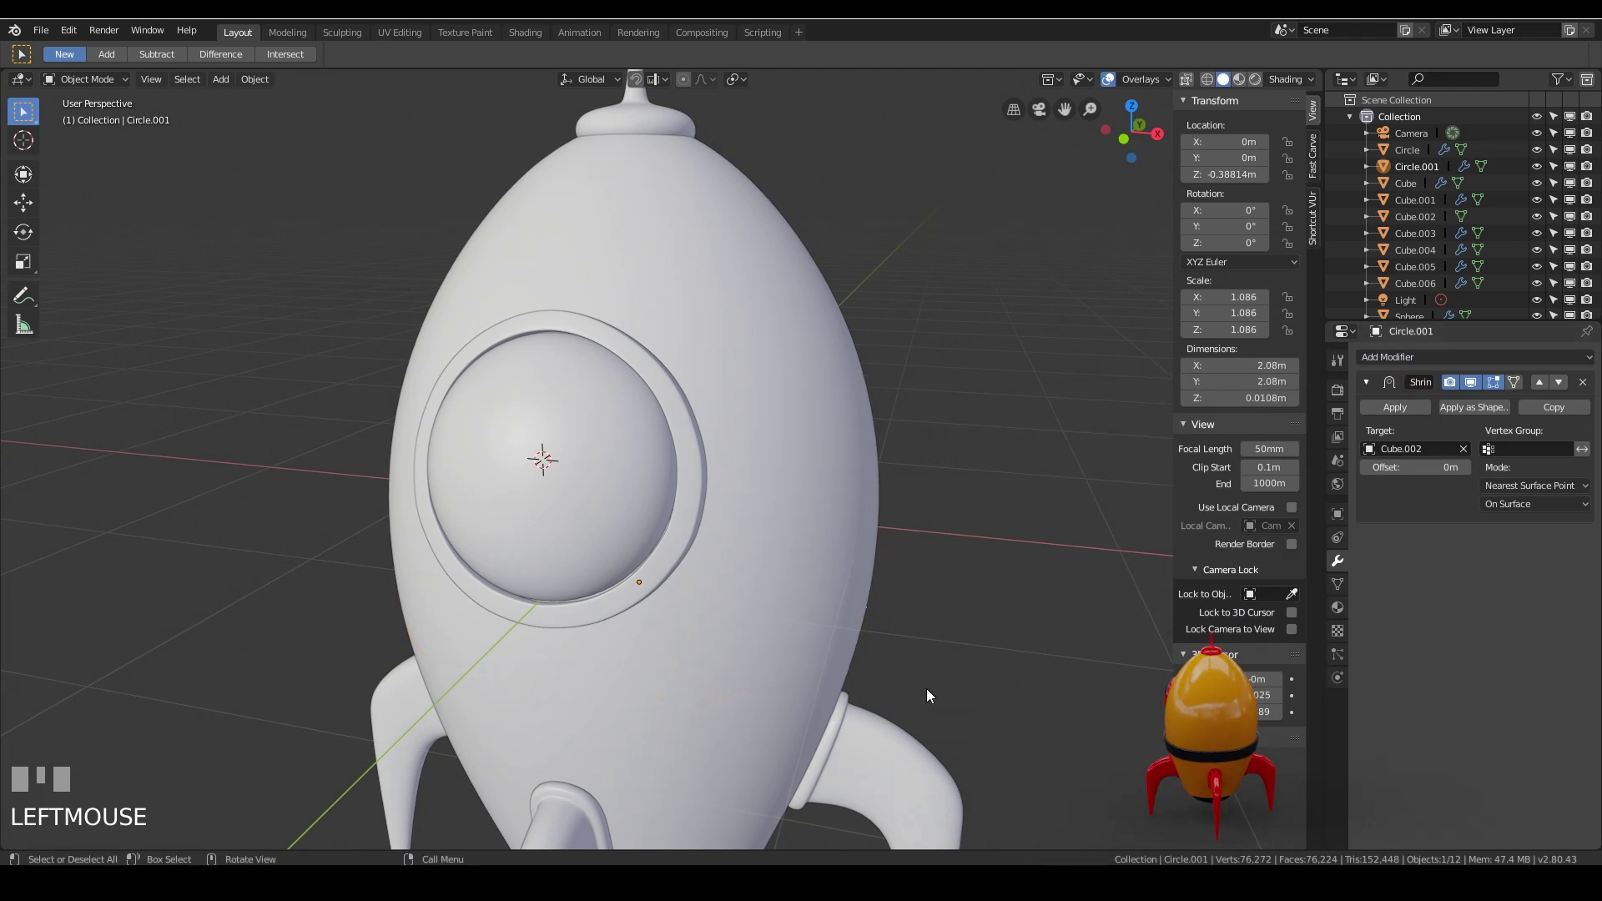
Attach a Shrinkwrap modifier to Circle.001 and adjust its target while orbiting around the body
{"action": "left_click_drag", "start_coordinate": [1474, 479], "coordinate": [976, 622]}
{"action": "left_click_drag", "start_coordinate": [977, 622], "coordinate": [1419, 419]}
{"action": "left_click", "coordinate": [1419, 419]}
{"action": "left_click_drag", "start_coordinate": [787, 665], "coordinate": [1405, 552]}
{"action": "left_click_drag", "start_coordinate": [1405, 552], "coordinate": [984, 708]}
Extrude the whole circle loop upward into a narrow vertical band in Edit Mode
{"action": "key", "text": "Tab"}
{"action": "key", "text": "KP_1"}
{"action": "key", "text": "e"}
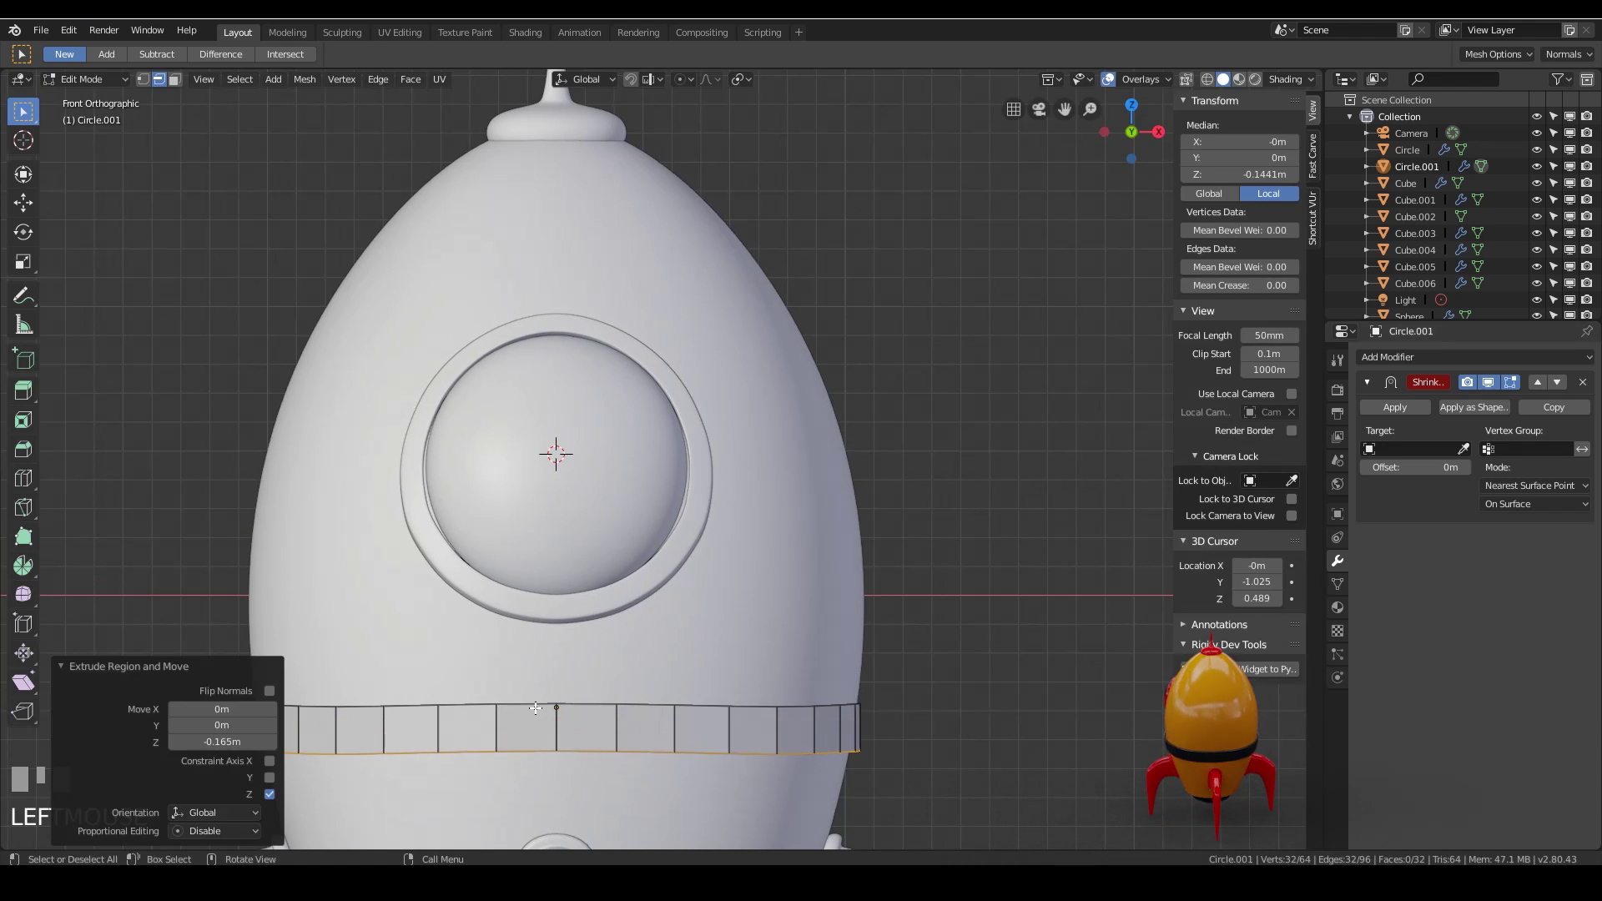
{"action": "key", "text": "Tab"}
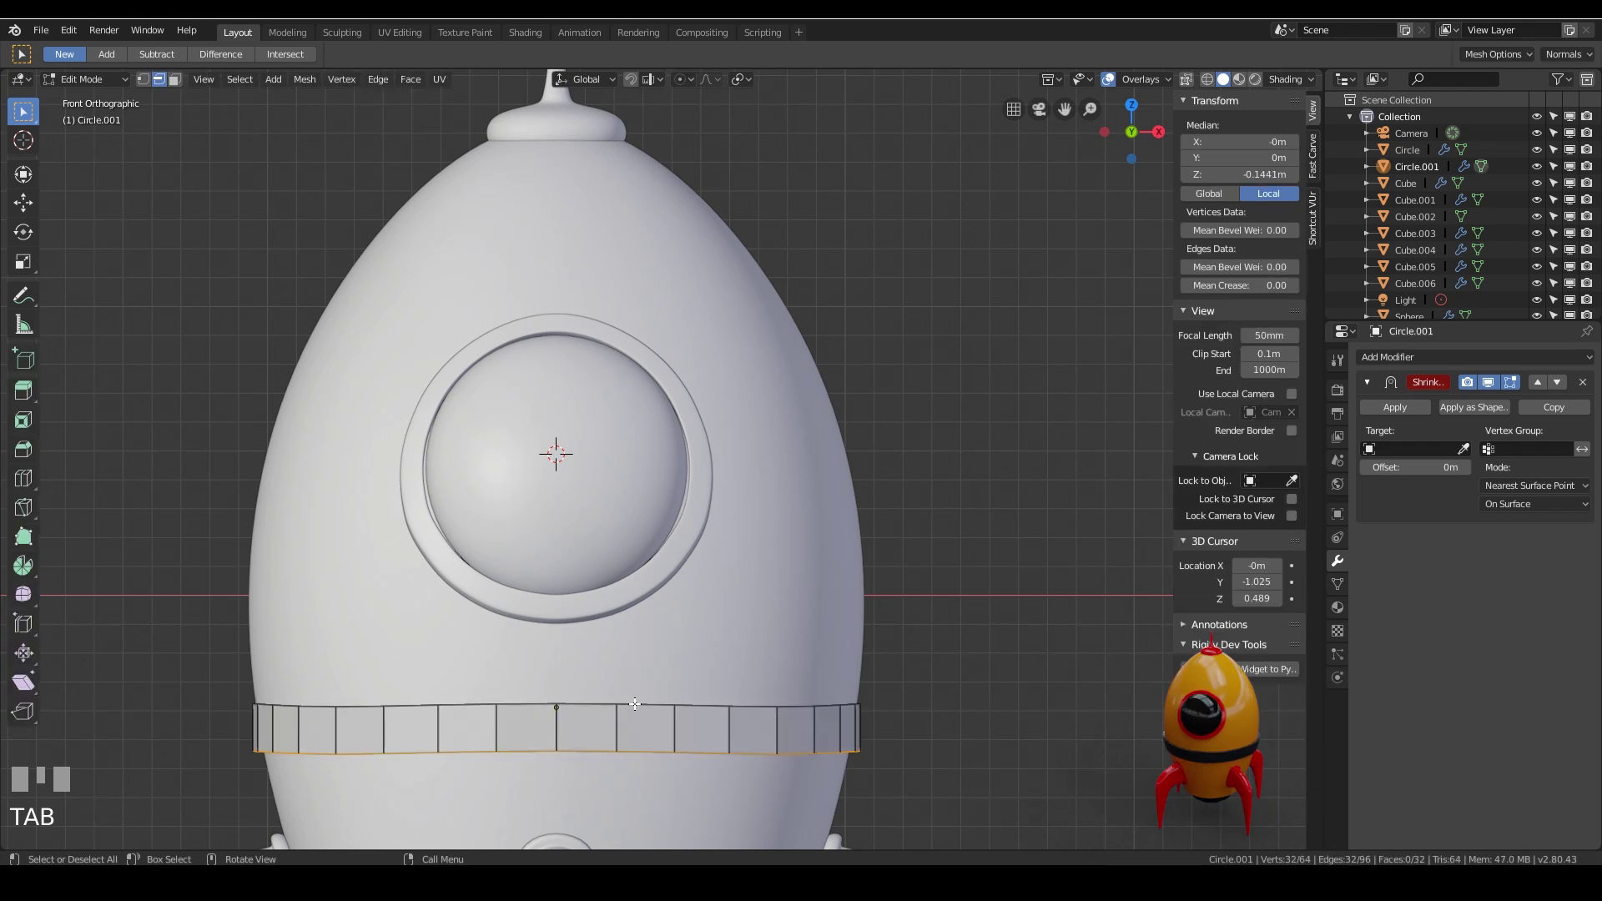
Resize the band's top edge loop along global Z to adjust its height
{"action": "key", "text": "s"}
{"action": "key", "text": "Return"}
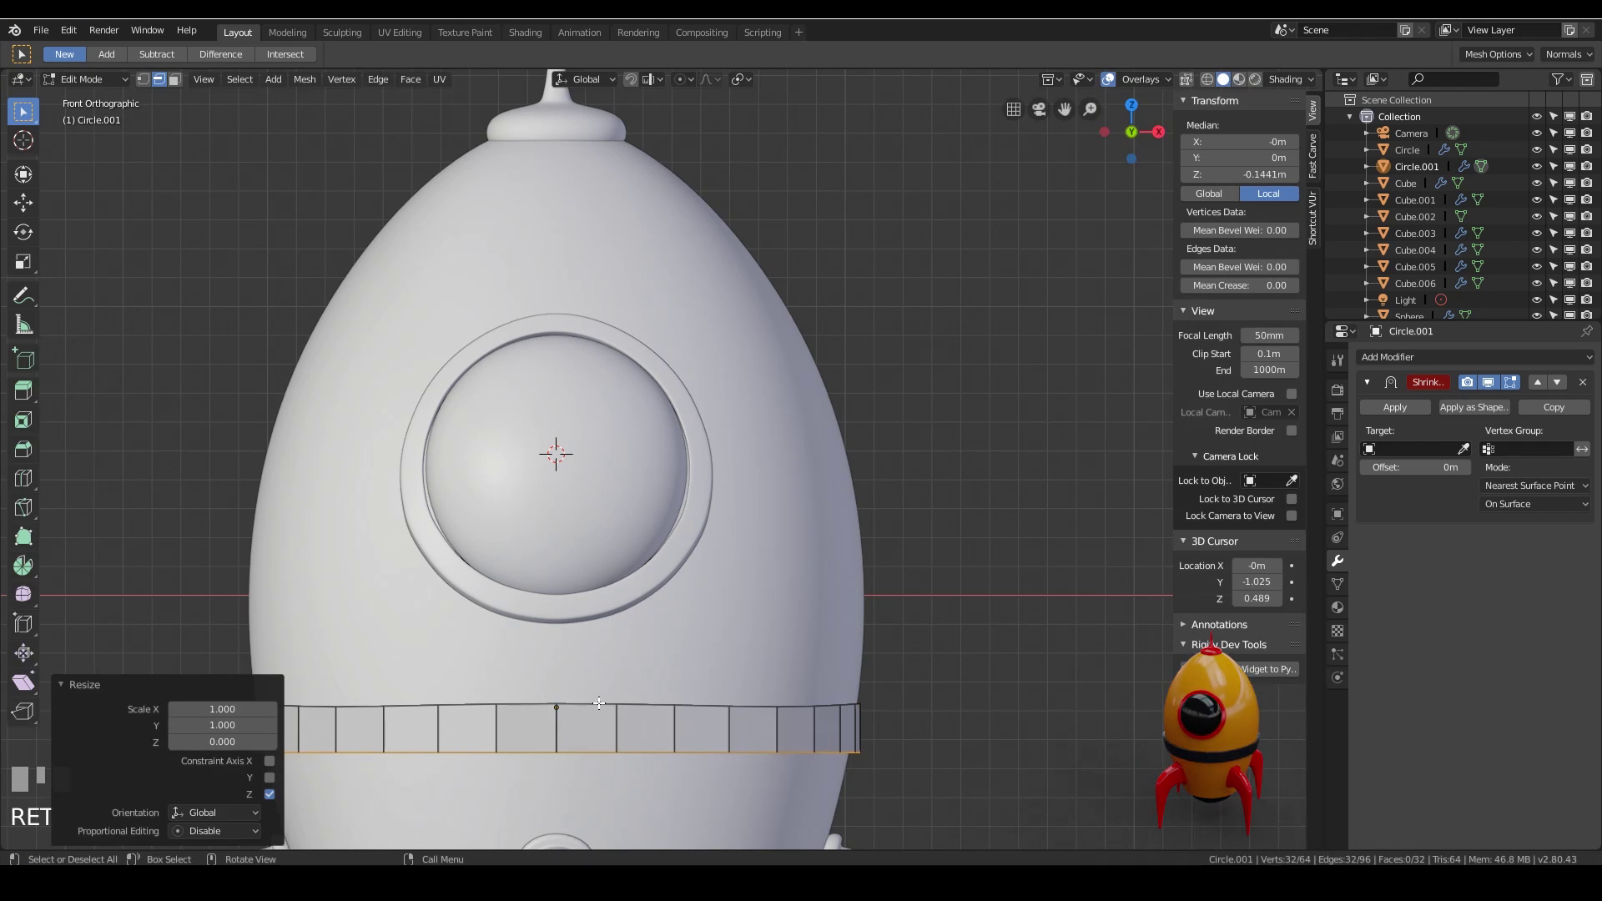
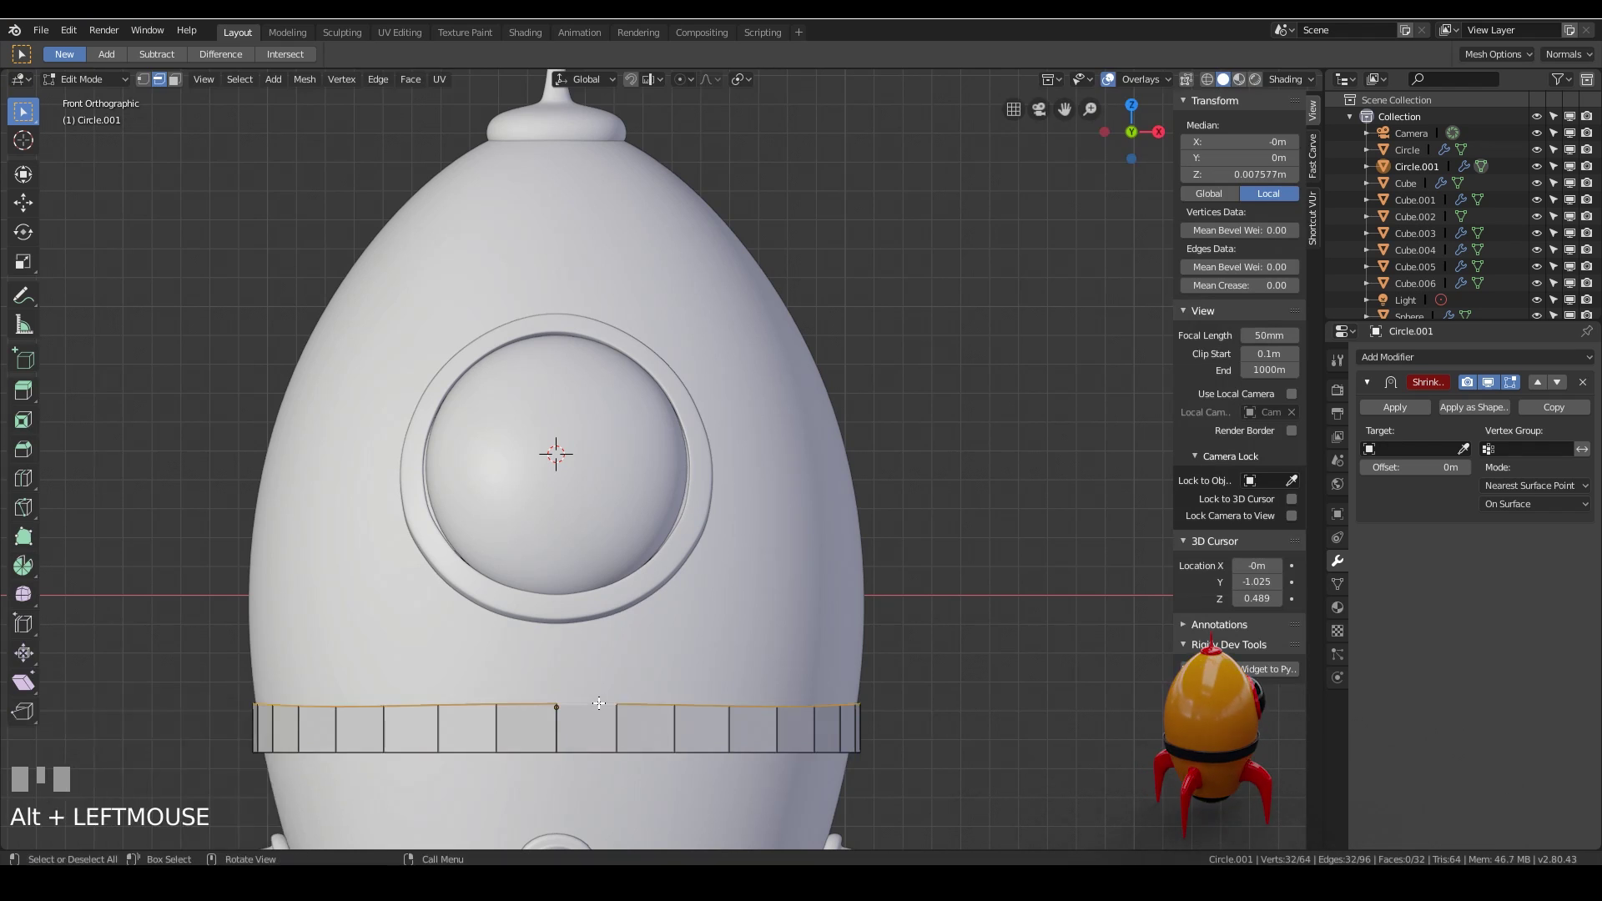
{"action": "key", "text": "s"}
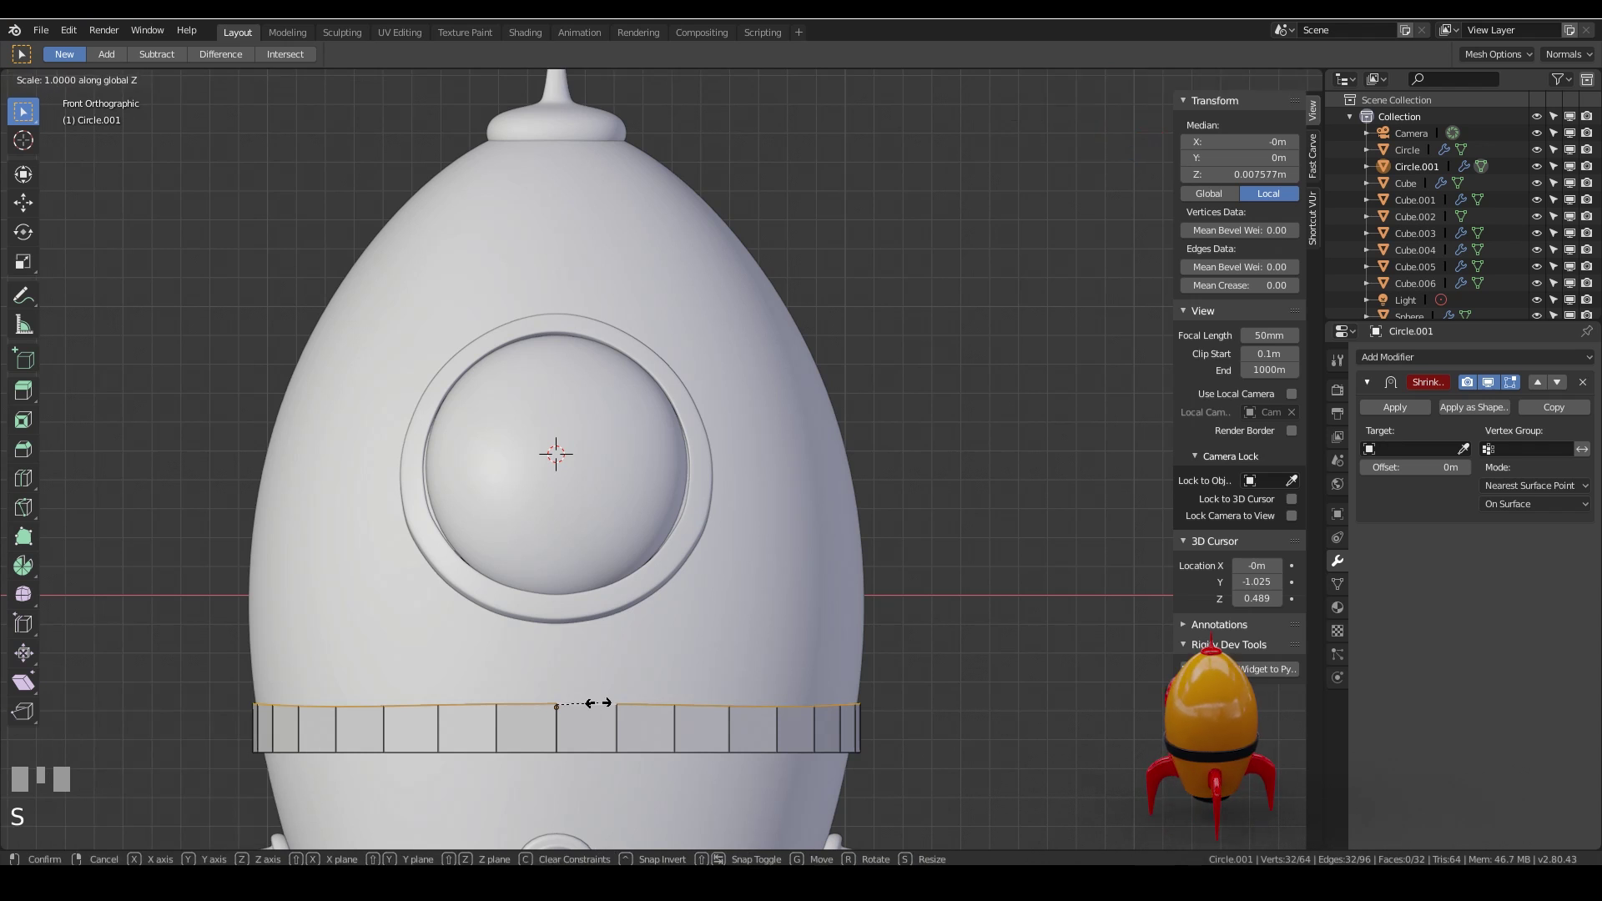
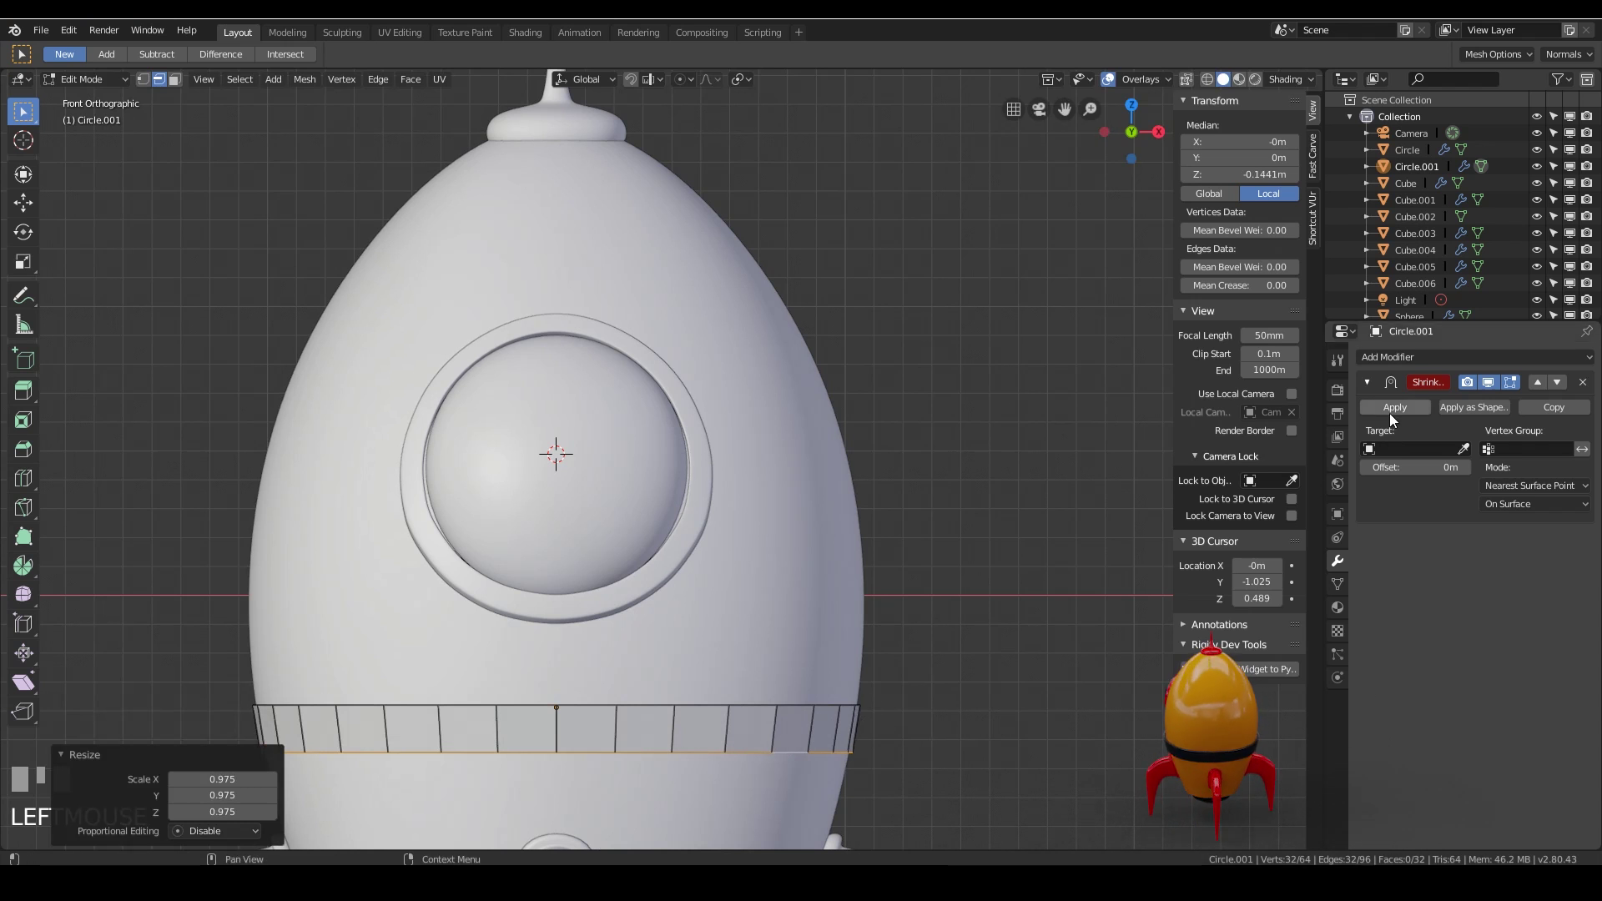
Return to Object Mode so the Shrinkwrap wraps the band onto Cube.002
{"action": "key", "text": "Tab"}
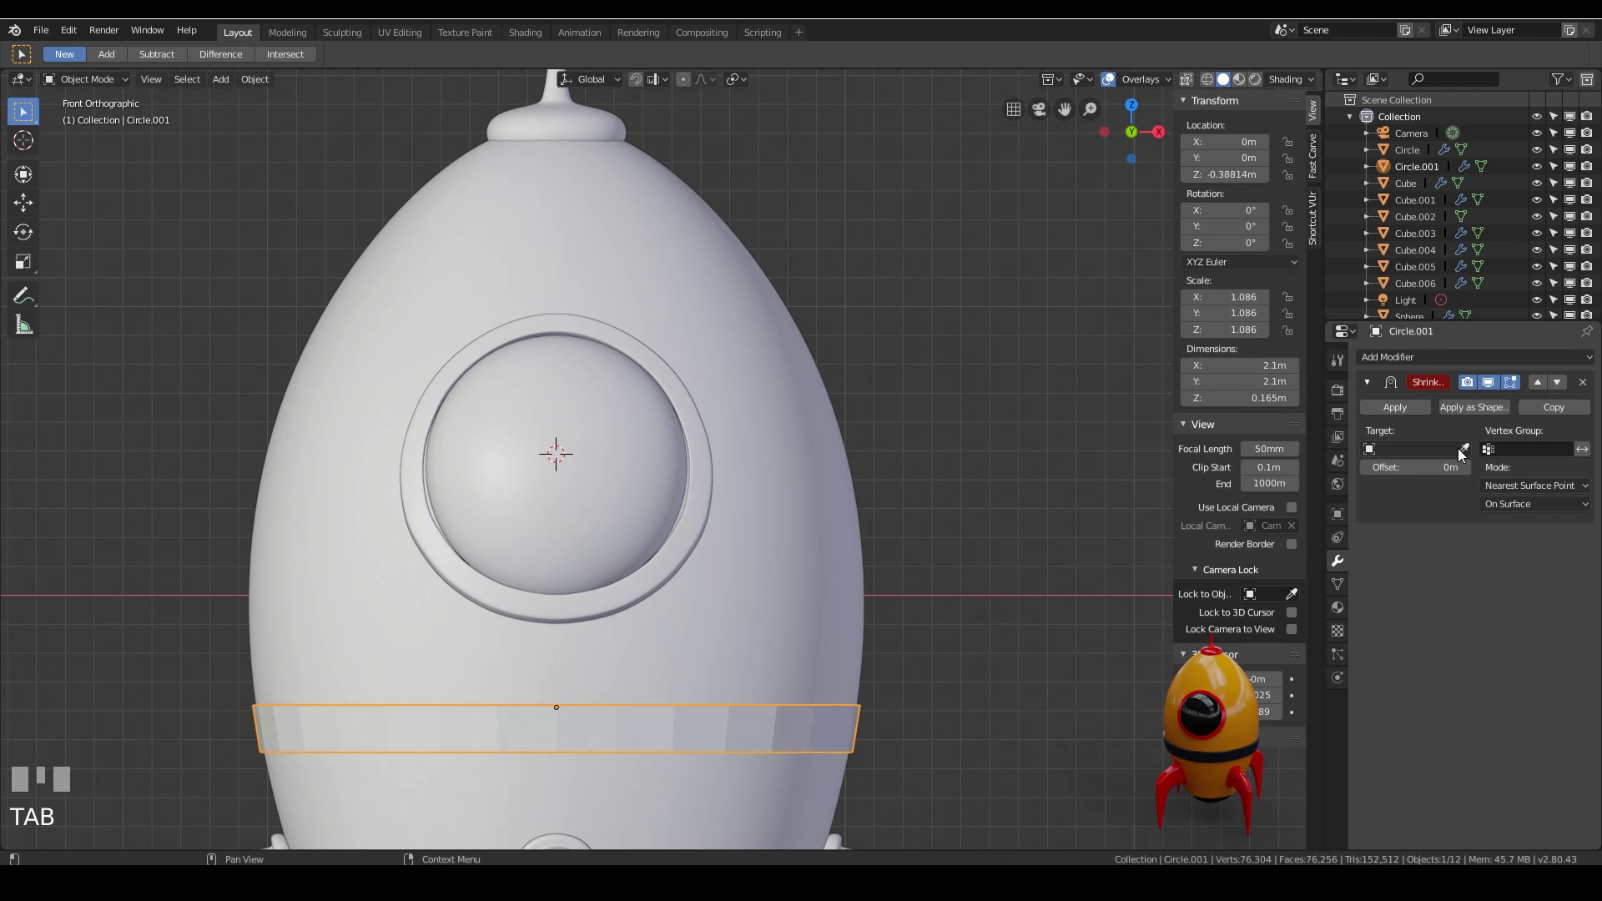
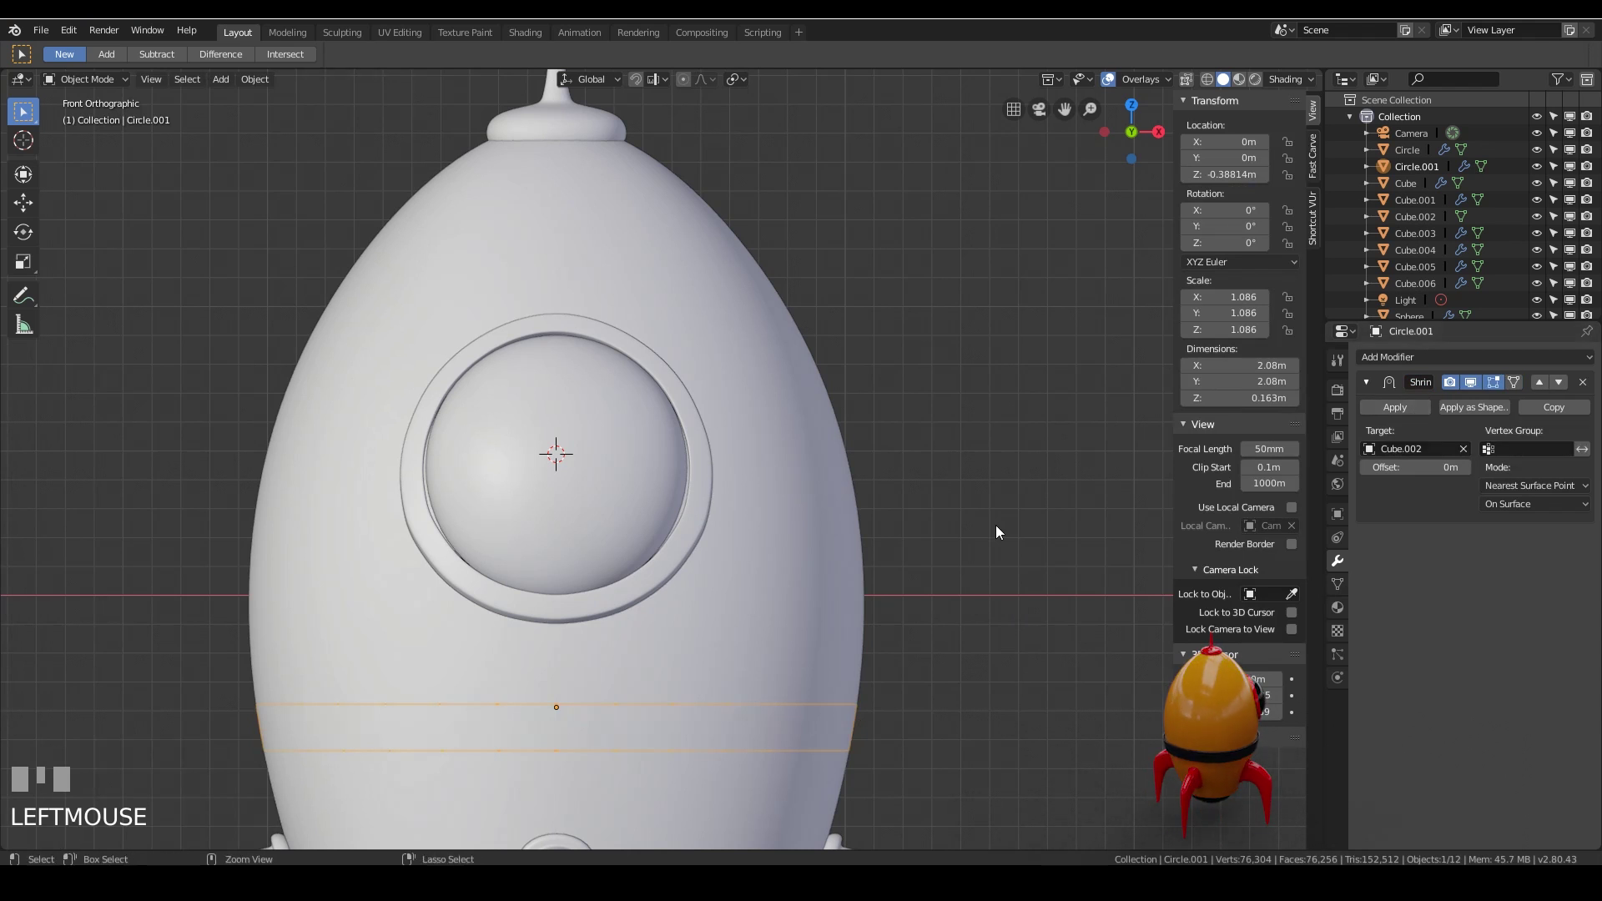
Apply the Shrinkwrap, then select all band faces and extrude them outward into a thick ring
{"action": "left_click", "coordinate": [1409, 414]}
{"action": "key", "text": "Tab"}
{"action": "key", "text": "3"}
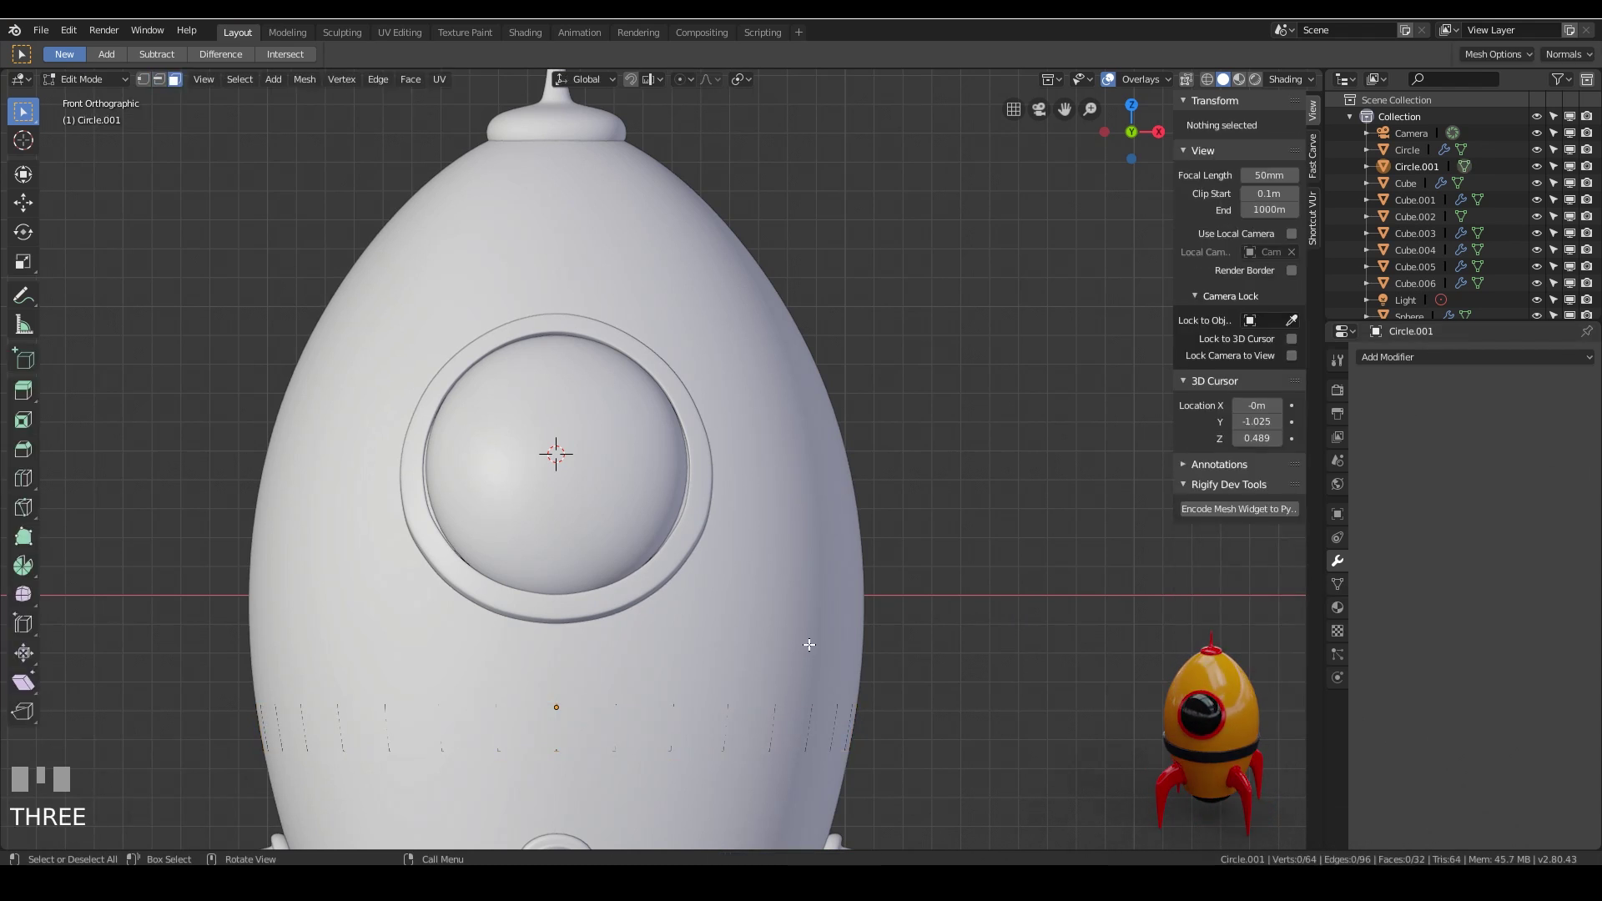
{"action": "key", "text": "a"}
{"action": "key", "text": "e"}
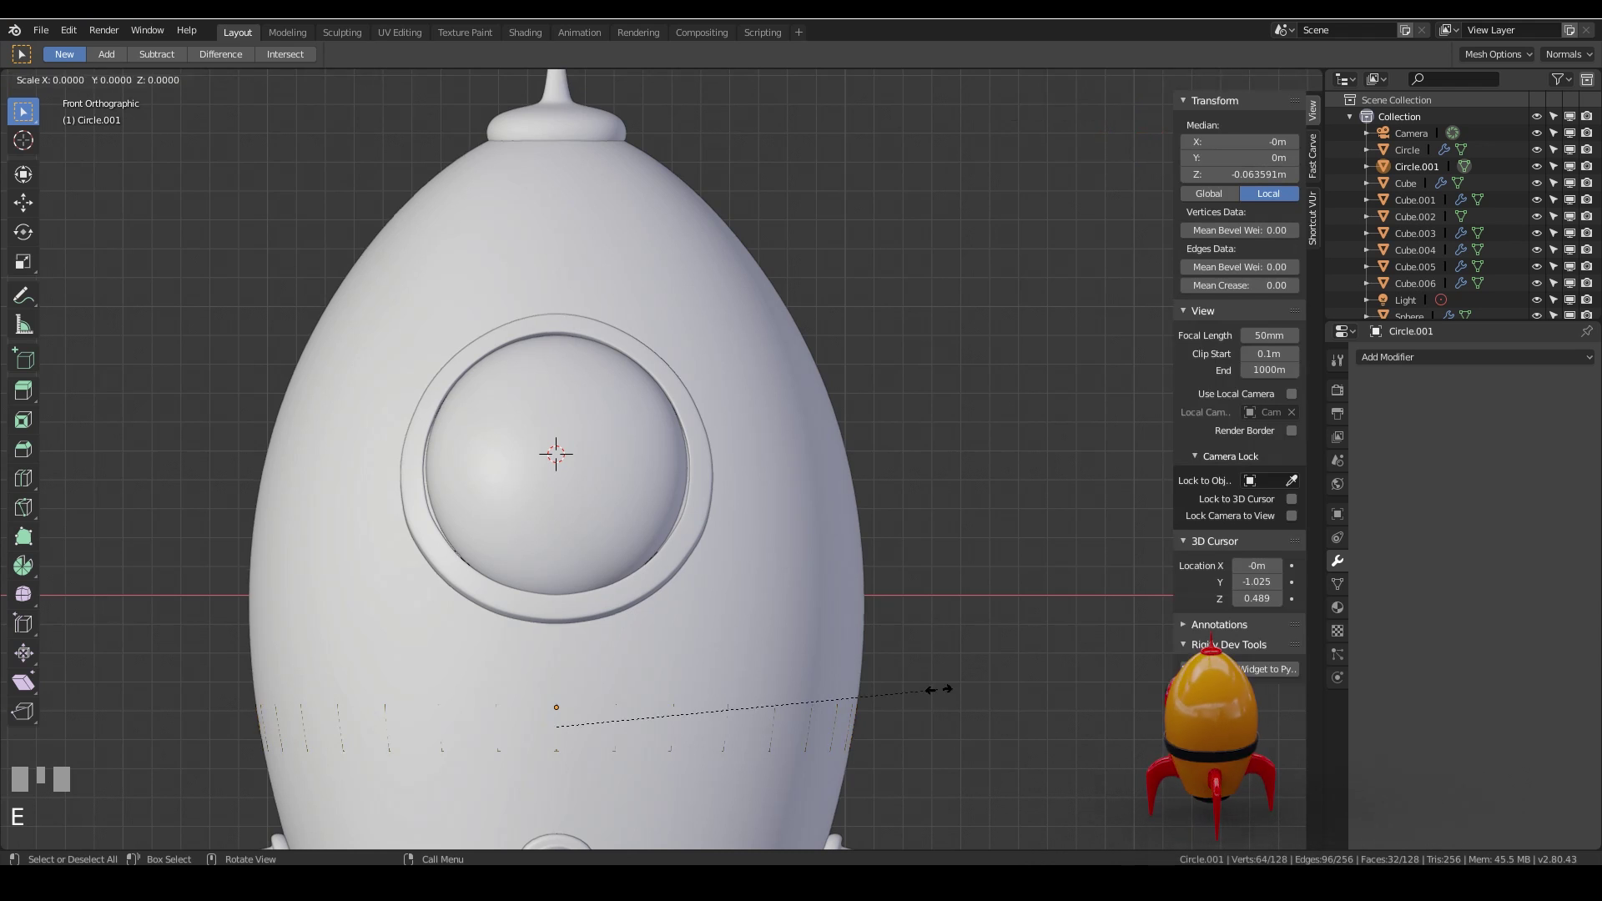
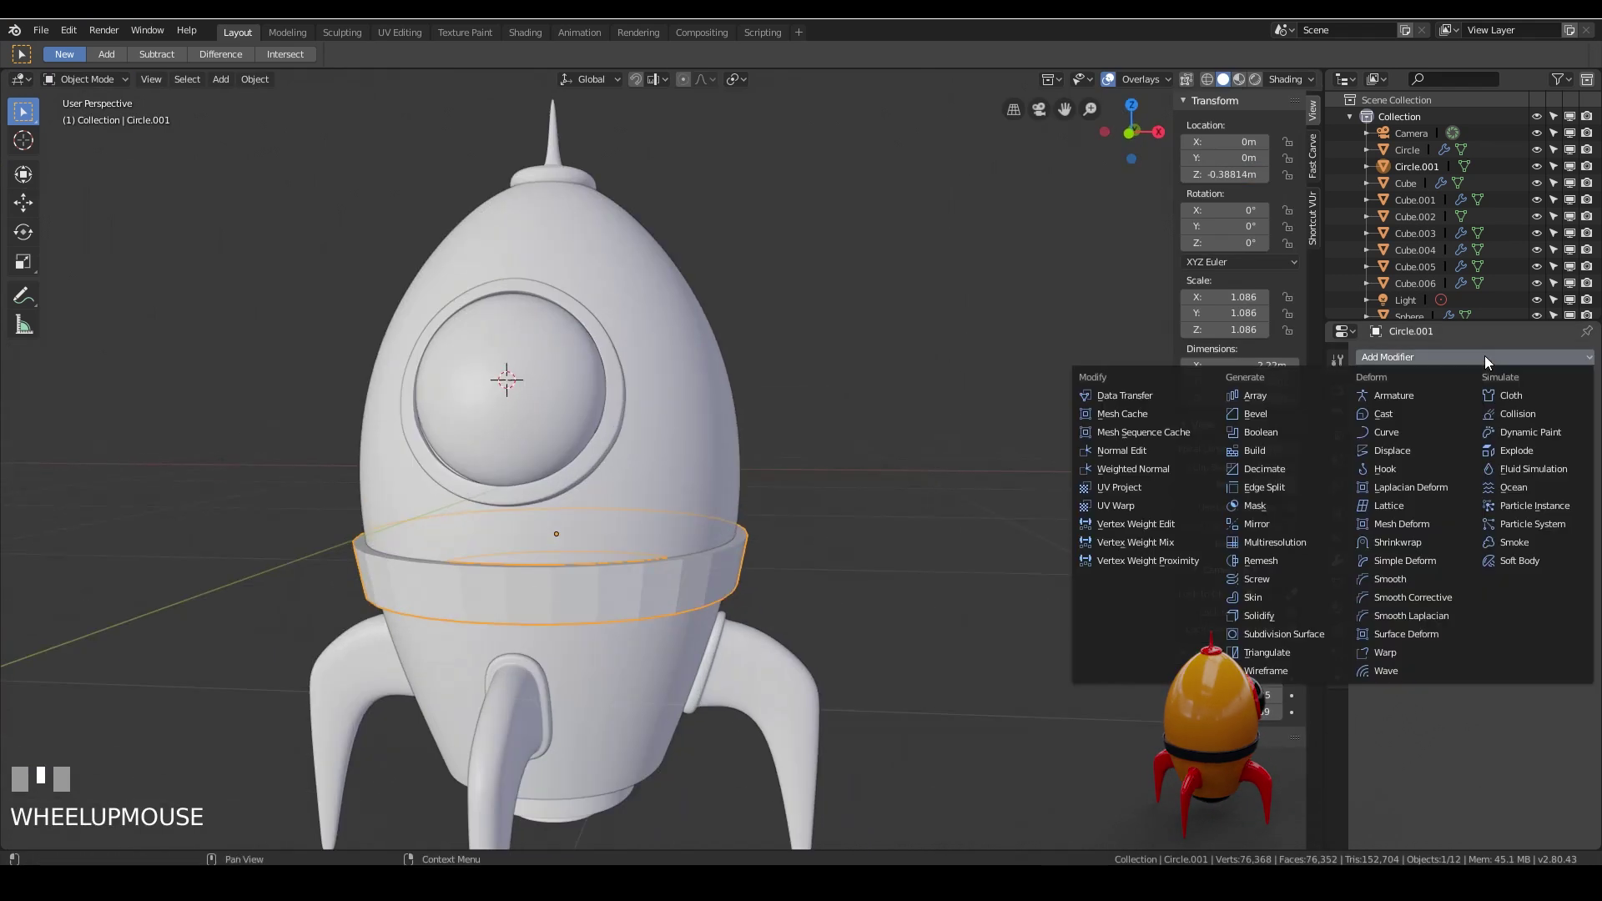
Add a level-2 Subdivision Surface to the band and bevel its edge loops with two segments
{"action": "left_click_drag", "start_coordinate": [1323, 635], "coordinate": [268, 644]}
{"action": "scroll", "scroll_direction": "up", "scroll_amount": 3}
{"action": "key", "text": "Tab"}
{"action": "key", "text": "2"}
{"action": "left_click", "coordinate": [277, 639]}
{"action": "key", "text": "ctrl+b"}
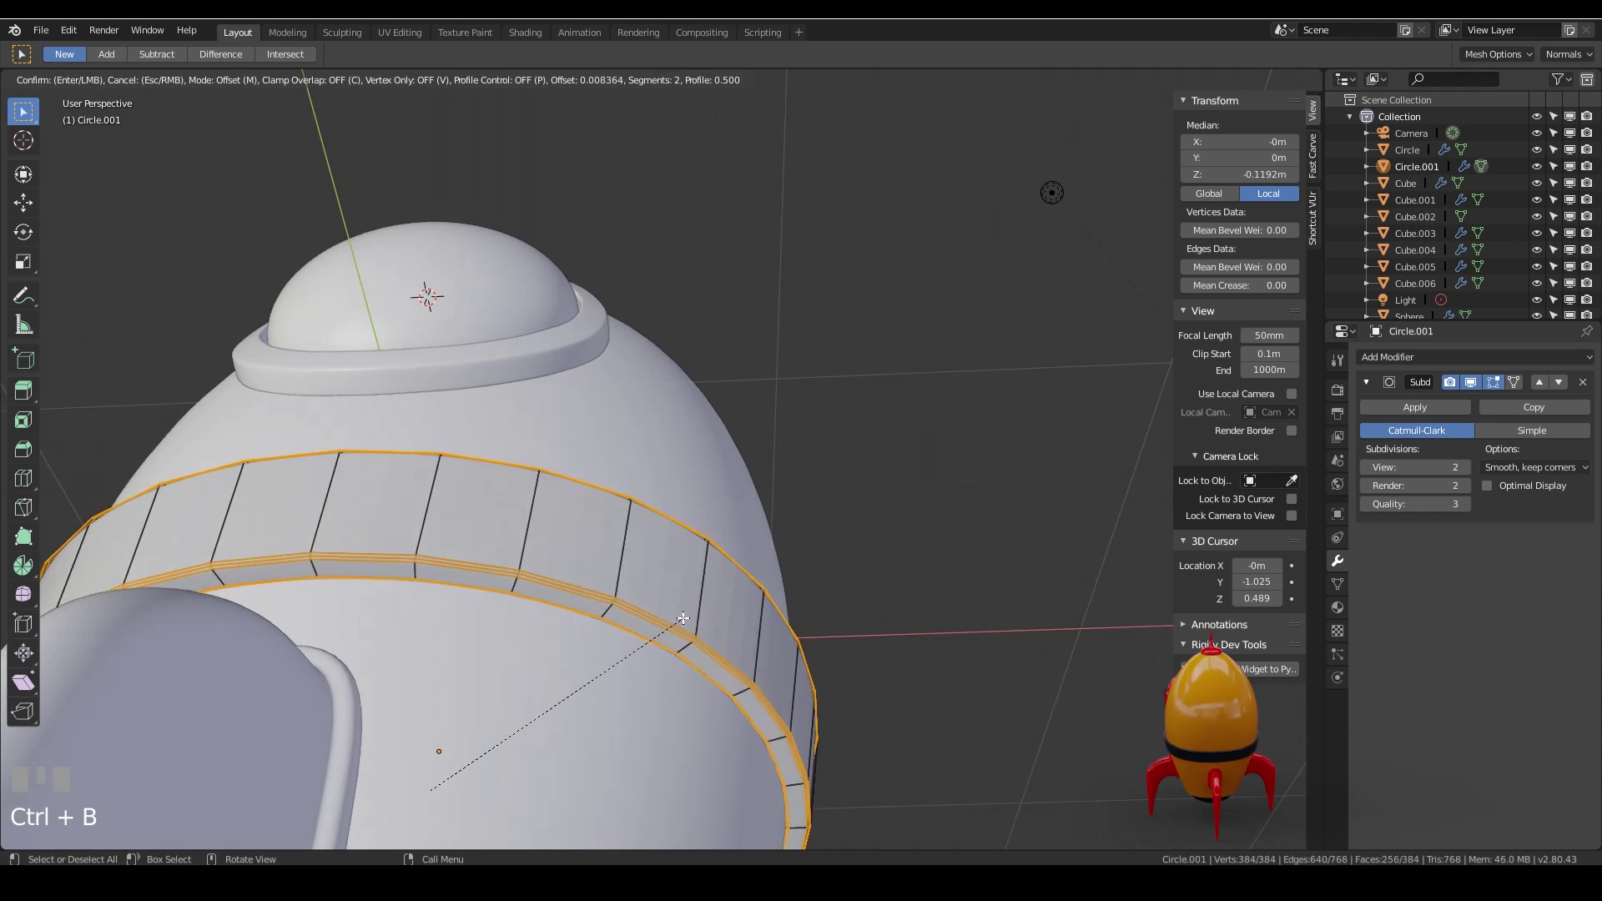